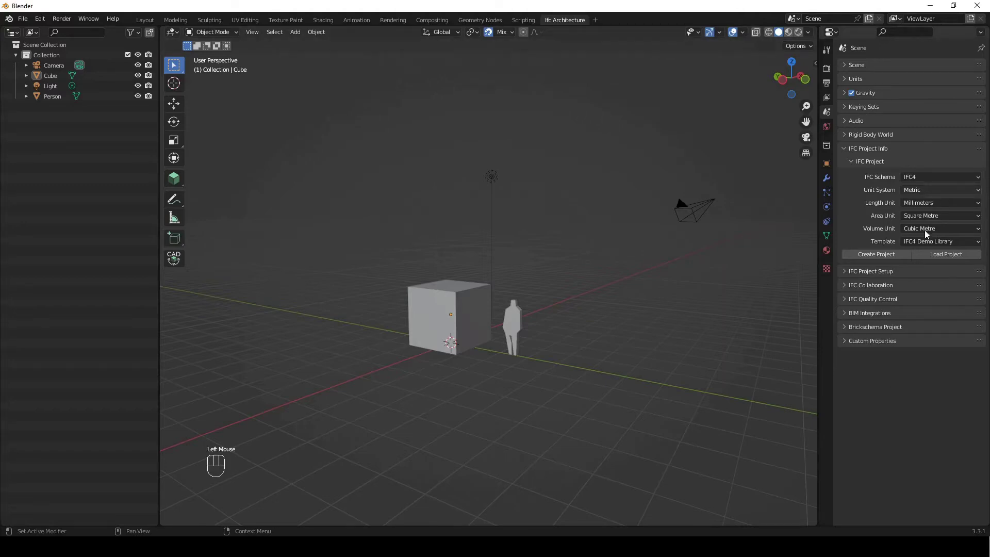
- Select the scene objects and undo the cube's accidental move back to its original place
{"action": "left_click", "coordinate": [103, 351]}
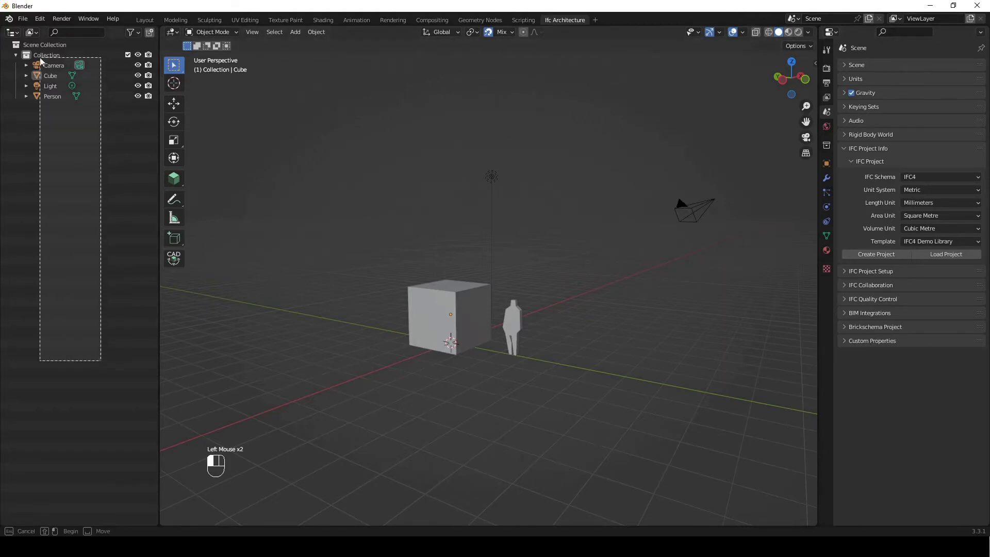
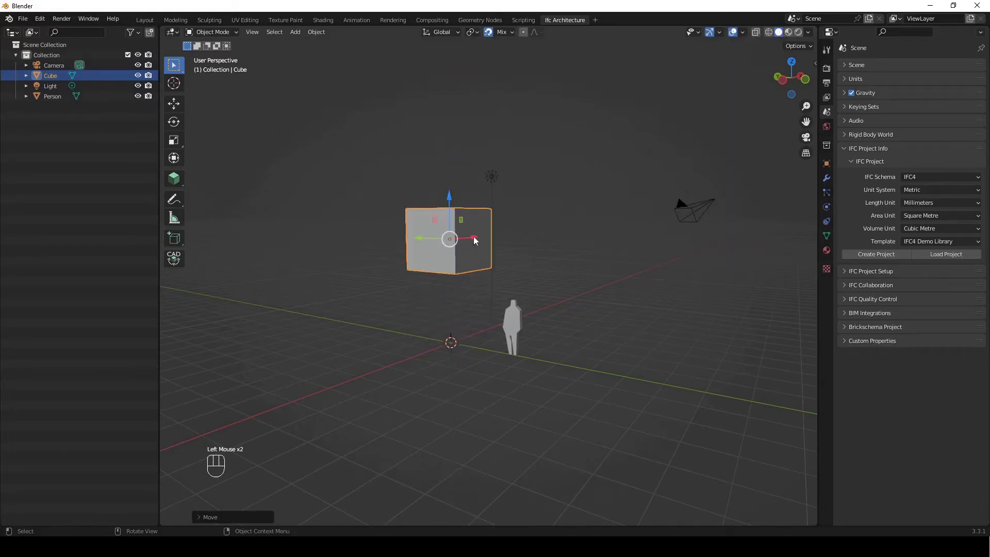
{"action": "key", "text": "ctrl+z"}
{"action": "key", "text": "ctrl+z"}
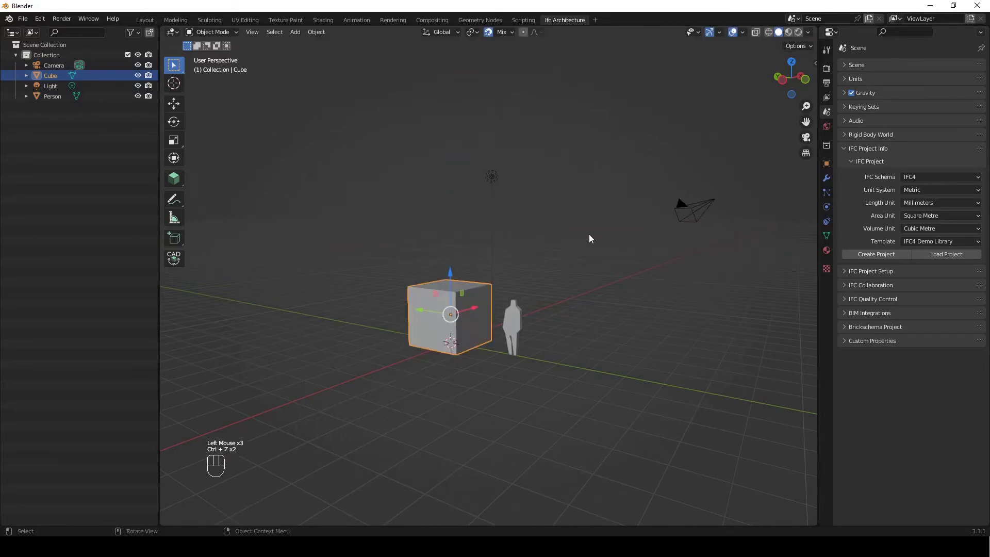
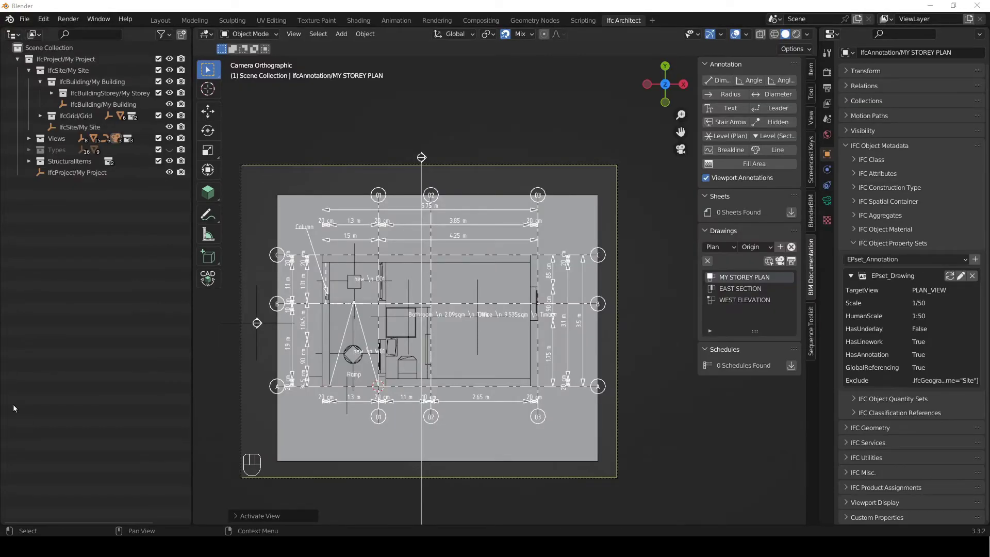
- Bring the lower rooms of the storey plan into view and nudge an element there
{"action": "left_click", "coordinate": [651, 489]}
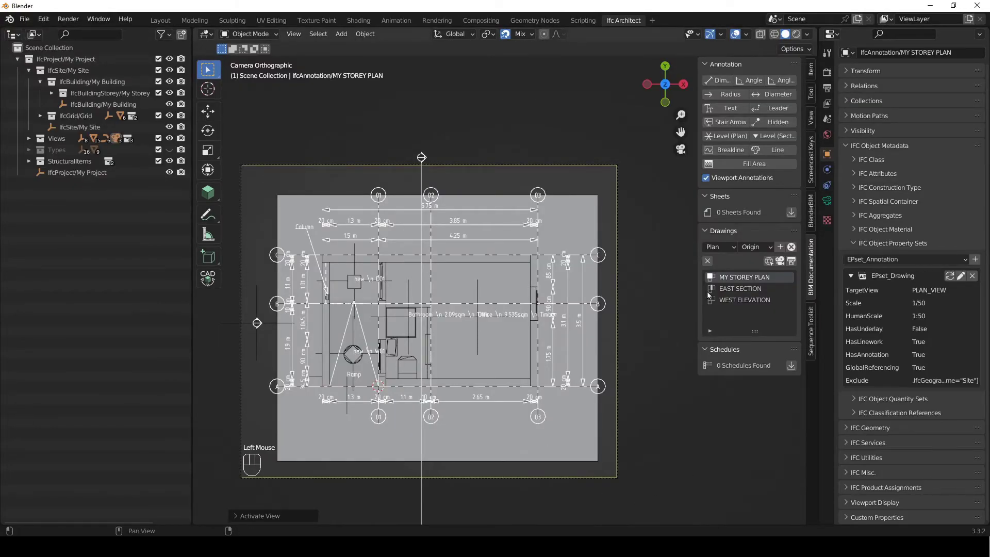
{"action": "scroll", "scroll_direction": "up", "scroll_amount": 3}
{"action": "left_click_drag", "start_coordinate": [501, 359], "coordinate": [529, 273]}
{"action": "right_click", "coordinate": [516, 327]}
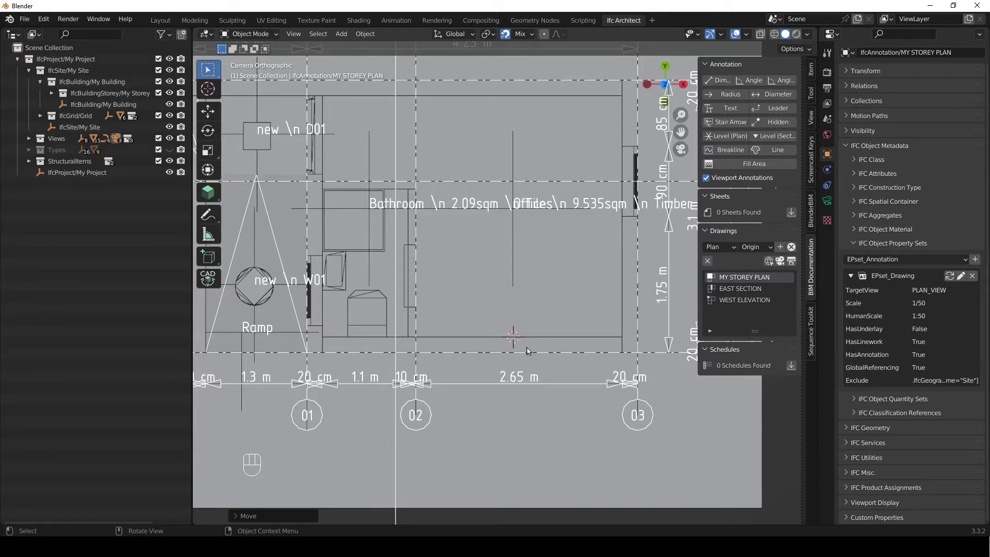
{"action": "left_click", "coordinate": [264, 466]}
{"action": "left_click_drag", "start_coordinate": [243, 460], "coordinate": [269, 437]}
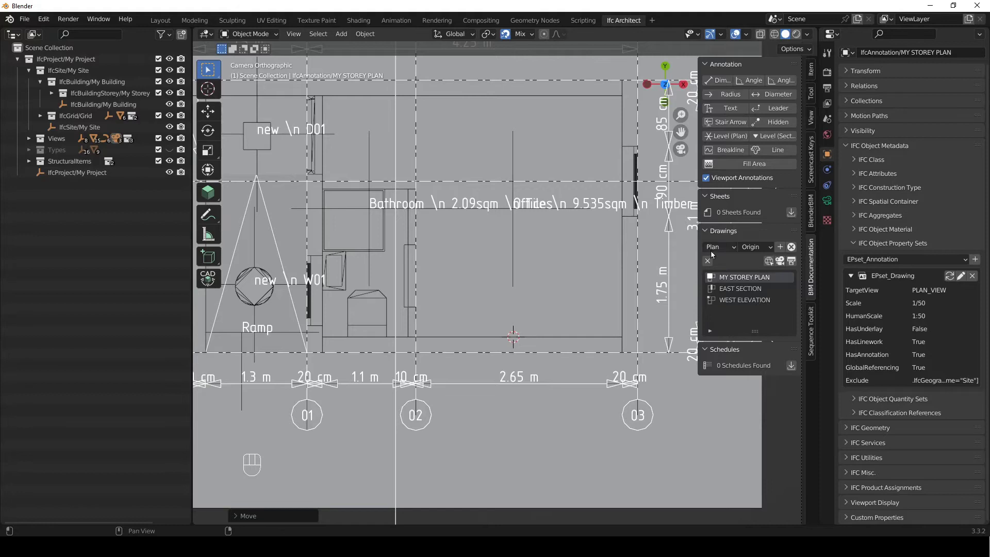
- Set the new-drawing target view to Section with East orientation
{"action": "left_click_drag", "start_coordinate": [717, 252], "coordinate": [731, 280]}
{"action": "left_click_drag", "start_coordinate": [760, 250], "coordinate": [756, 284]}
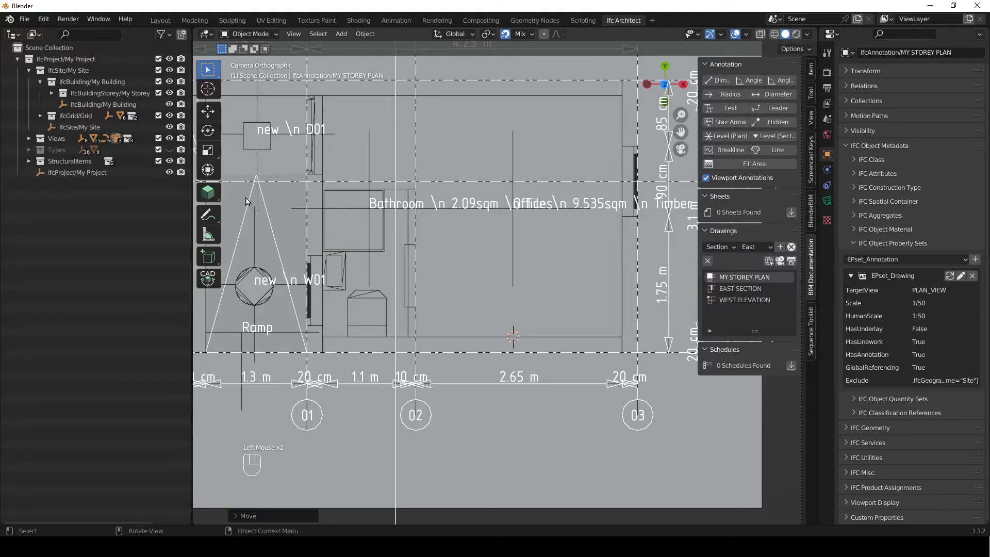
- Add a new east section drawing and rename it DETAIL 1
{"action": "left_click", "coordinate": [781, 251]}
{"action": "left_click", "coordinate": [748, 313]}
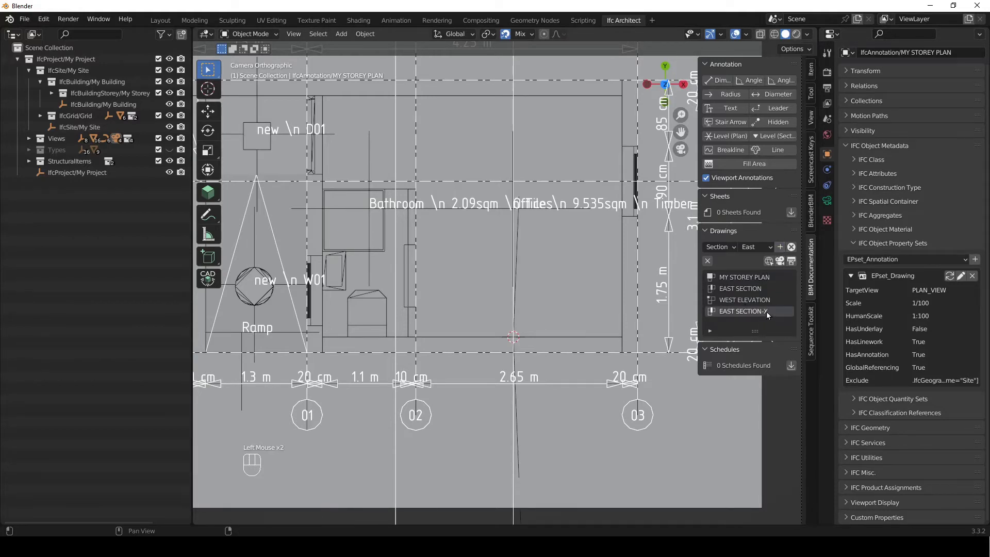
{"action": "left_click", "coordinate": [771, 314]}
{"action": "left_click_drag", "start_coordinate": [771, 313], "coordinate": [771, 313]}
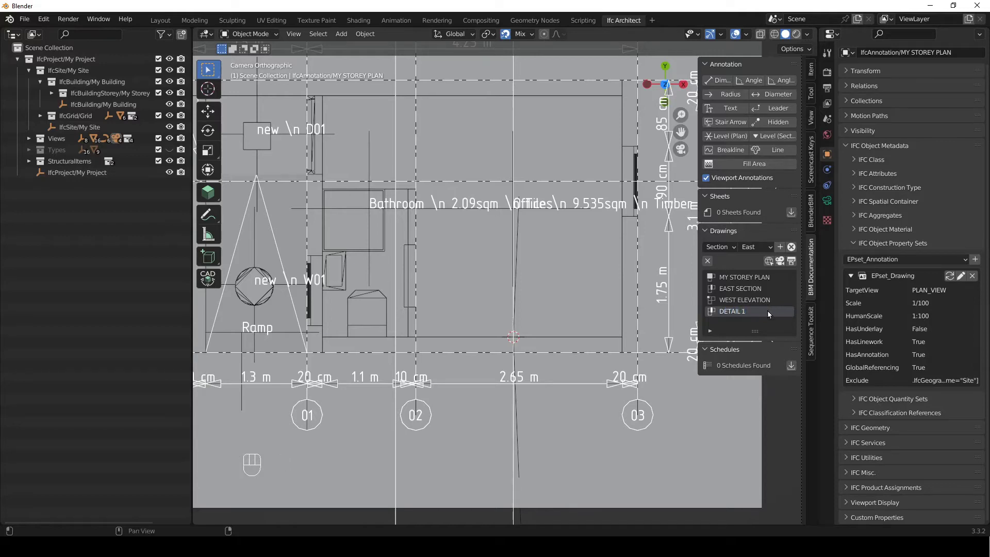
- Activate the DETAIL 1 drawing camera view
{"action": "left_click", "coordinate": [781, 263]}
{"action": "scroll", "scroll_direction": "down", "scroll_amount": 3}
{"action": "scroll", "scroll_direction": "up", "scroll_amount": 3}
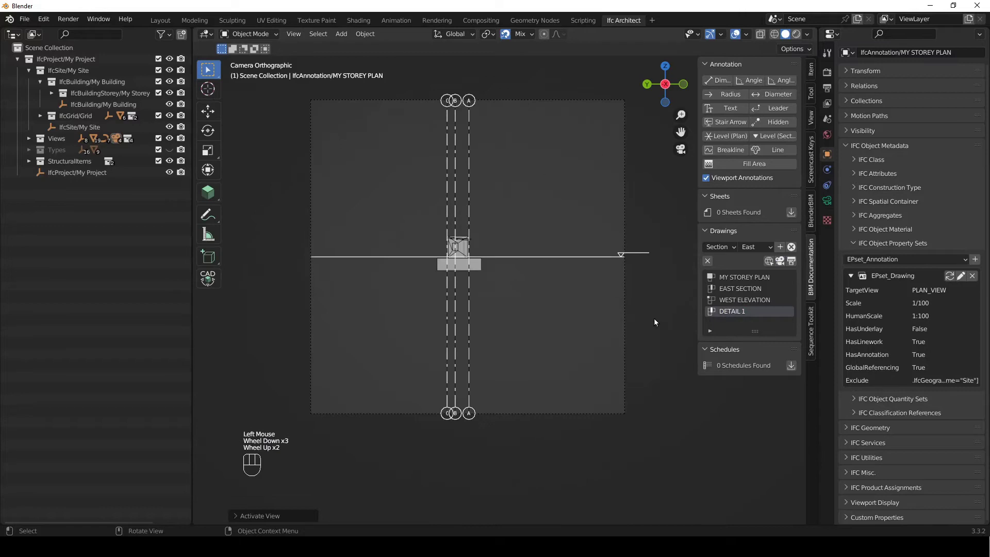
- Set the DETAIL 1 camera's Drawing Scale to 1:10 and locate the sloping beam end
{"action": "left_click", "coordinate": [627, 324]}
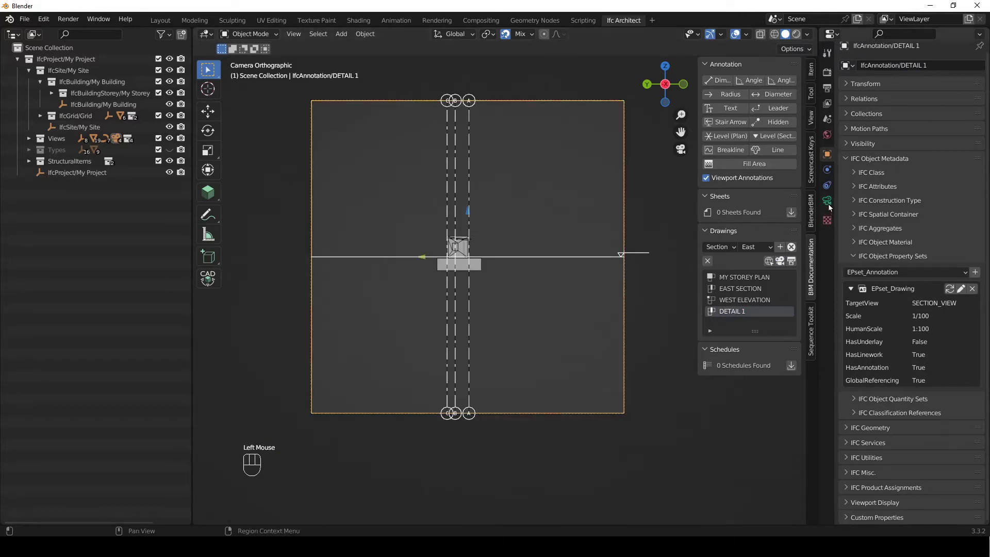
{"action": "left_click", "coordinate": [831, 206]}
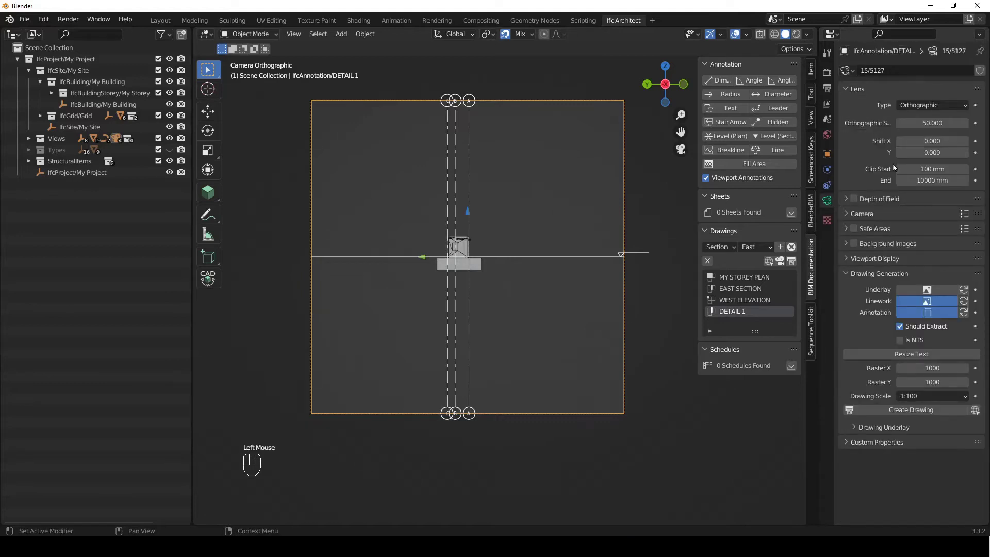
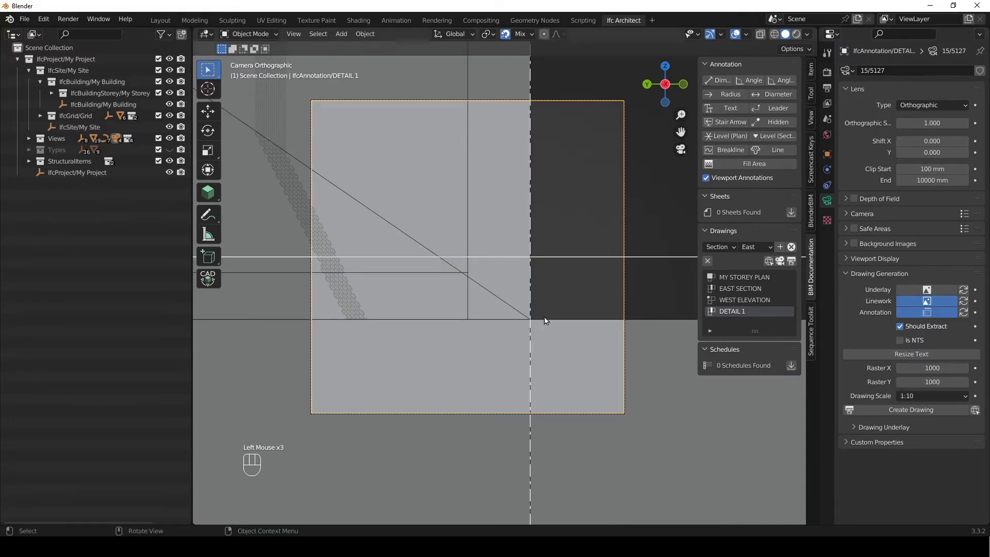
{"action": "left_click", "coordinate": [649, 204]}
{"action": "scroll", "scroll_direction": "down", "scroll_amount": 3}
{"action": "left_click_drag", "start_coordinate": [538, 230], "coordinate": [508, 410]}
{"action": "scroll", "scroll_direction": "down", "scroll_amount": 3}
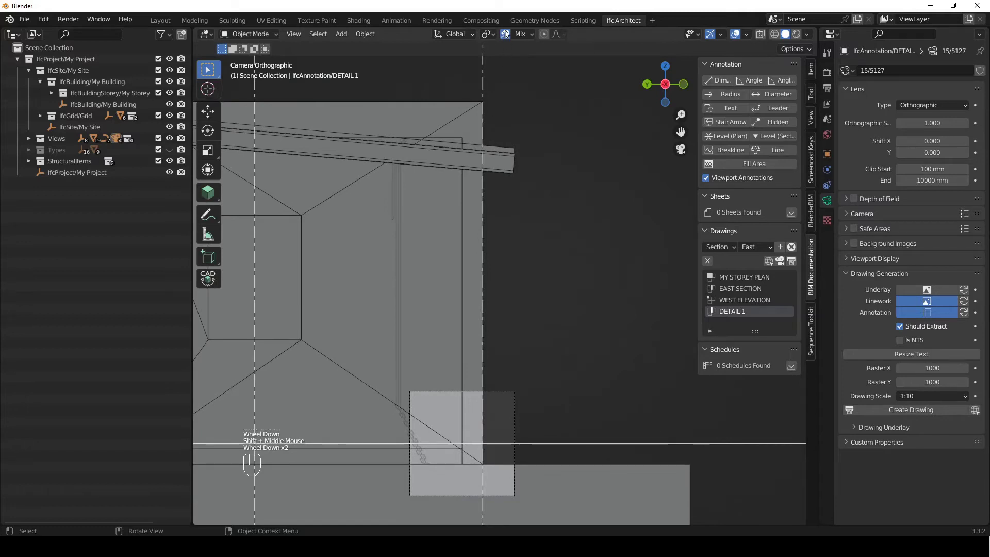
- Move the drawing camera along one axis toward the beam end
{"action": "left_click", "coordinate": [508, 37]}
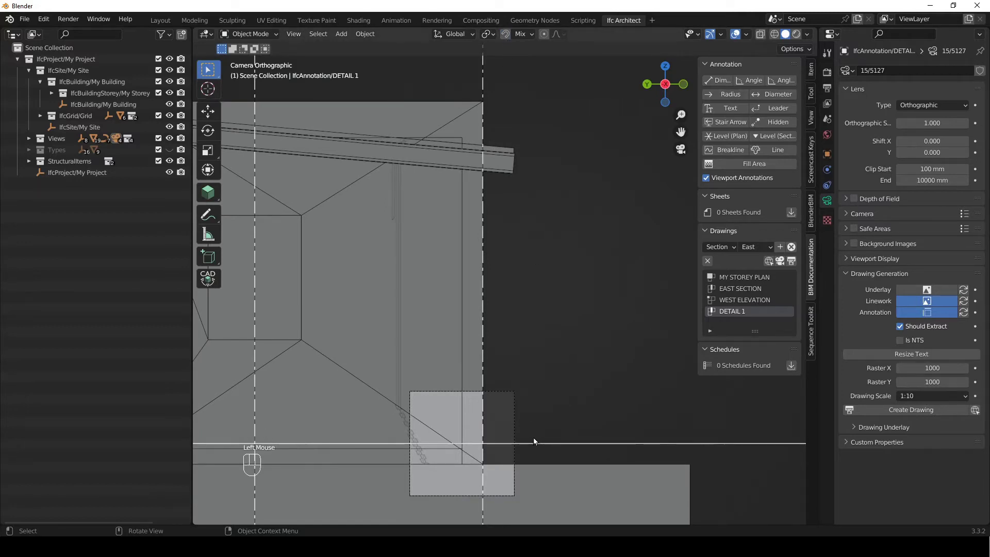
{"action": "key", "text": "g"}
{"action": "key", "text": "z"}
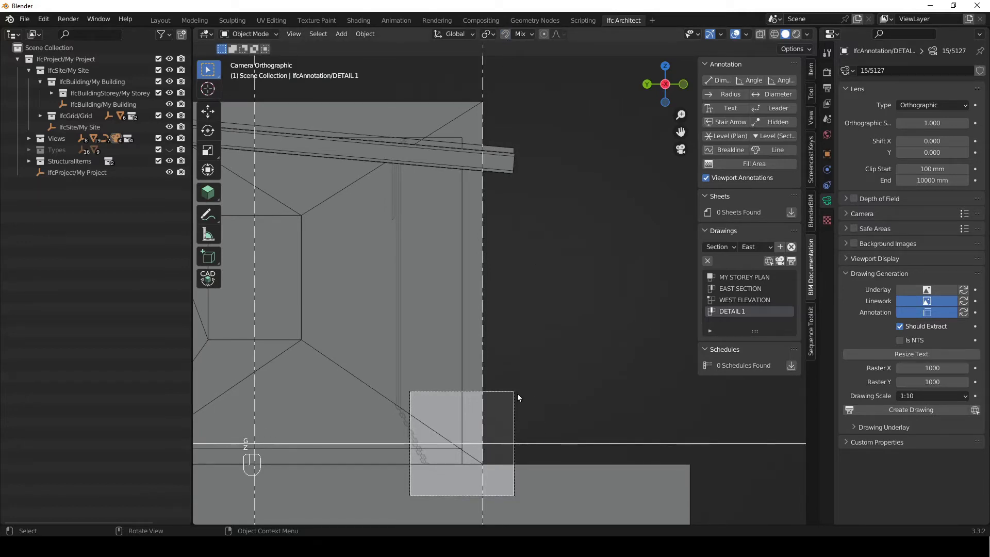
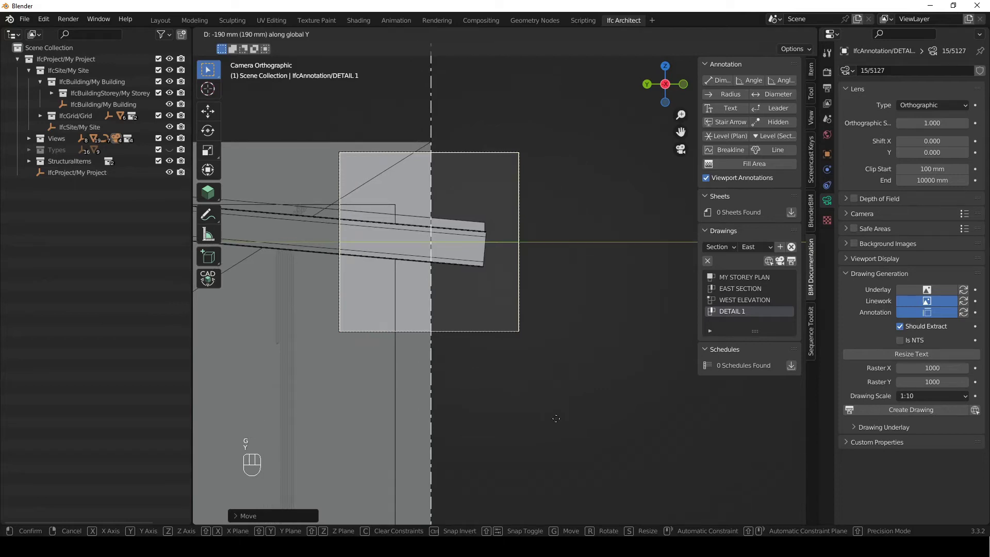
{"action": "left_click", "coordinate": [558, 422]}
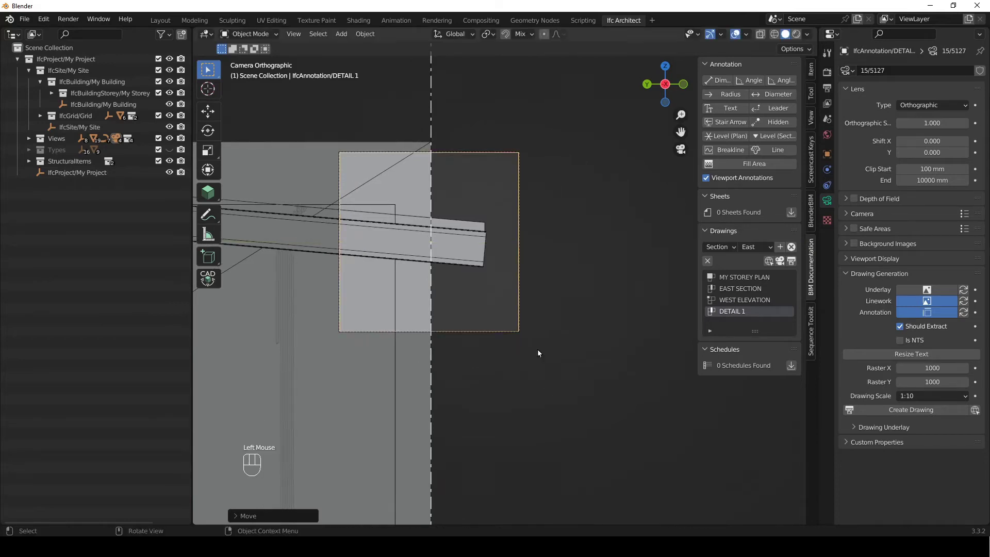
{"action": "left_click", "coordinate": [576, 297]}
{"action": "left_click_drag", "start_coordinate": [356, 239], "coordinate": [427, 293]}
{"action": "scroll", "scroll_direction": "up", "scroll_amount": 3}
- Slide the camera along Y until the frame centres on the beam end, toggling snapping off
{"action": "key", "text": "g"}
{"action": "key", "text": "y"}
{"action": "left_click", "coordinate": [598, 403]}
{"action": "key", "text": "g"}
{"action": "key", "text": "y"}
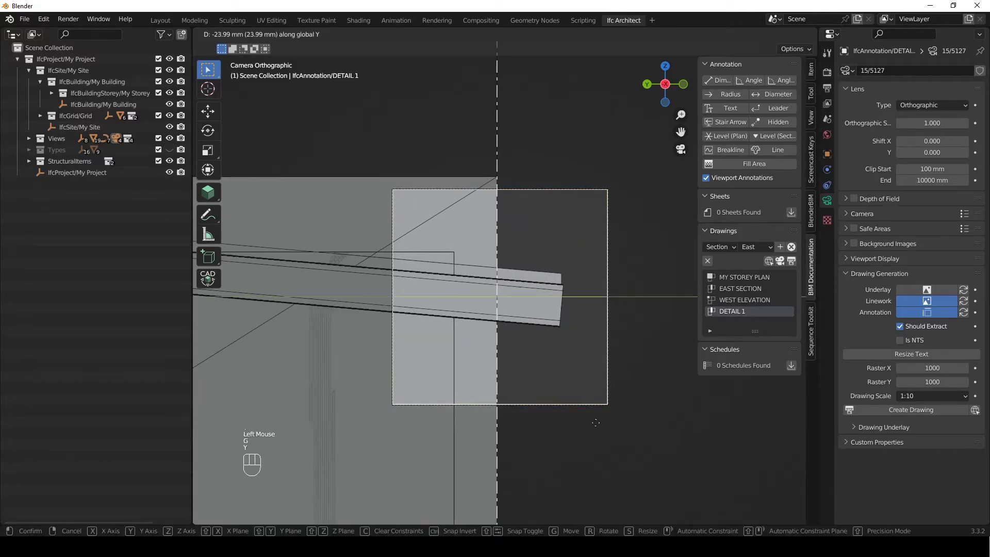
{"action": "left_click", "coordinate": [599, 427]}
{"action": "left_click", "coordinate": [518, 121]}
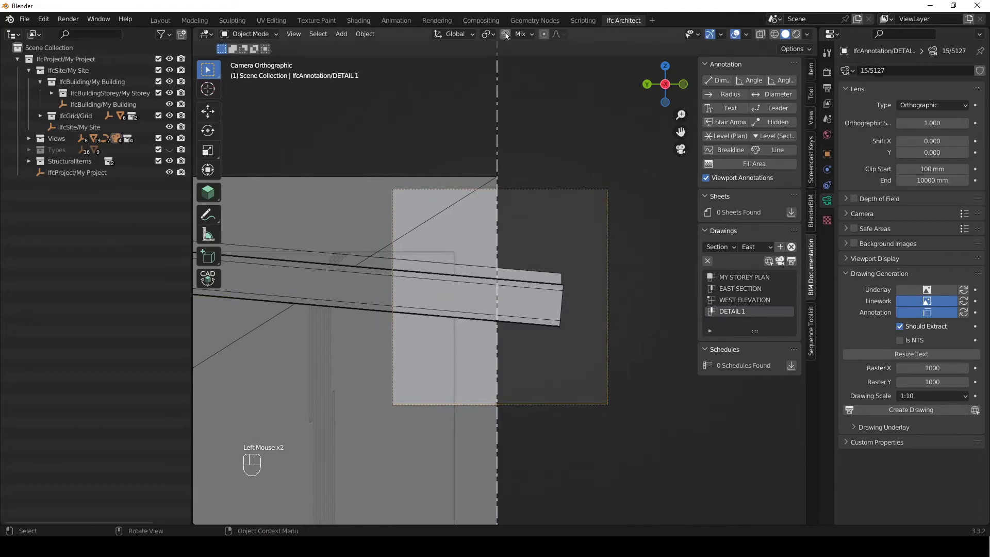
{"action": "left_click", "coordinate": [509, 37]}
- Check the whole detail frame and reactivate the DETAIL 1 drawing view
{"action": "left_click", "coordinate": [559, 152]}
{"action": "scroll", "scroll_direction": "up", "scroll_amount": 3}
{"action": "left_click_drag", "start_coordinate": [571, 315], "coordinate": [550, 288]}
{"action": "left_click", "coordinate": [676, 296]}
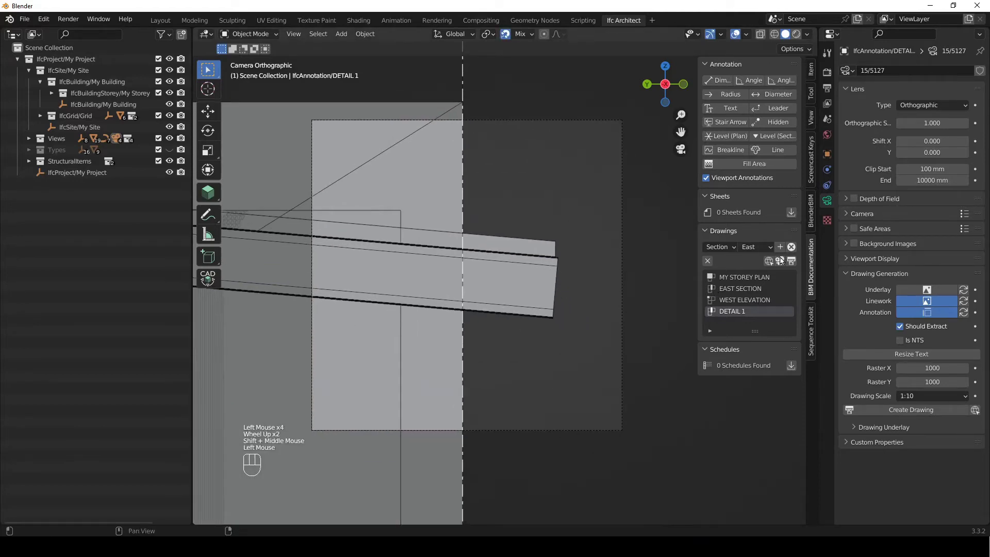
{"action": "left_click", "coordinate": [783, 267]}
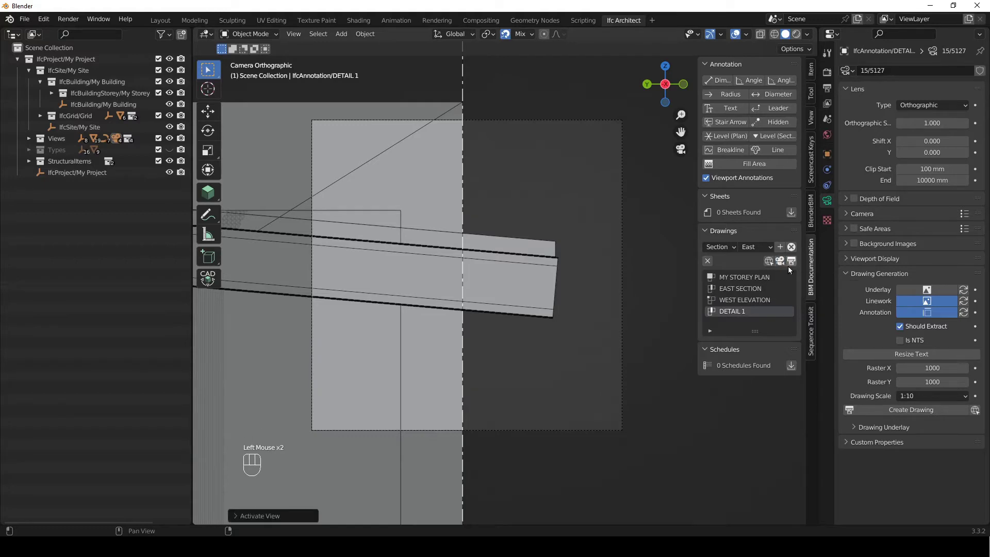
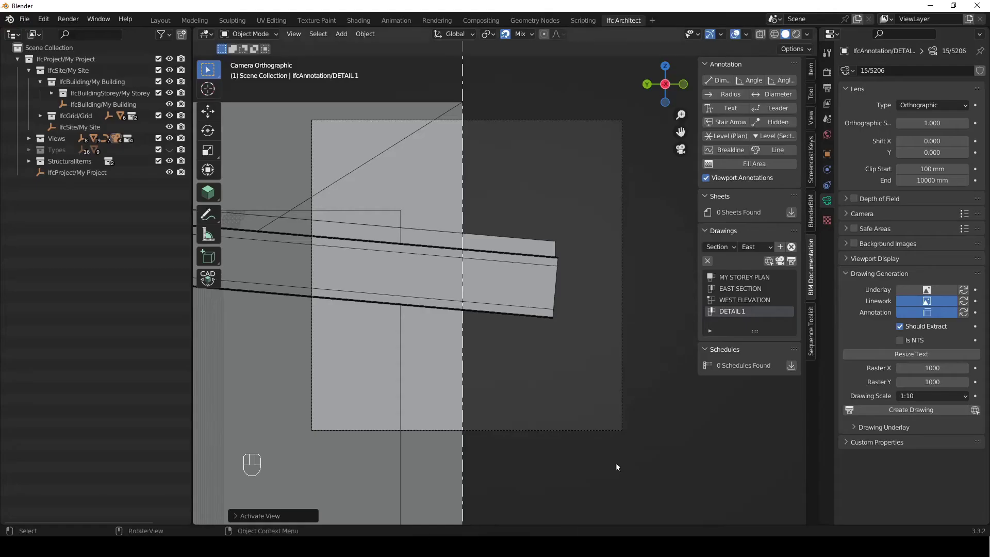
- Snap the 3D cursor to the upper corner of the beam end as the insertion point
{"action": "left_click", "coordinate": [653, 351]}
{"action": "scroll", "scroll_direction": "up", "scroll_amount": 3}
{"action": "left_click_drag", "start_coordinate": [577, 273], "coordinate": [569, 329]}
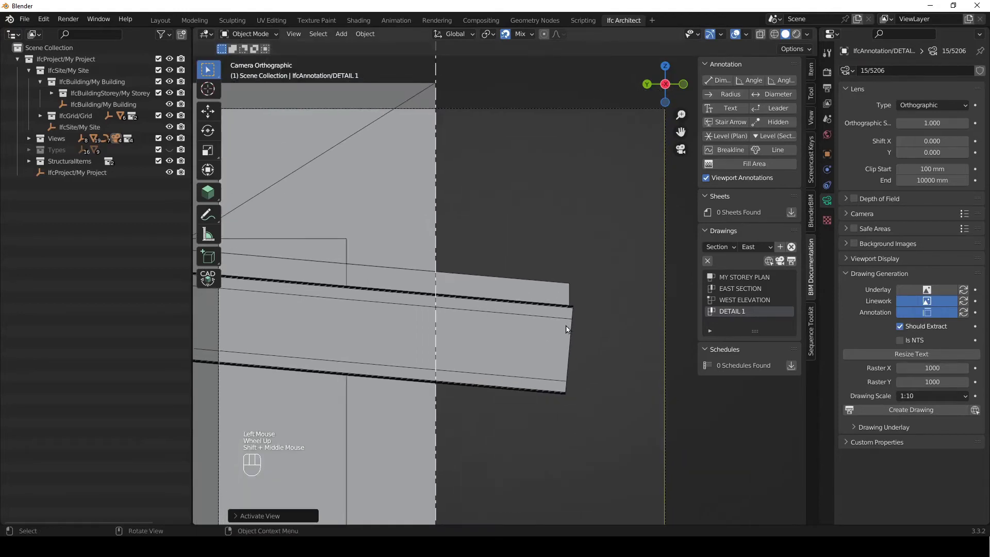
{"action": "right_click", "coordinate": [602, 292]}
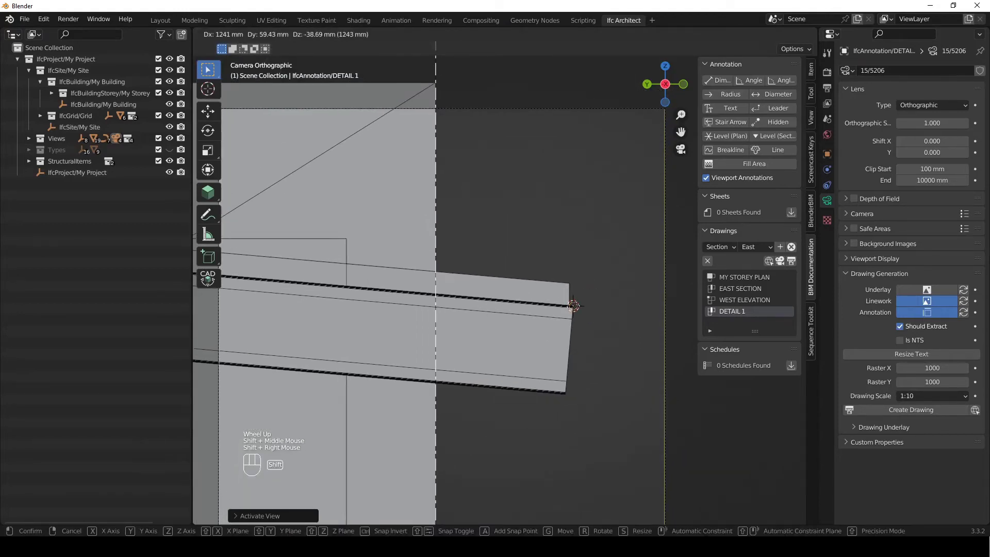
- Reframe the view and show the Tool sidebar for the BIM Tool
{"action": "scroll", "scroll_direction": "down", "scroll_amount": 3}
{"action": "middle_click", "coordinate": [562, 305]}
{"action": "scroll", "scroll_direction": "up", "scroll_amount": 3}
{"action": "left_click", "coordinate": [815, 100]}
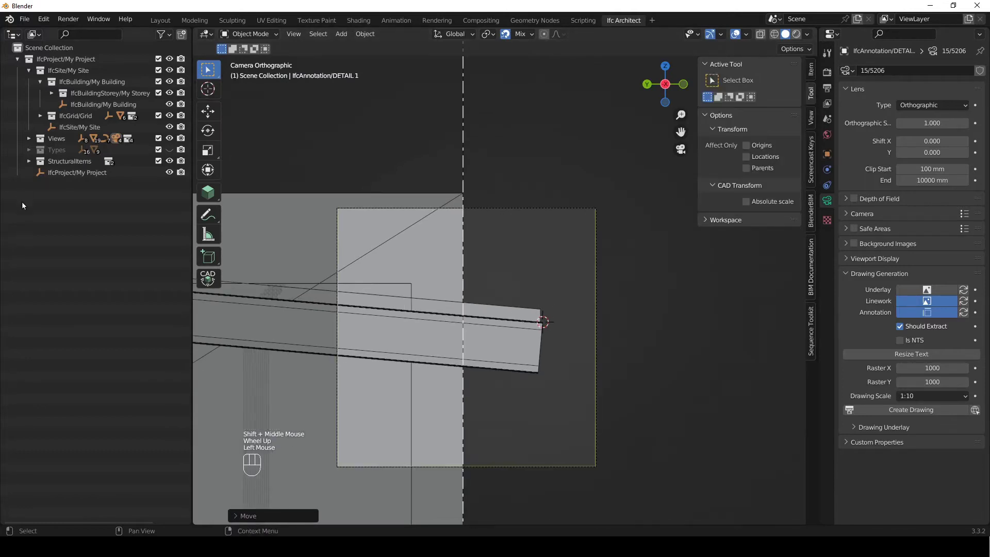
- With the BIM Tool, create a new IfcBeamType for adding beams
{"action": "left_click", "coordinate": [206, 195]}
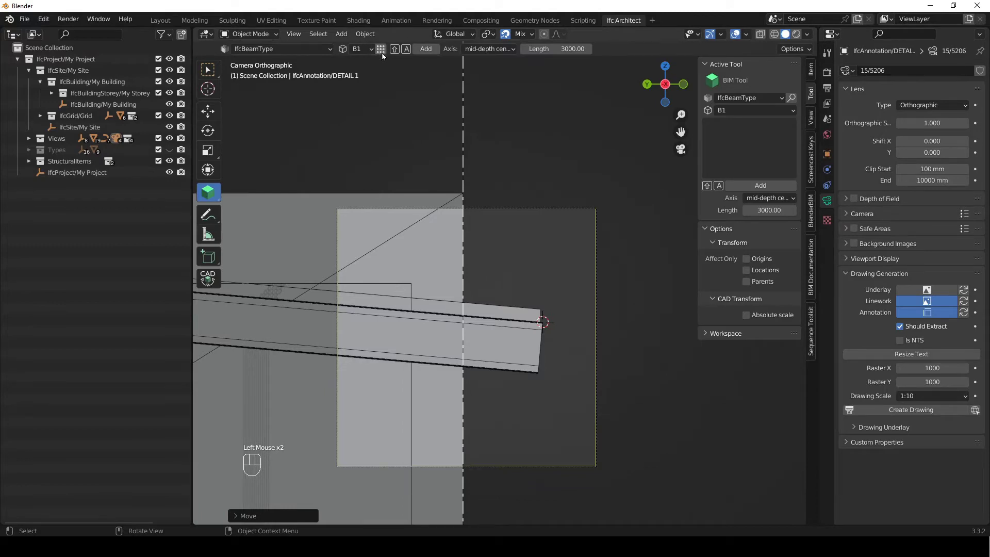
{"action": "left_click_drag", "start_coordinate": [384, 52], "coordinate": [557, 320]}
{"action": "left_click", "coordinate": [557, 233]}
{"action": "left_click", "coordinate": [567, 273]}
- Rename the new type BAtten50 in the Types collection and add a beam of that type
{"action": "left_click_drag", "start_coordinate": [93, 177], "coordinate": [96, 156]}
{"action": "left_click", "coordinate": [132, 99]}
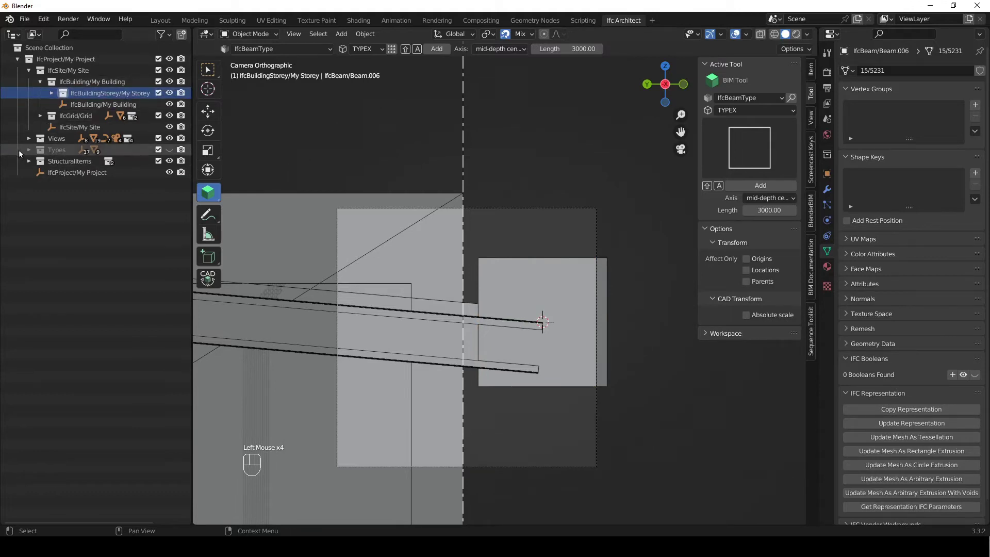
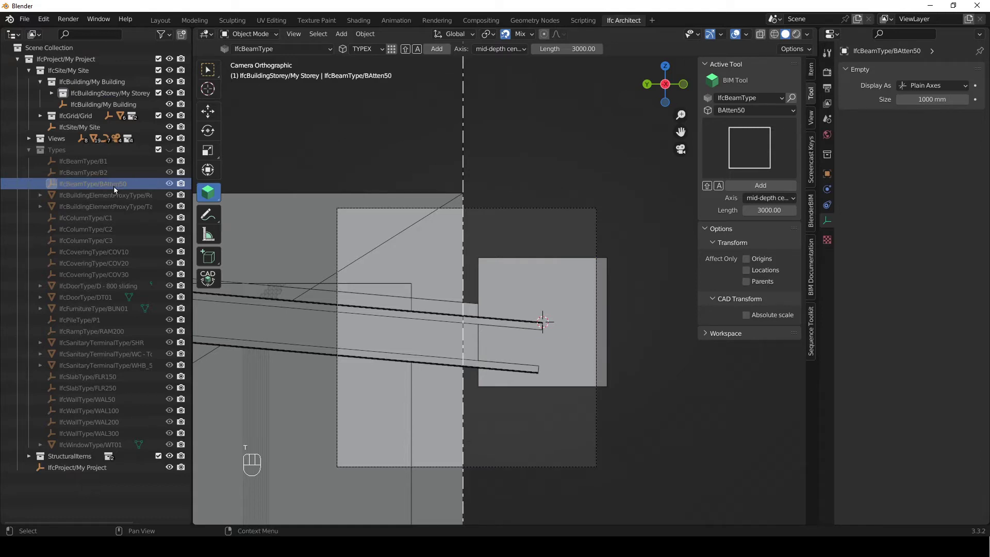
{"action": "left_click", "coordinate": [382, 144]}
{"action": "left_click", "coordinate": [571, 277]}
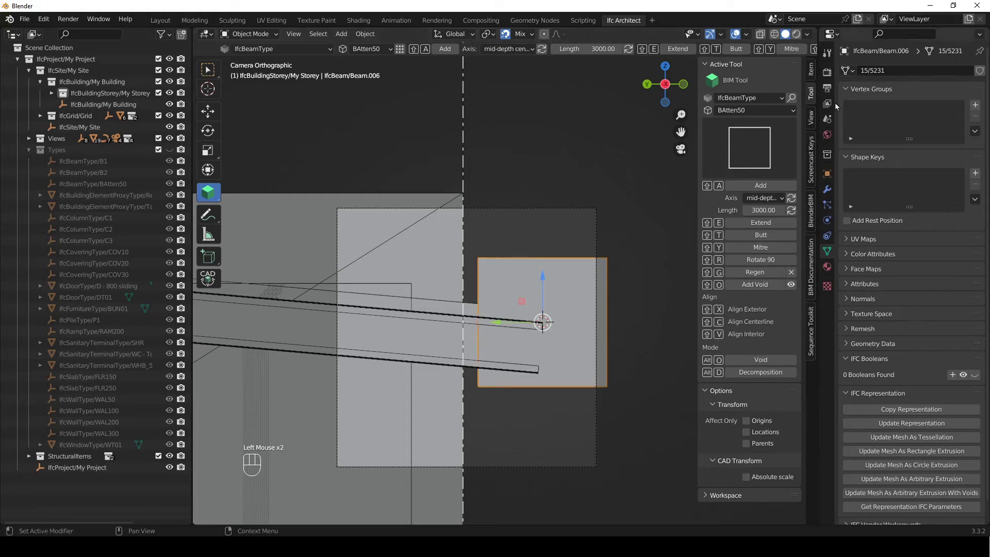
- Show the batten's IFC Object Material details in Object properties
{"action": "left_click", "coordinate": [826, 178]}
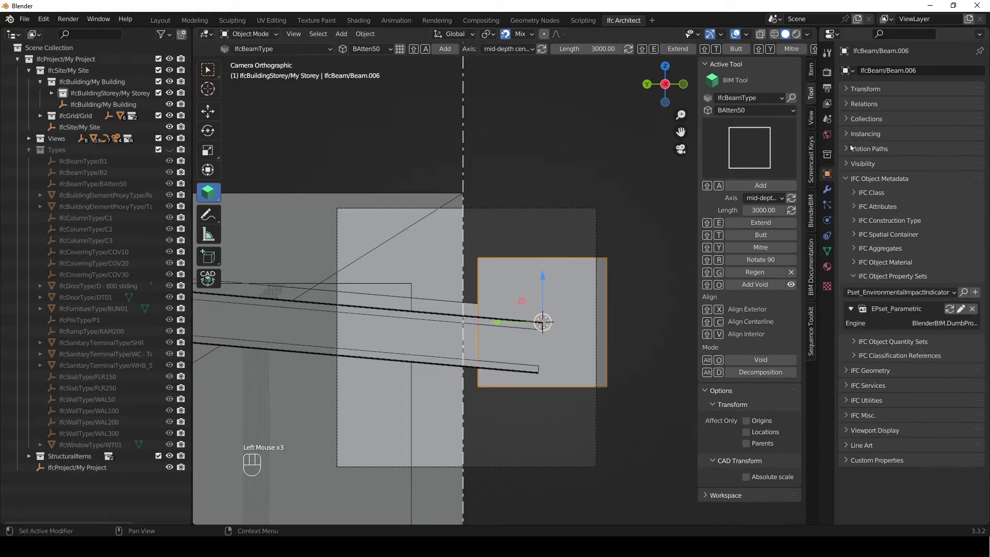
{"action": "left_click_drag", "start_coordinate": [848, 182], "coordinate": [839, 211]}
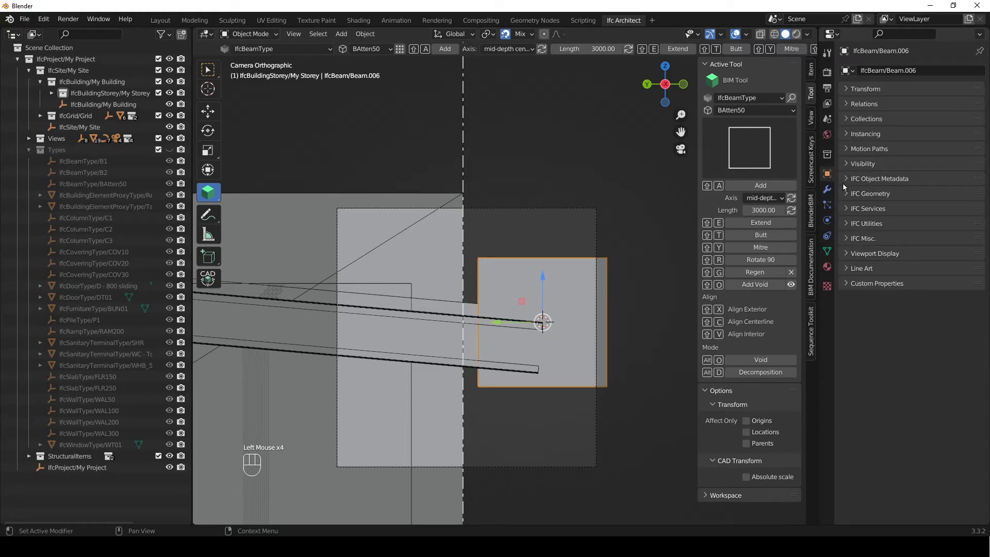
{"action": "left_click", "coordinate": [854, 200]}
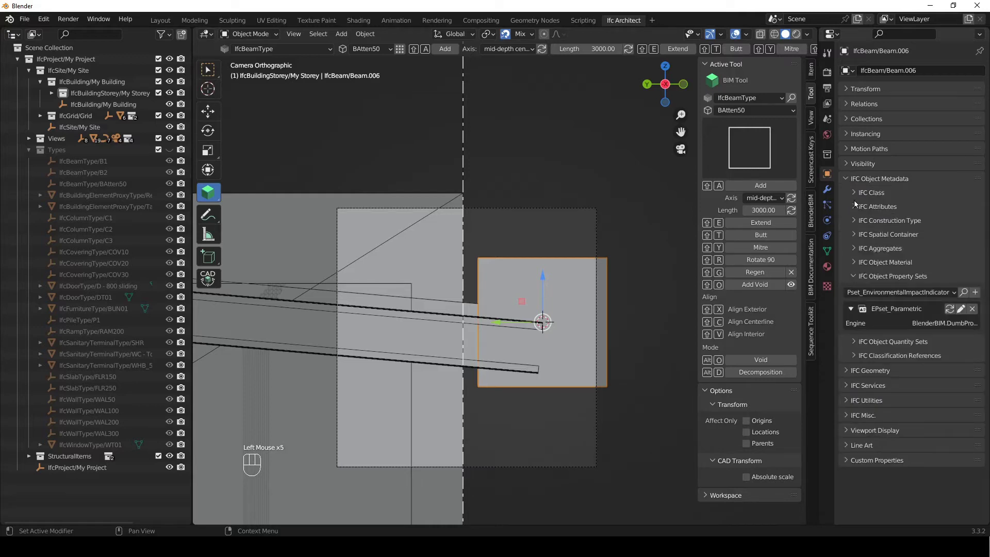
{"action": "left_click", "coordinate": [864, 281]}
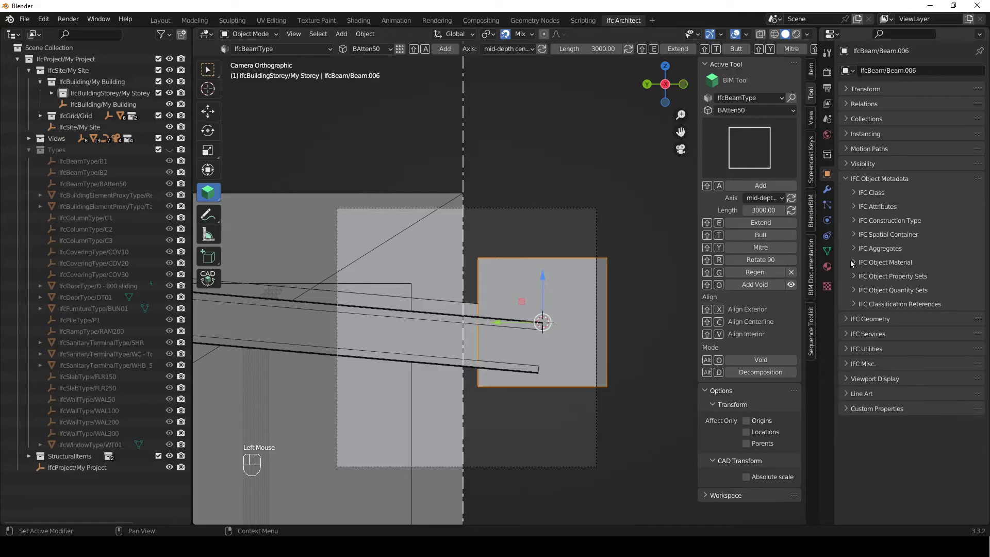
{"action": "left_click", "coordinate": [858, 265]}
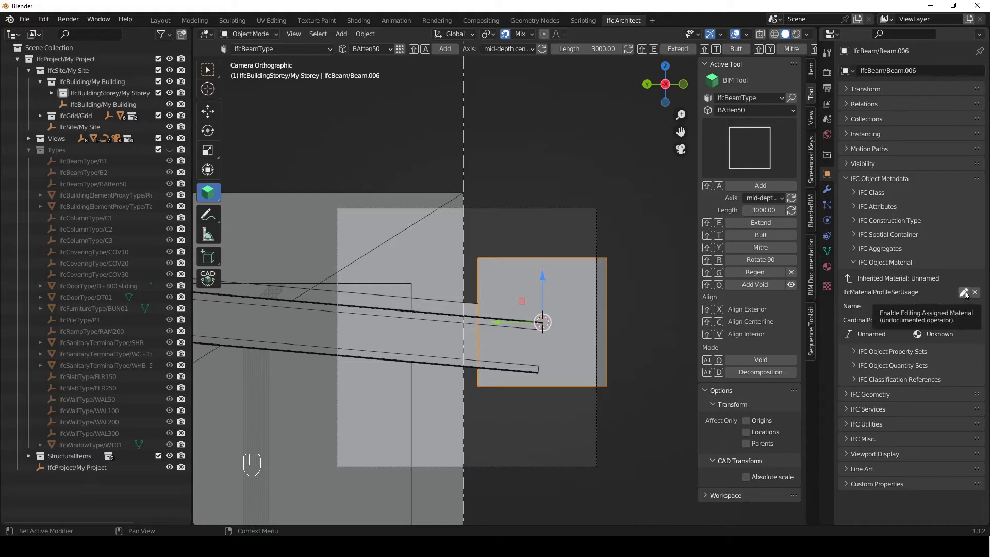
- Edit the batten's profile to XDim 50 and YDim 50 and save the profile set usage
{"action": "left_click", "coordinate": [968, 295]}
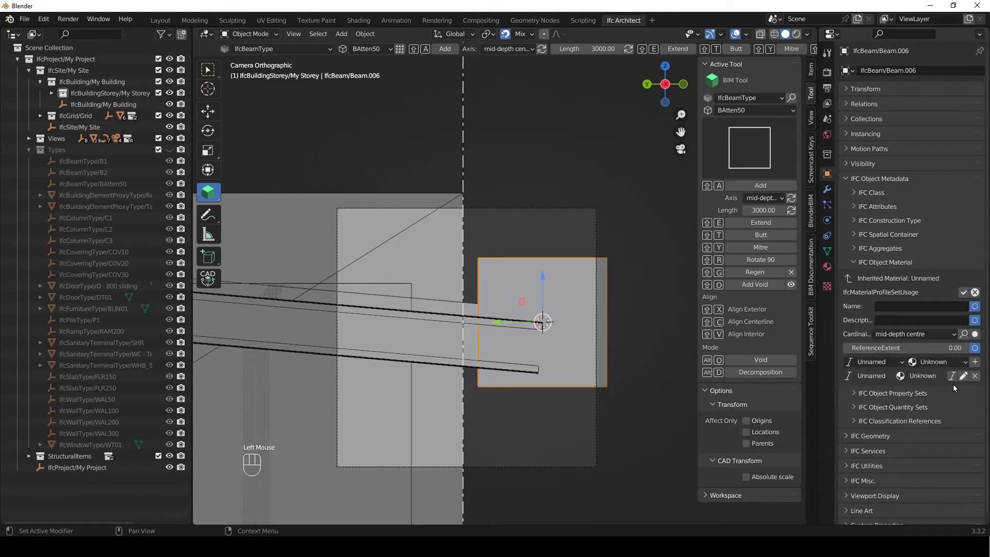
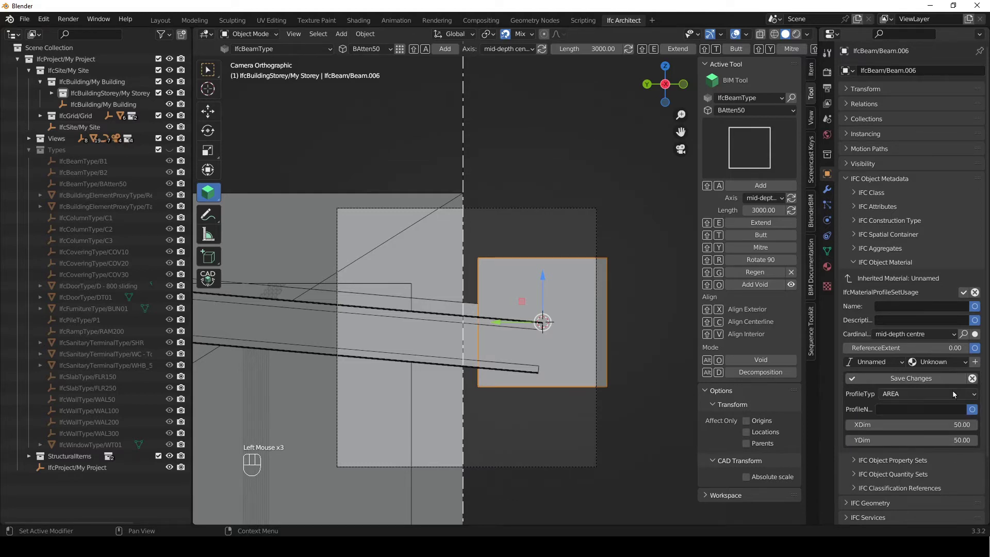
{"action": "left_click", "coordinate": [948, 382]}
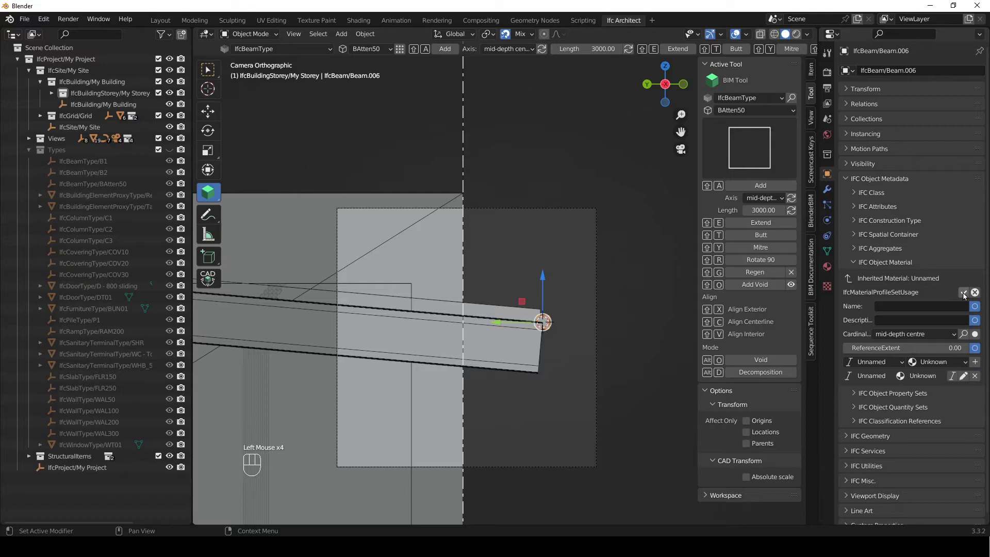
{"action": "left_click", "coordinate": [965, 296]}
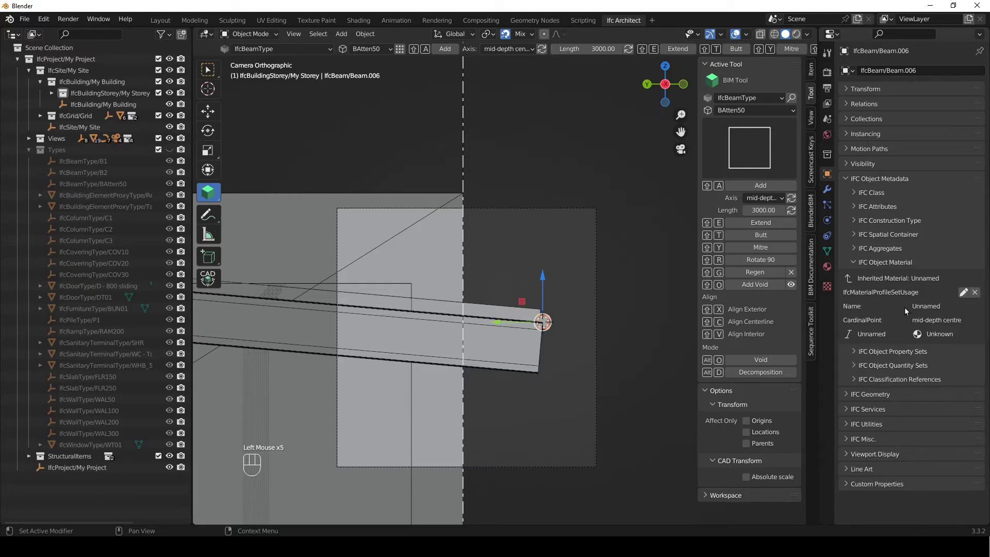
{"action": "scroll", "scroll_direction": "up", "scroll_amount": 3}
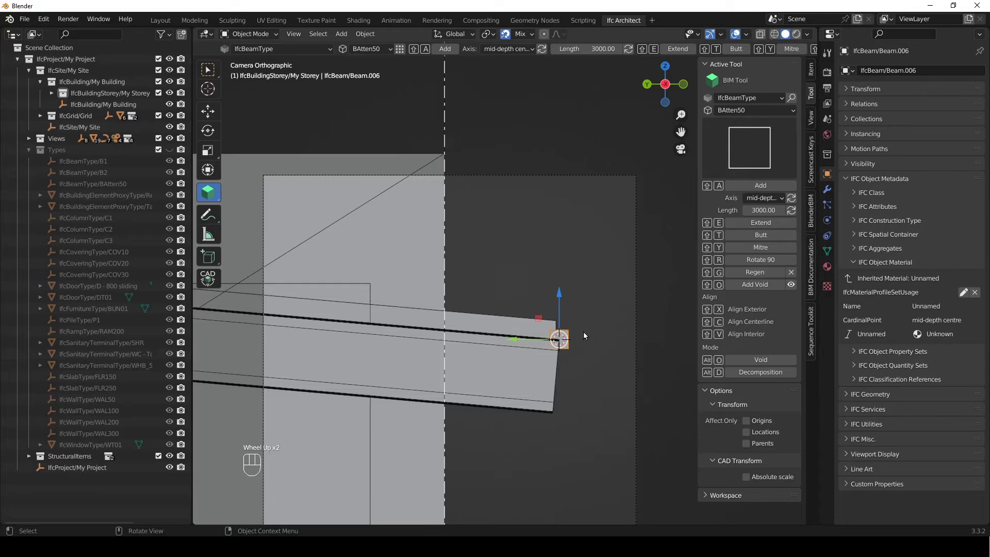
{"action": "scroll", "scroll_direction": "down", "scroll_amount": 3}
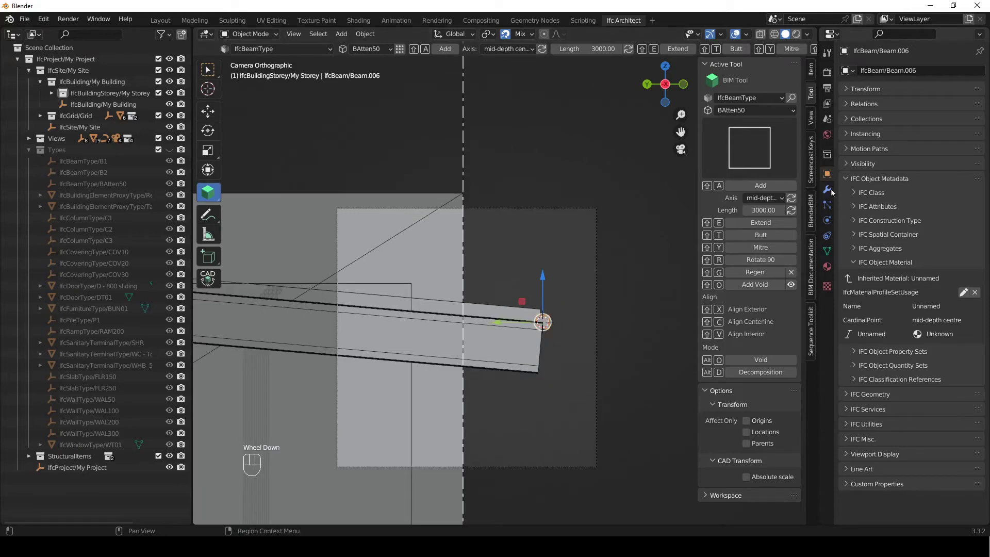
- Apply an IFC Array of Count 4 with Y offset 300 to the batten, giving three copies
{"action": "left_click", "coordinate": [835, 193]}
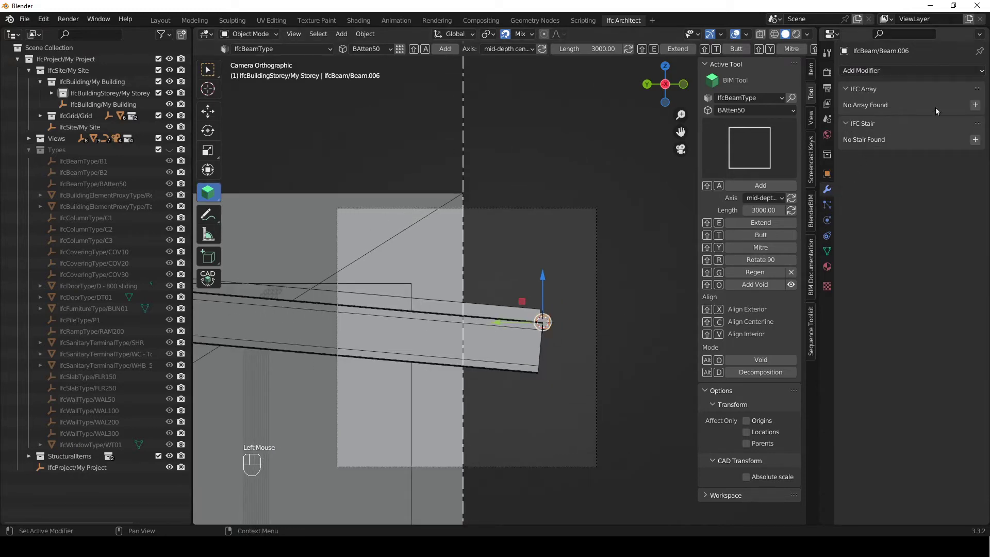
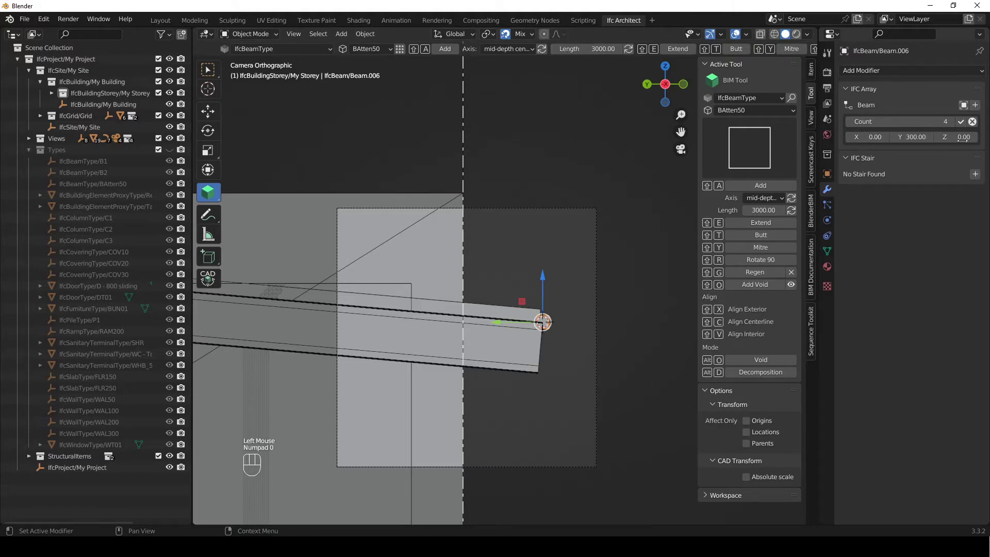
{"action": "left_click", "coordinate": [965, 127]}
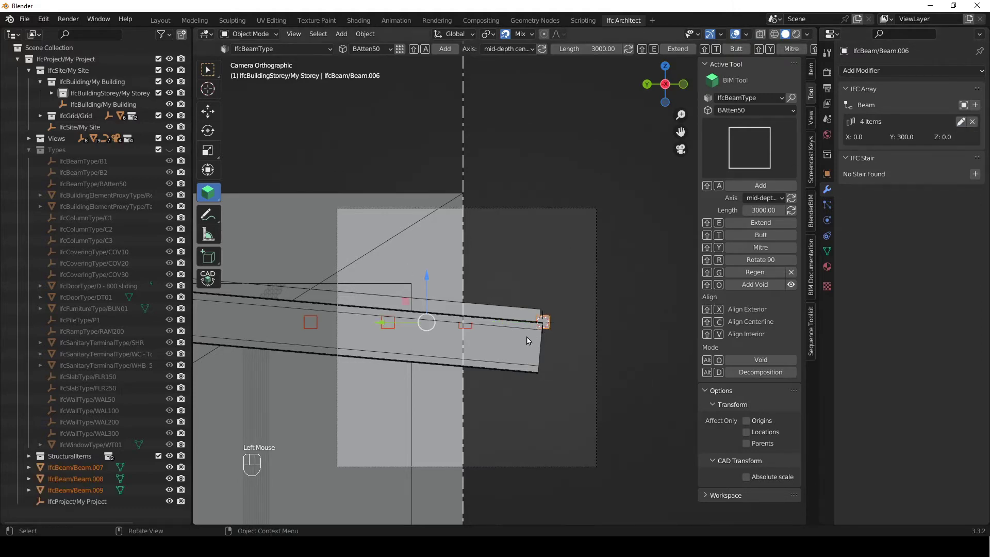
{"action": "scroll", "scroll_direction": "up", "scroll_amount": 3}
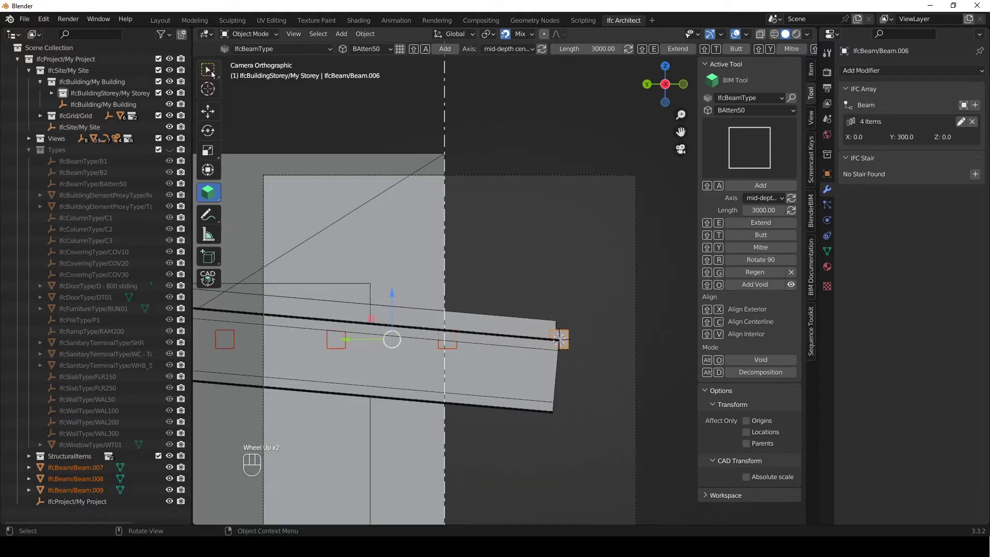
{"action": "left_click", "coordinate": [213, 74]}
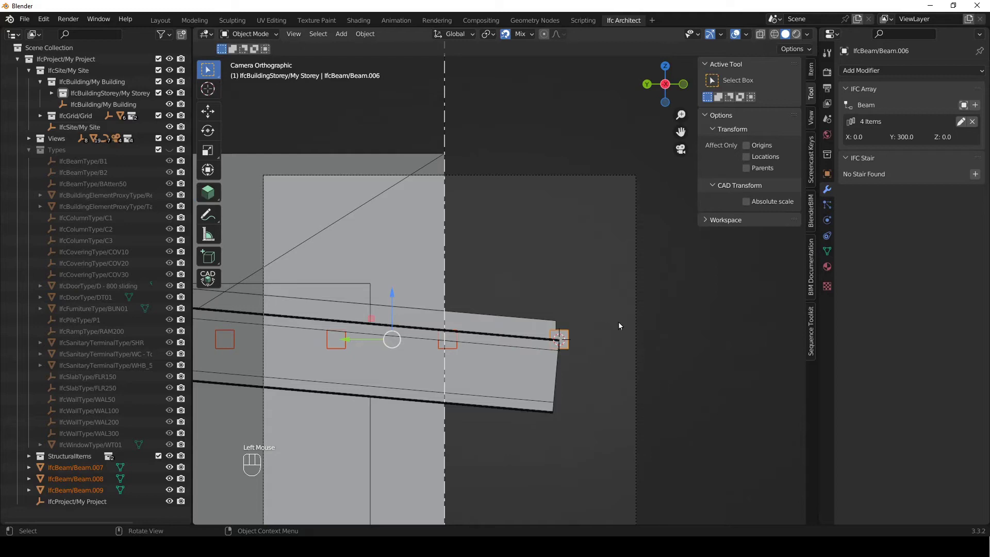
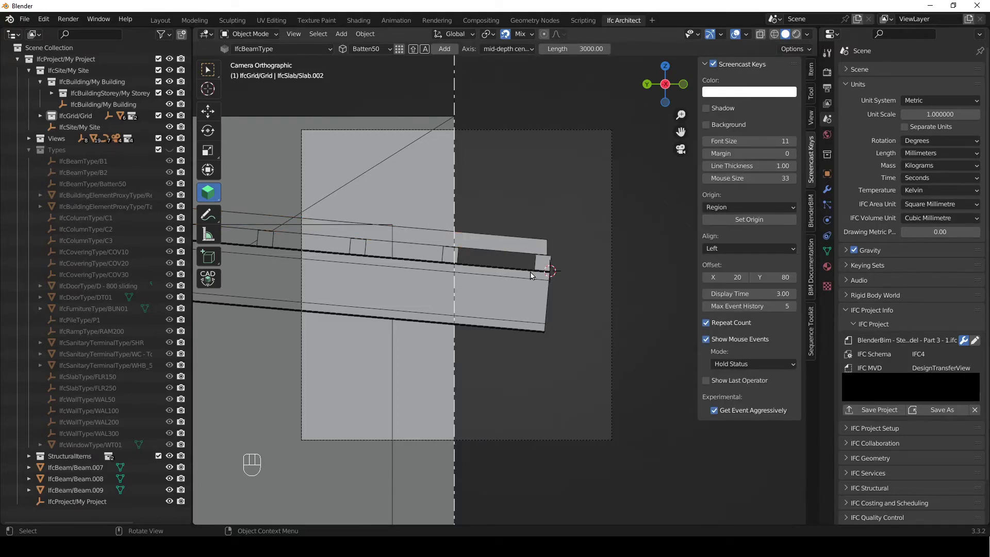
- Select the slab, view it from the top and start editing its profile outline
{"action": "left_click", "coordinate": [534, 243]}
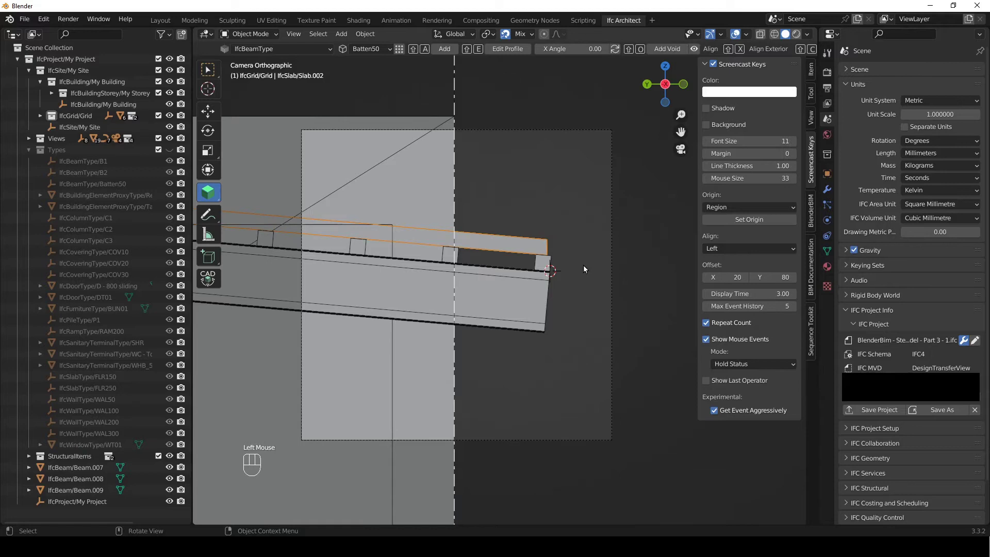
{"action": "key", "text": "KP_7"}
{"action": "scroll", "scroll_direction": "up", "scroll_amount": 3}
{"action": "left_click_drag", "start_coordinate": [345, 219], "coordinate": [405, 384]}
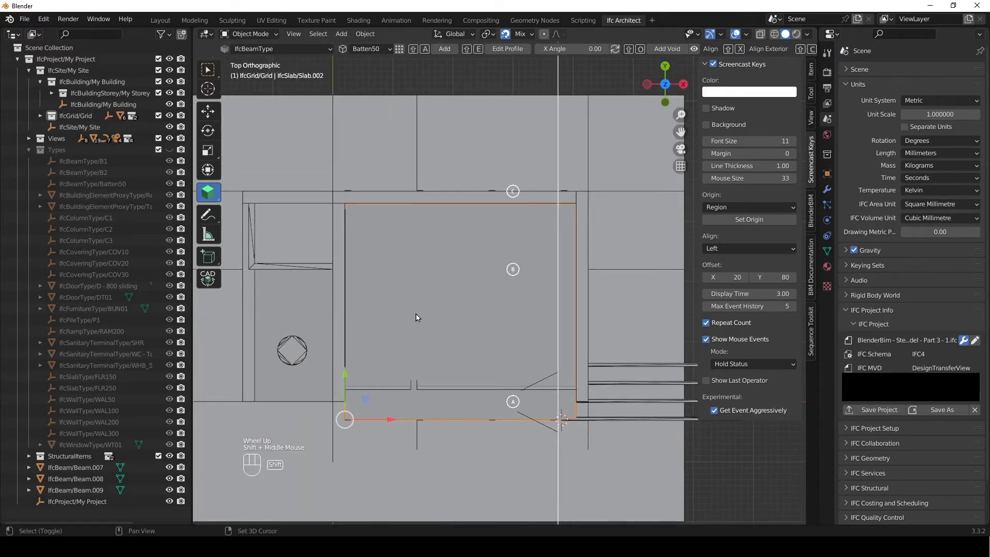
{"action": "key", "text": "shift+e"}
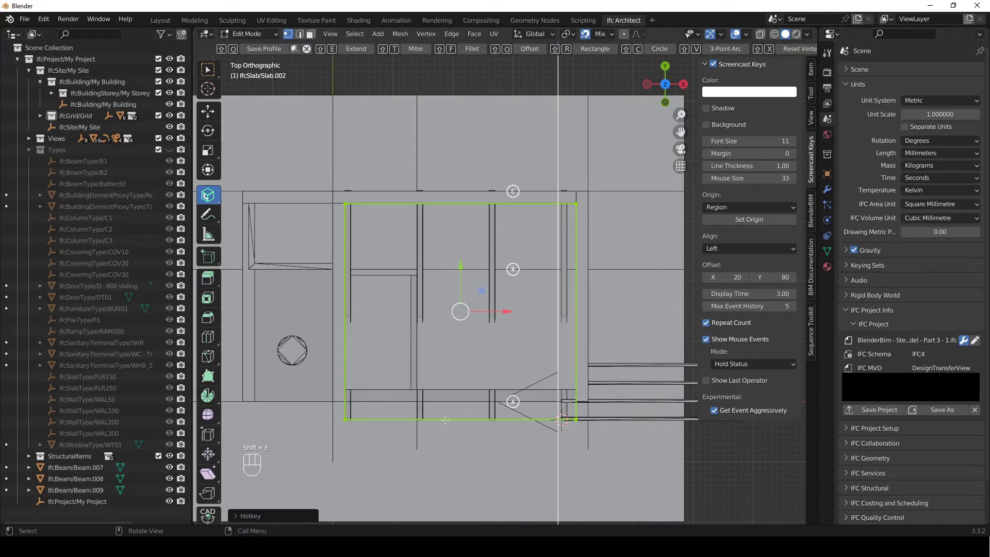
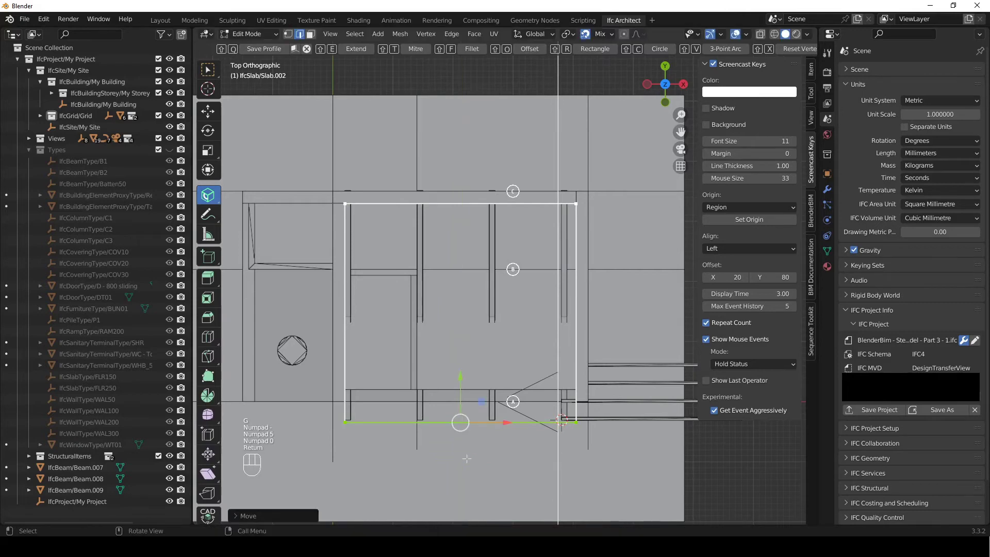
- Move the slab edge outward past the beam end, save the profile and return to the section camera
{"action": "key", "text": "a"}
{"action": "key", "text": "shift+q"}
{"action": "left_click_drag", "start_coordinate": [514, 349], "coordinate": [568, 277]}
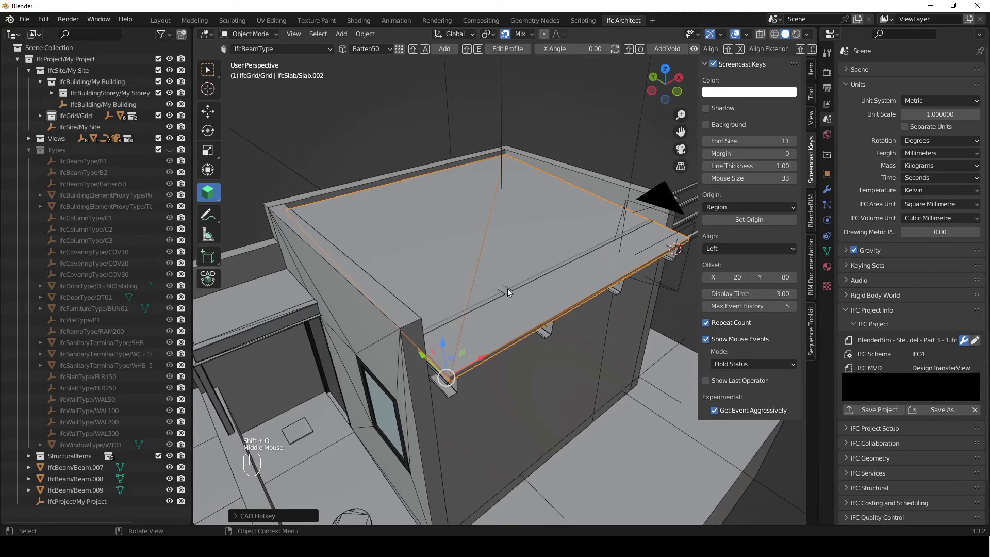
{"action": "key", "text": "KP_0"}
{"action": "left_click", "coordinate": [580, 315]}
{"action": "left_click_drag", "start_coordinate": [561, 339], "coordinate": [580, 368]}
{"action": "left_click", "coordinate": [555, 236]}
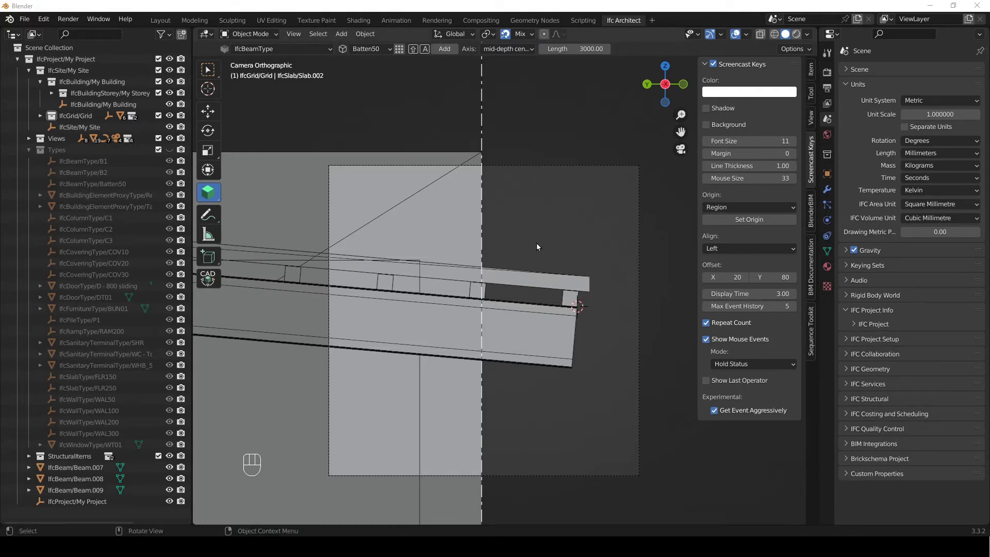
- Add a beam of the new Fascia20x300 type and move it to the beam's end
{"action": "left_click_drag", "start_coordinate": [405, 55], "coordinate": [620, 315]}
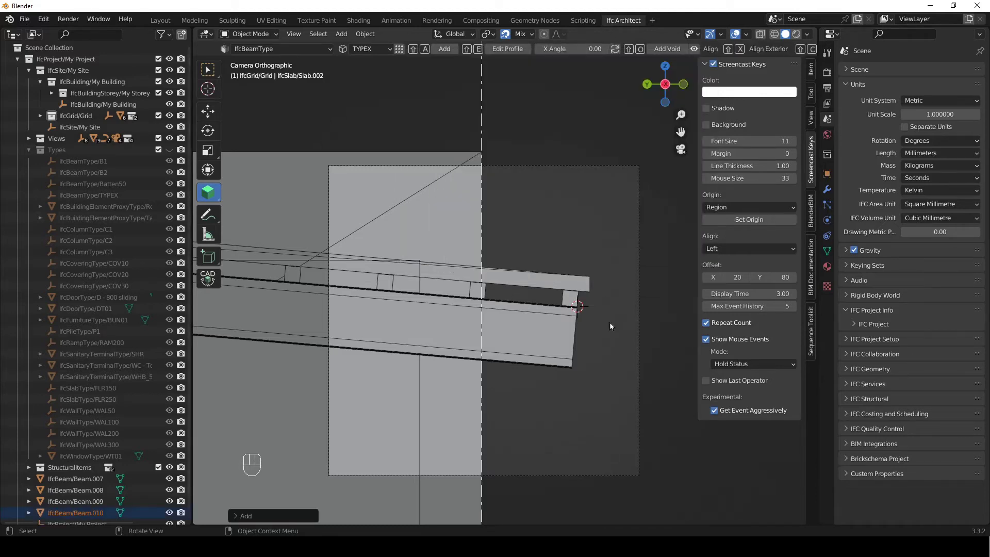
{"action": "key", "text": "g"}
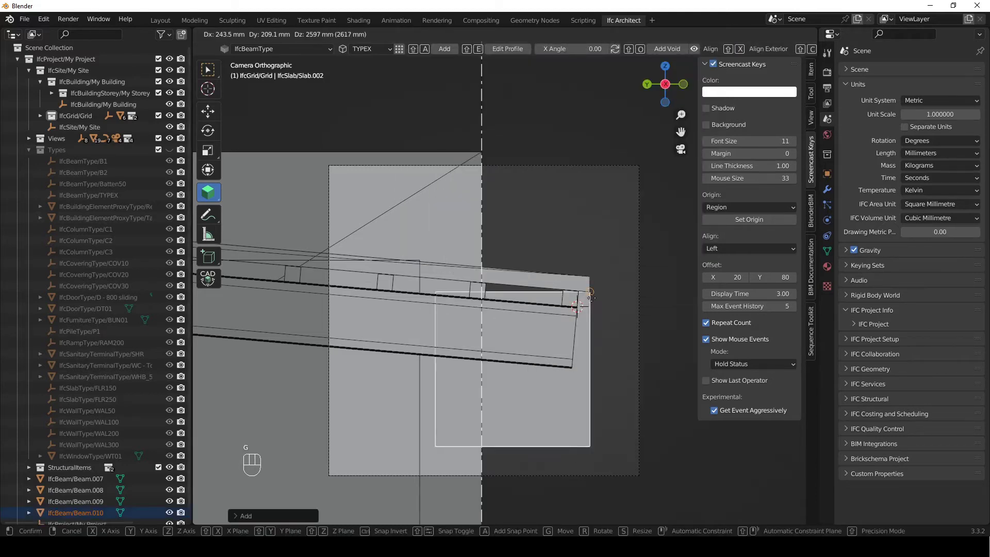
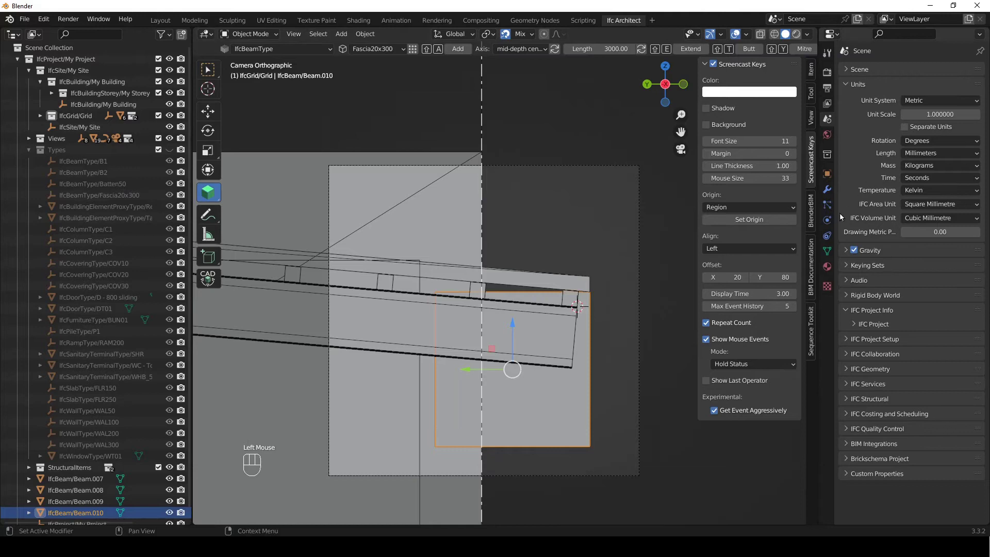
- Give fascia Beam.010 the 20 × 300 profile through its material profile usage
{"action": "left_click", "coordinate": [832, 177]}
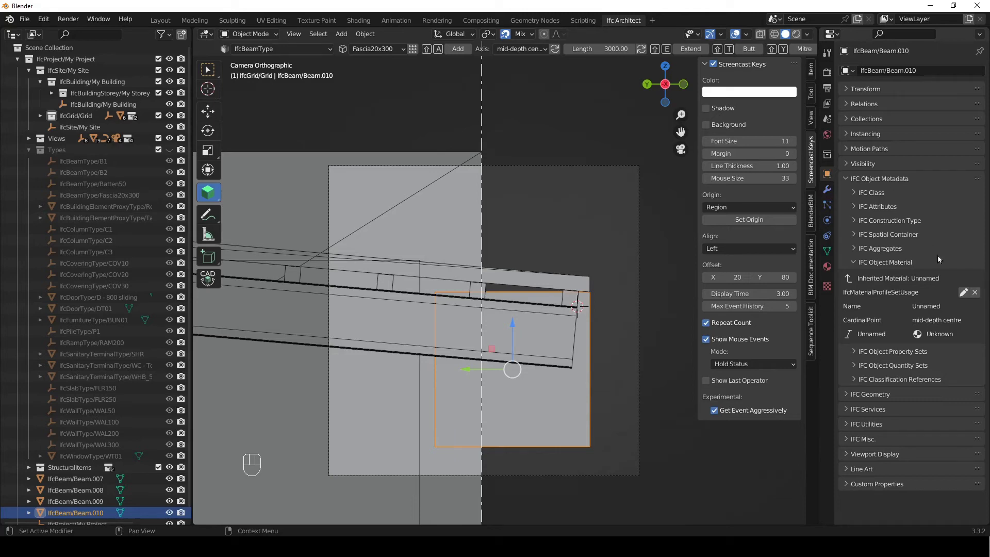
{"action": "left_click", "coordinate": [961, 296]}
{"action": "left_click", "coordinate": [954, 381]}
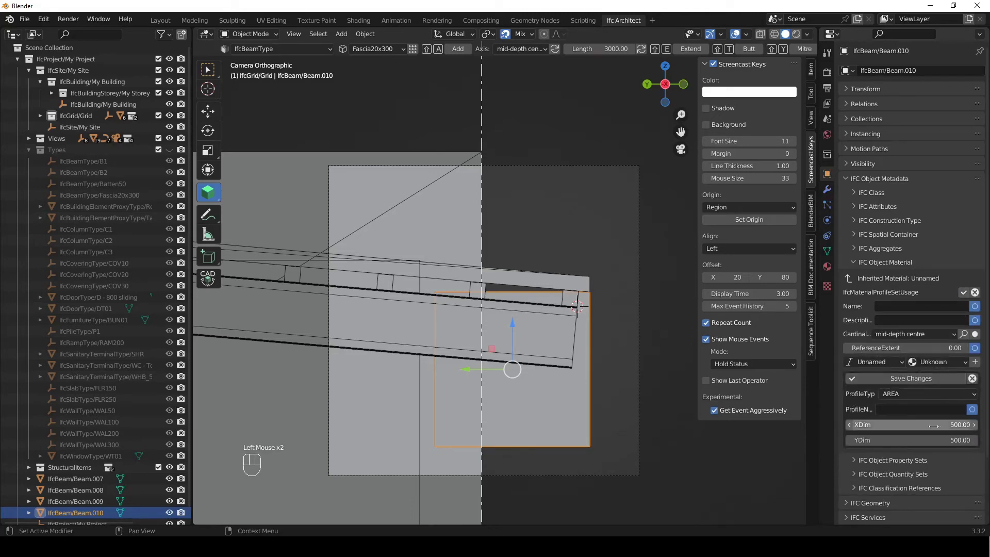
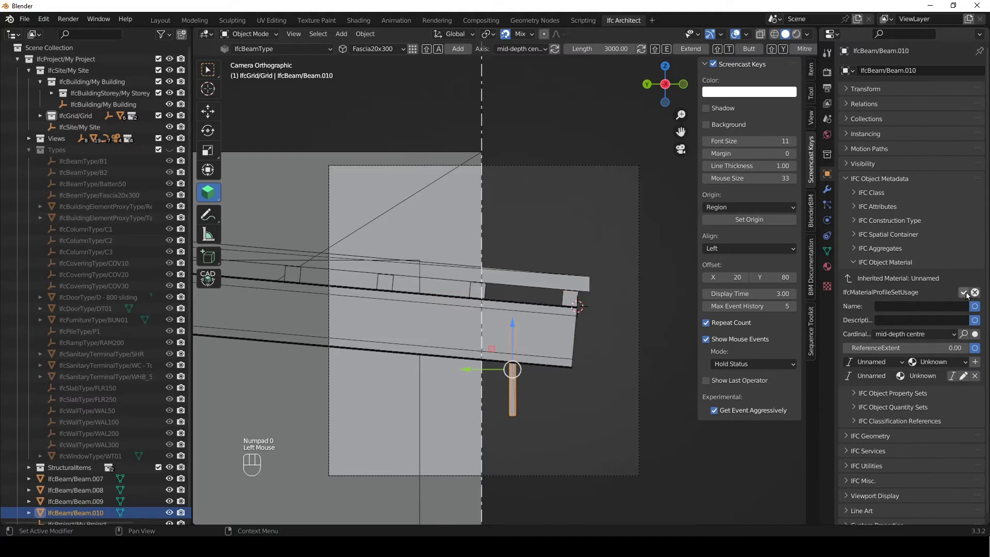
{"action": "left_click", "coordinate": [969, 295]}
- Move the fascia toward the beam end and rotate it about X to the roof pitch
{"action": "key", "text": "g"}
{"action": "left_click", "coordinate": [596, 298]}
{"action": "scroll", "scroll_direction": "up", "scroll_amount": 3}
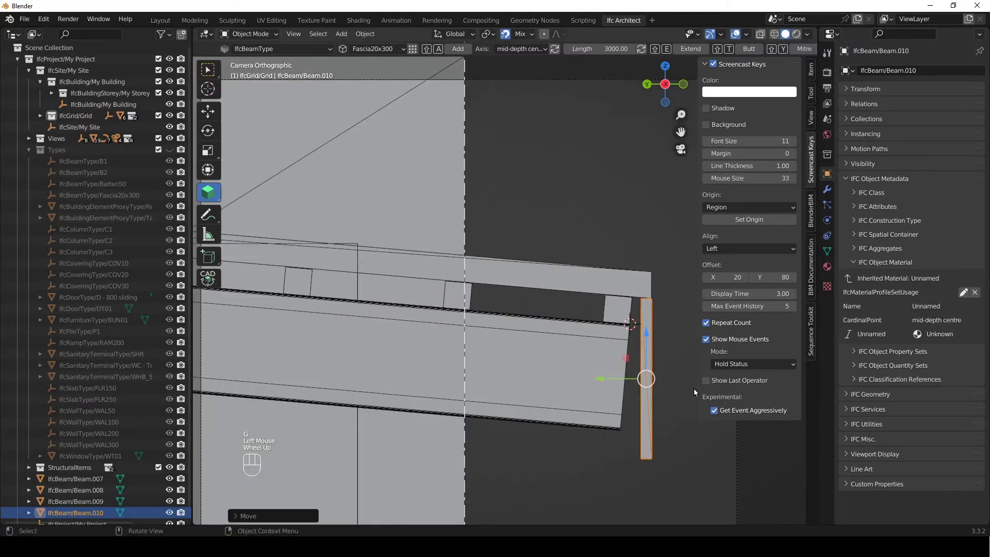
{"action": "key", "text": "r"}
{"action": "key", "text": "x"}
{"action": "key", "text": "KP_5"}
{"action": "key", "text": "Return"}
- Reposition the rotated fascia so it sits against the sloping beam's lower end
{"action": "key", "text": "g"}
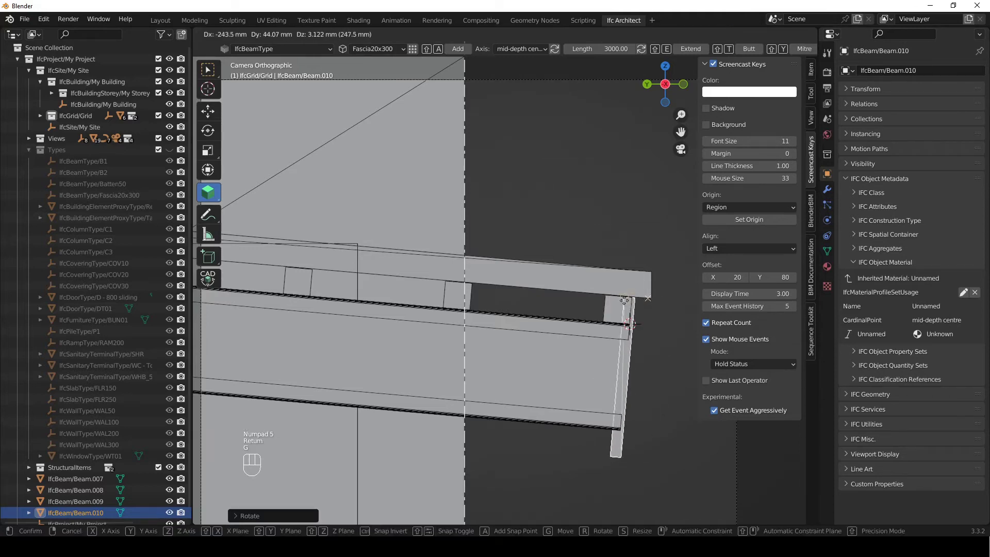
{"action": "left_click", "coordinate": [637, 307]}
{"action": "scroll", "scroll_direction": "down", "scroll_amount": 3}
{"action": "left_click", "coordinate": [586, 332]}
{"action": "scroll", "scroll_direction": "down", "scroll_amount": 3}
{"action": "scroll", "scroll_direction": "up", "scroll_amount": 3}
{"action": "middle_click", "coordinate": [570, 381]}
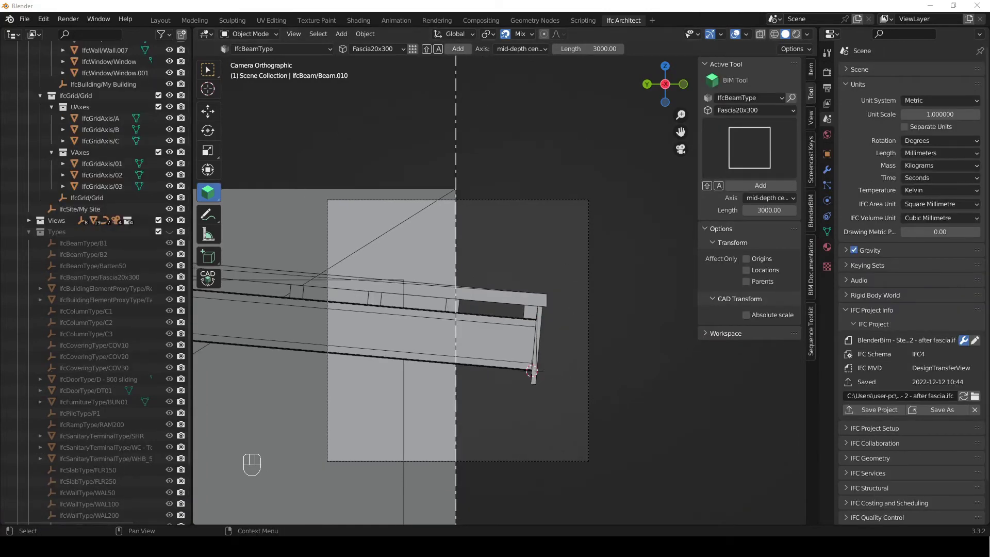
- Select Beam.007, Beam.008, Beam.009 and Beam.010 together in the Outliner
{"action": "scroll", "scroll_direction": "down", "scroll_amount": 3}
{"action": "scroll", "scroll_direction": "down", "scroll_amount": 3}
{"action": "scroll", "scroll_direction": "up", "scroll_amount": 3}
{"action": "scroll", "scroll_direction": "down", "scroll_amount": 3}
{"action": "left_click", "coordinate": [32, 315]}
{"action": "scroll", "scroll_direction": "down", "scroll_amount": 3}
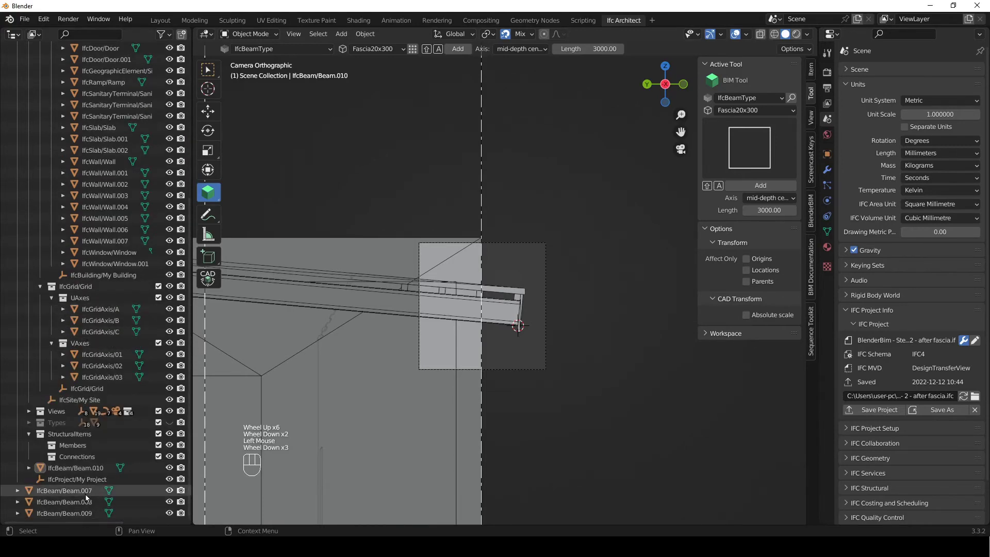
{"action": "left_click", "coordinate": [88, 497]}
{"action": "left_click", "coordinate": [93, 514]}
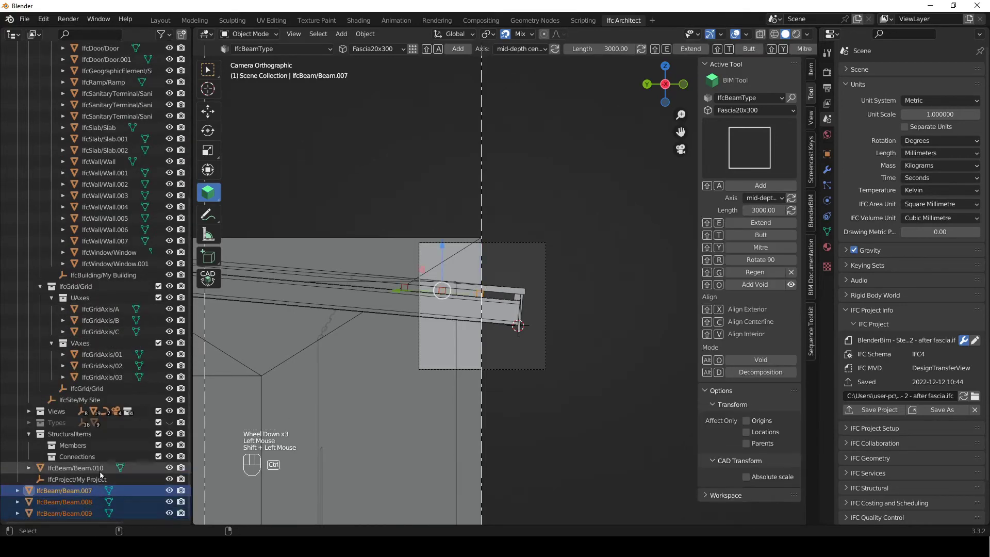
{"action": "left_click", "coordinate": [102, 473]}
{"action": "left_click", "coordinate": [106, 469]}
- Move the four beams into IfcBuildingStorey/My Storey and collapse the tree
{"action": "scroll", "scroll_direction": "up", "scroll_amount": 3}
{"action": "scroll", "scroll_direction": "up", "scroll_amount": 3}
{"action": "left_click", "coordinate": [65, 108]}
{"action": "left_click", "coordinate": [66, 122]}
{"action": "left_click", "coordinate": [58, 99]}
- Return to the DETAIL 1 view with the BIM tool placing B1 beams and its type list shown
{"action": "left_click", "coordinate": [458, 170]}
{"action": "left_click", "coordinate": [583, 231]}
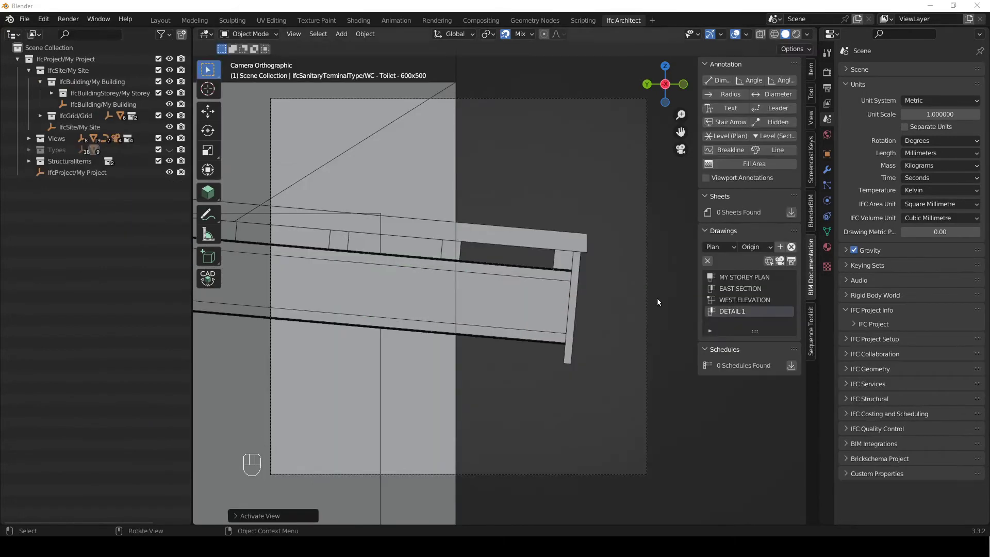
{"action": "left_click", "coordinate": [672, 277]}
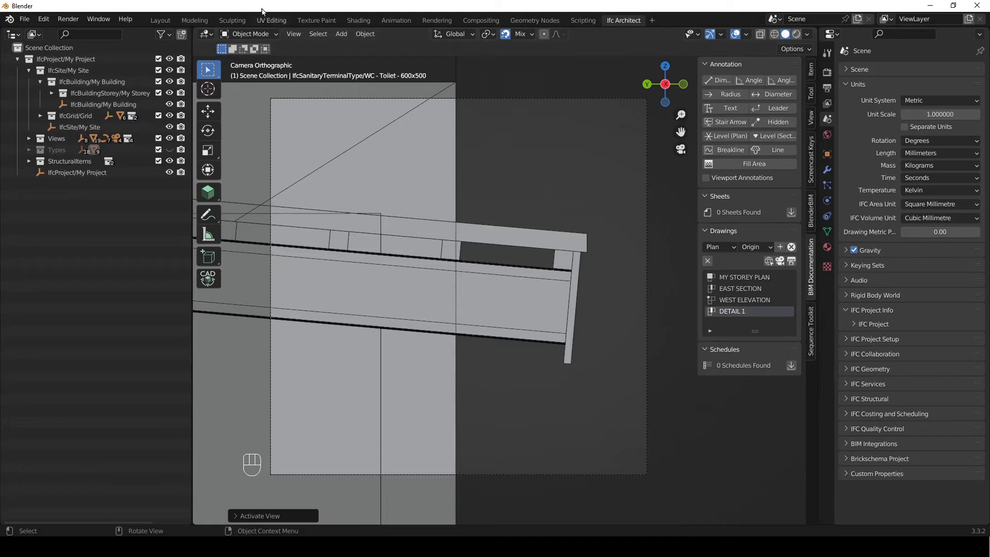
{"action": "left_click", "coordinate": [813, 96]}
{"action": "left_click", "coordinate": [217, 198]}
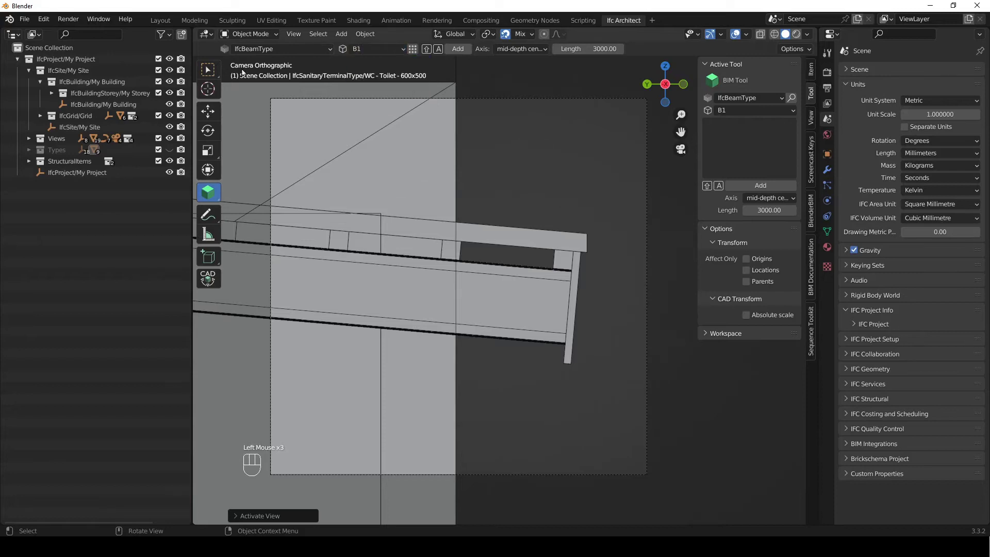
- Switch the BIM tool to IfcSlabType and choose the Ceiling20 slab type (renamed from TYPEX)
{"action": "left_click_drag", "start_coordinate": [282, 51], "coordinate": [274, 174]}
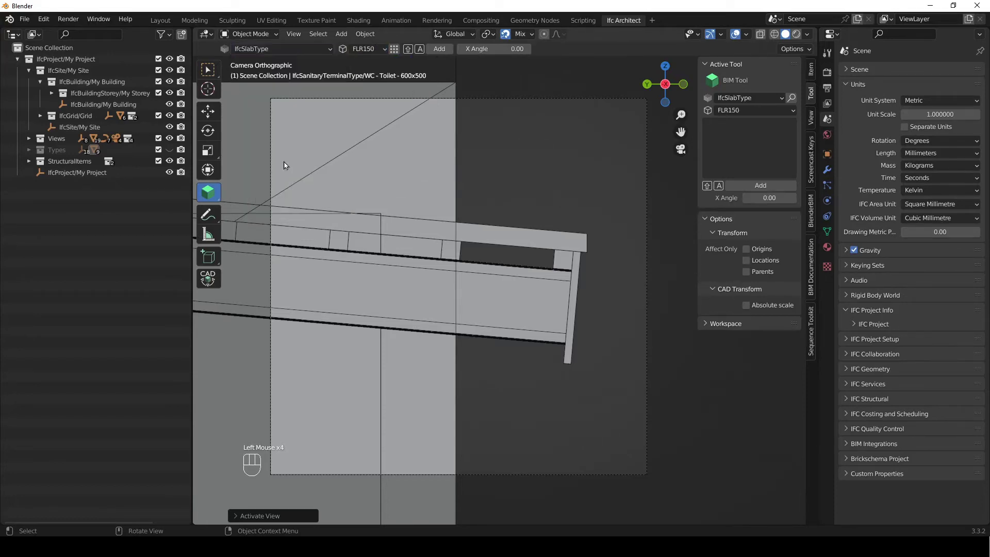
{"action": "left_click_drag", "start_coordinate": [397, 52], "coordinate": [623, 235]}
{"action": "right_click", "coordinate": [619, 242]}
{"action": "left_click_drag", "start_coordinate": [397, 53], "coordinate": [596, 248]}
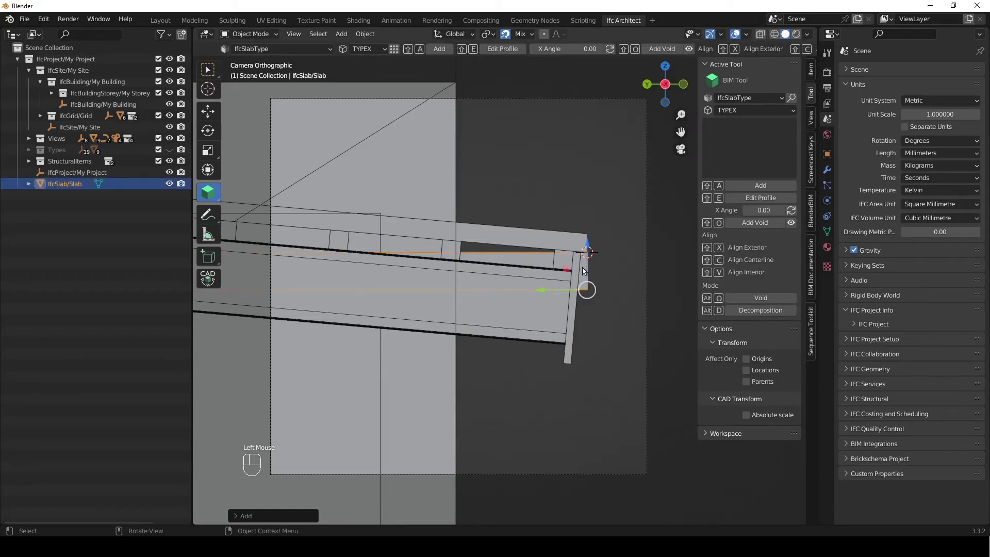
- Add the slab in My Storey at the top end of the fascia and select it
{"action": "left_click_drag", "start_coordinate": [66, 186], "coordinate": [85, 117]}
{"action": "left_click", "coordinate": [116, 98]}
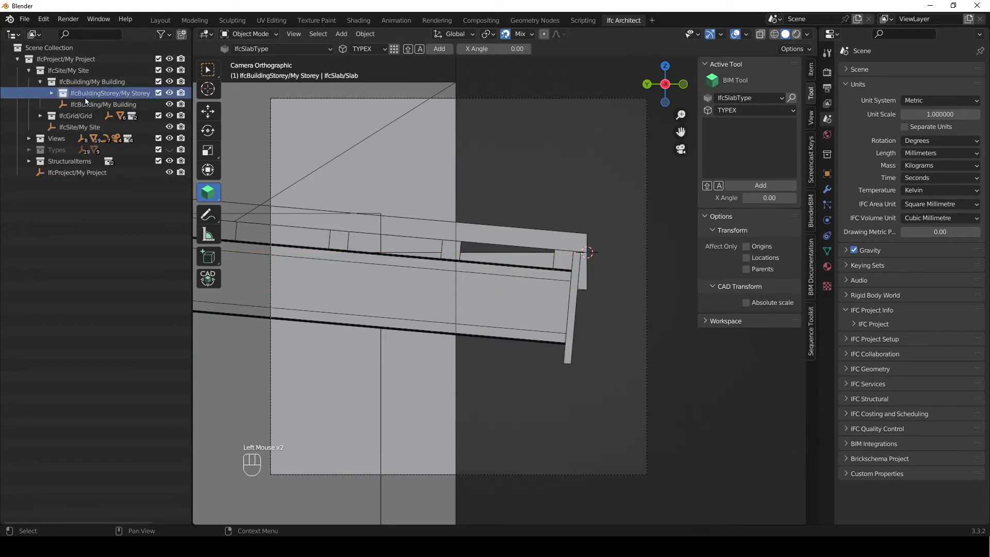
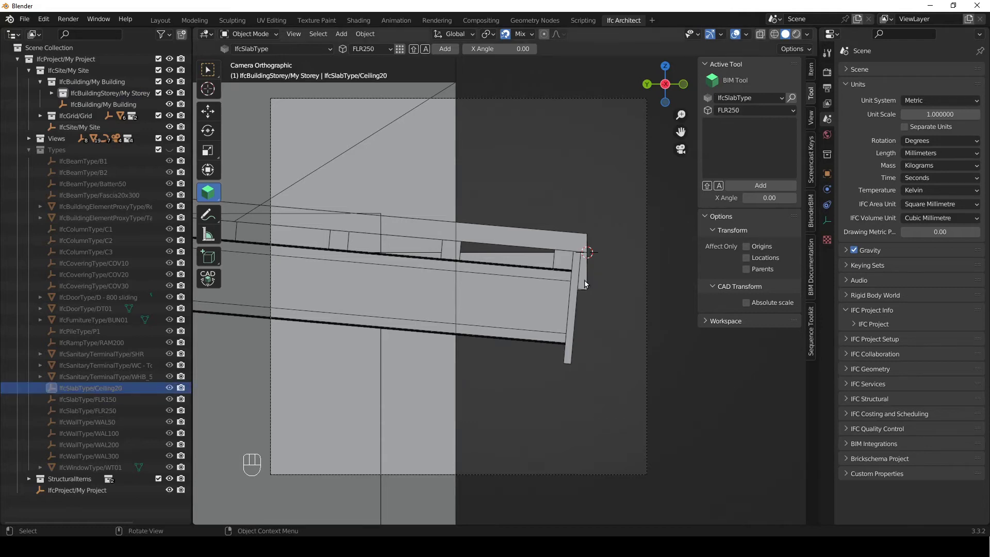
{"action": "left_click", "coordinate": [589, 285]}
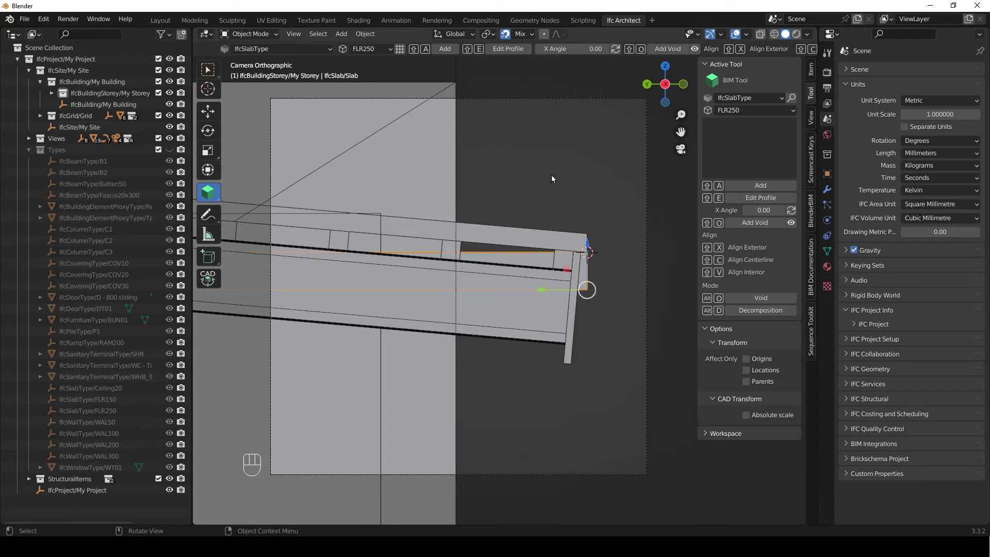
- From top view, slide the slab along Y toward the fascia
{"action": "key", "text": "KP_7"}
{"action": "middle_click", "coordinate": [555, 179]}
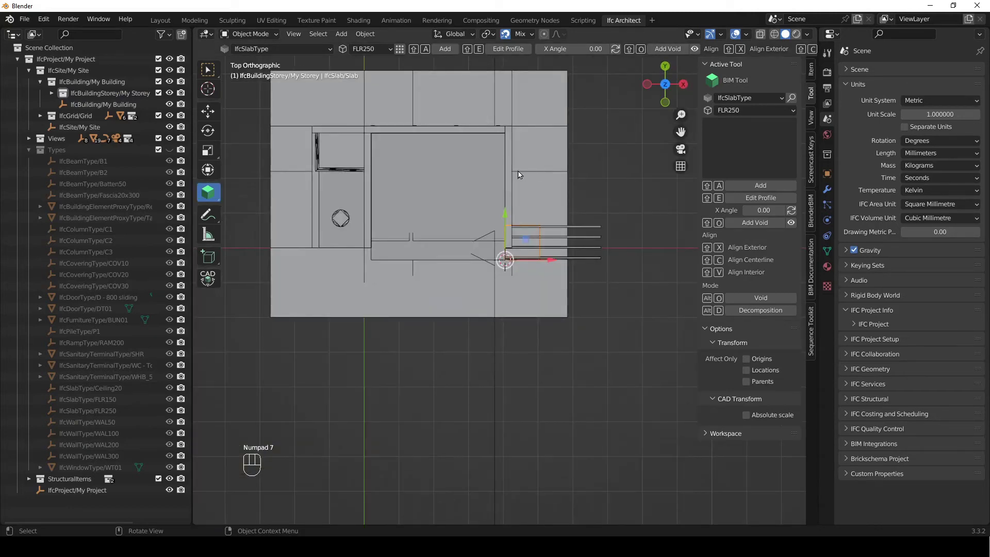
{"action": "scroll", "scroll_direction": "up", "scroll_amount": 3}
{"action": "left_click_drag", "start_coordinate": [513, 194], "coordinate": [546, 295]}
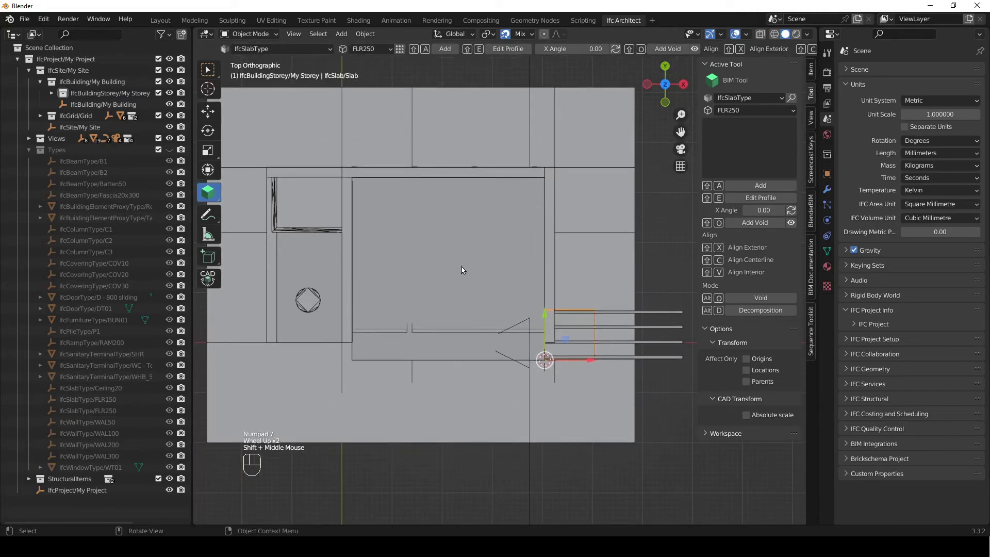
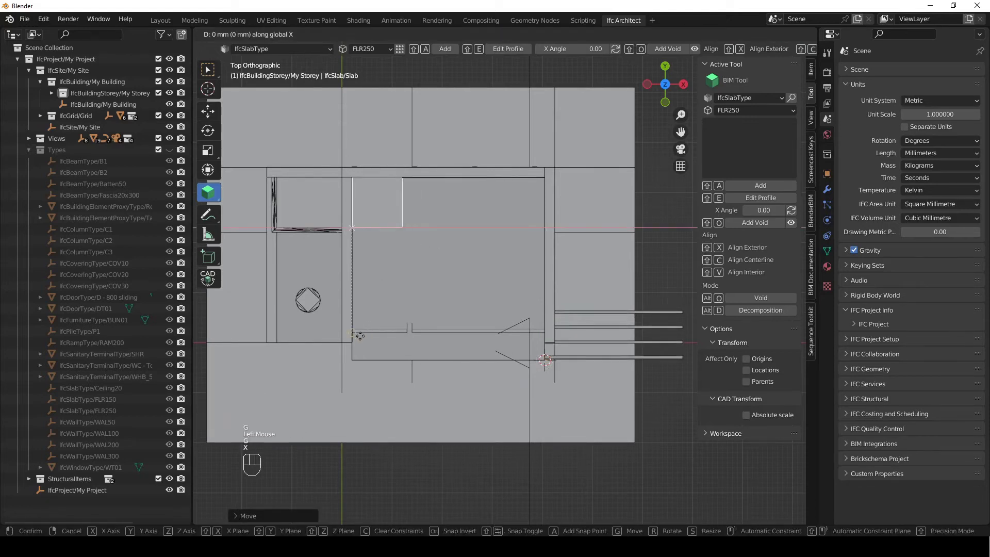
{"action": "left_click", "coordinate": [364, 336]}
{"action": "key", "text": "g"}
{"action": "key", "text": "y"}
{"action": "left_click", "coordinate": [364, 334]}
{"action": "middle_click", "coordinate": [437, 302]}
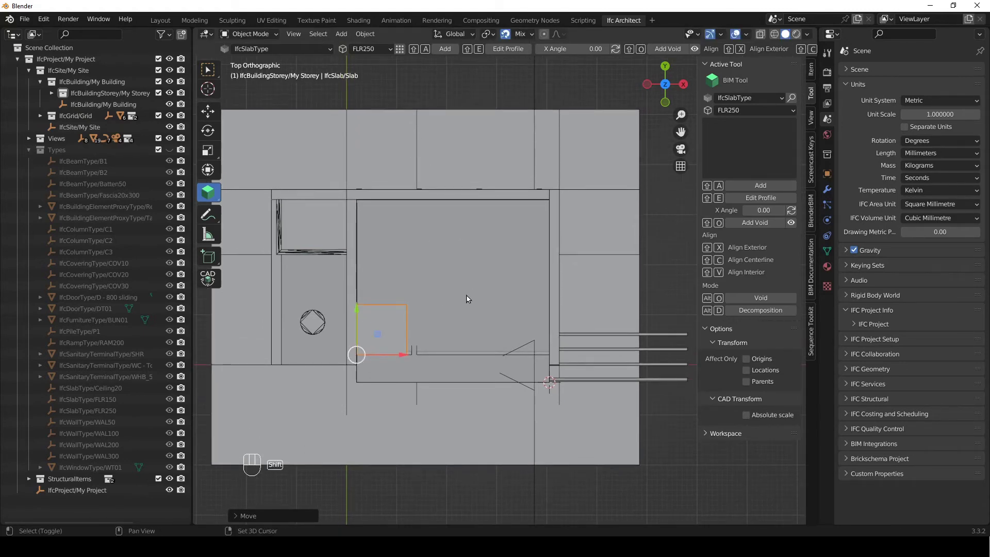
- Reshape the slab's profile outline, save it, and lower the slab along Z beside the fascia bottom
{"action": "key", "text": "shift+e"}
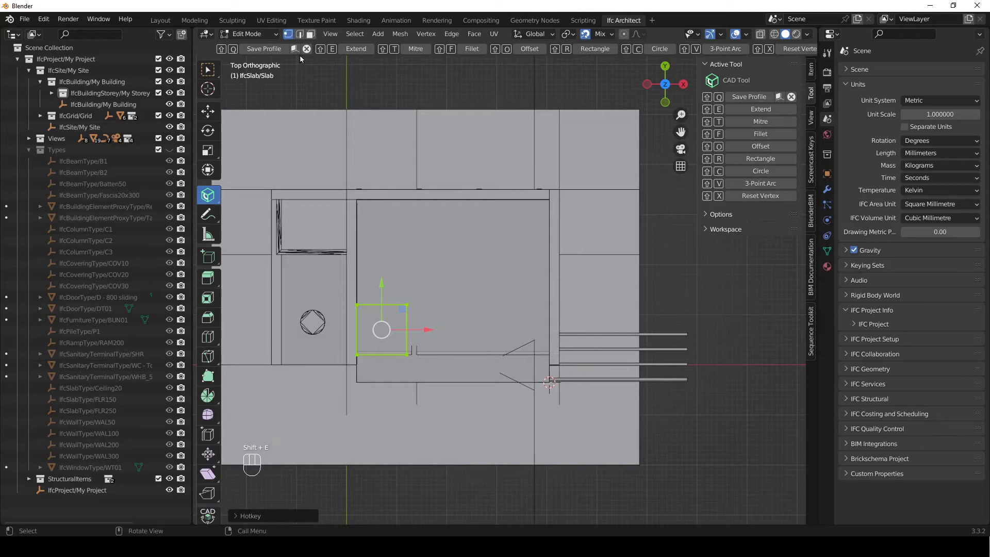
{"action": "left_click", "coordinate": [301, 55]}
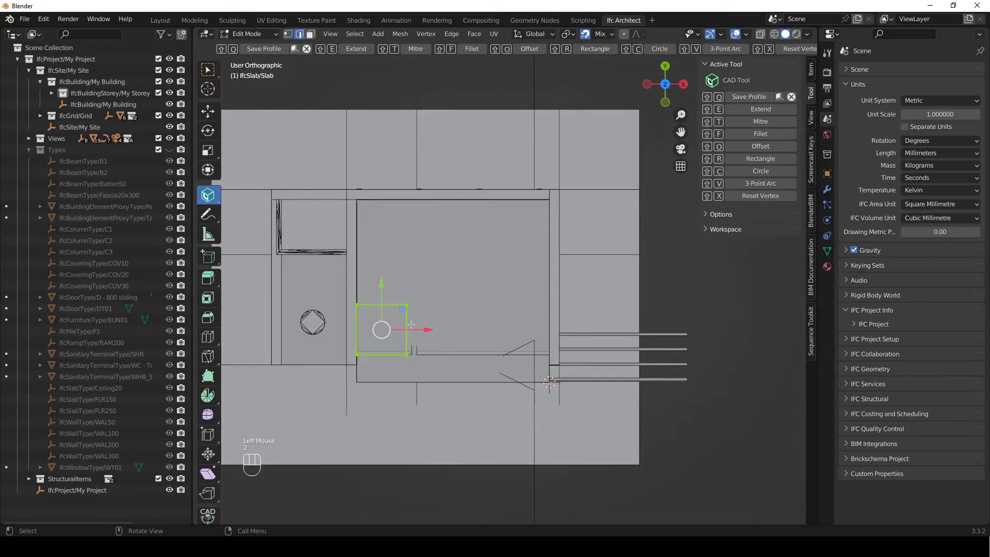
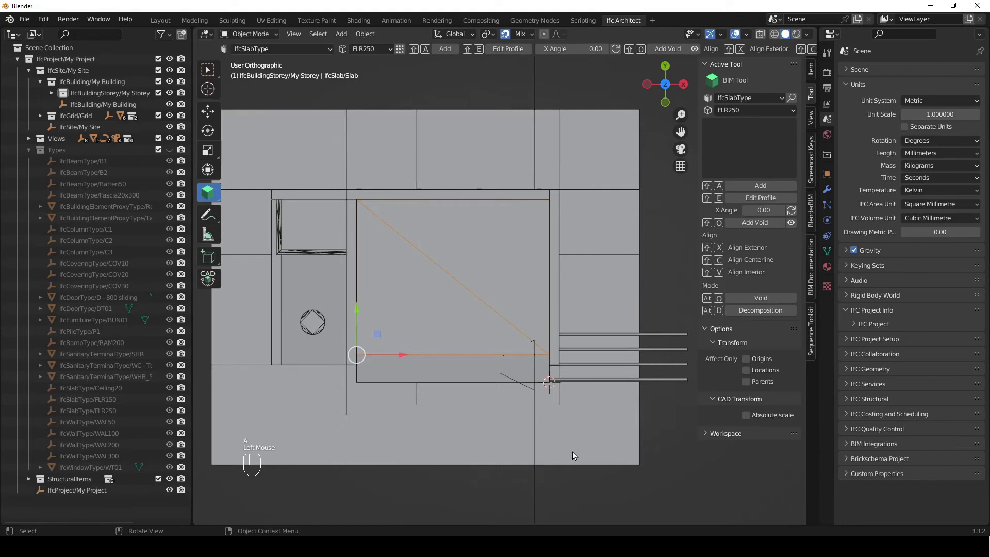
{"action": "key", "text": "KP_0"}
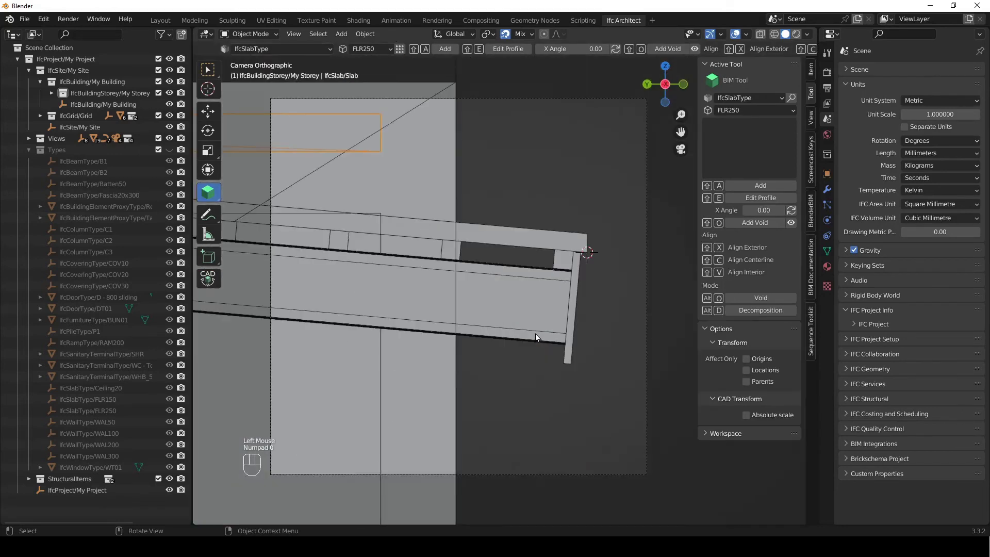
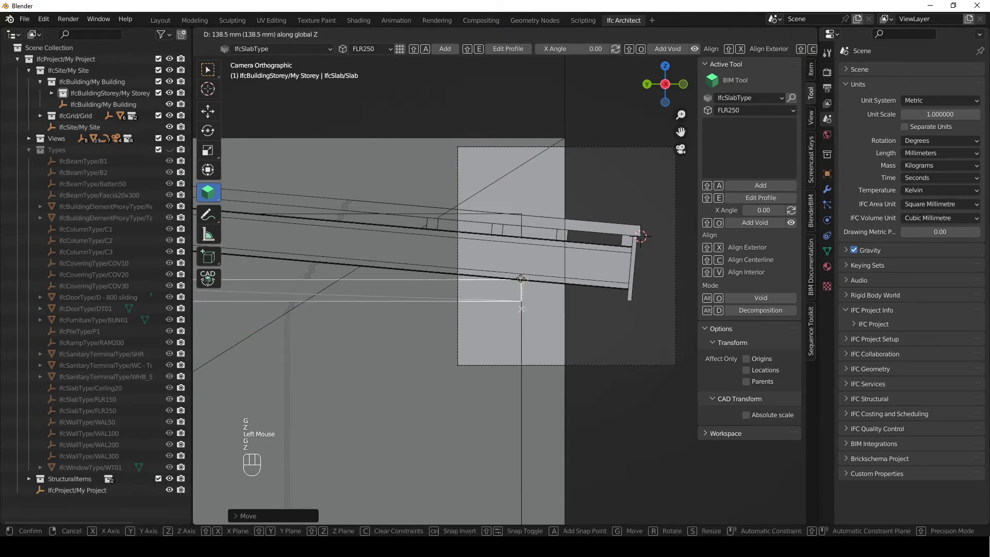
{"action": "left_click", "coordinate": [522, 286]}
{"action": "scroll", "scroll_direction": "down", "scroll_amount": 3}
{"action": "scroll", "scroll_direction": "up", "scroll_amount": 3}
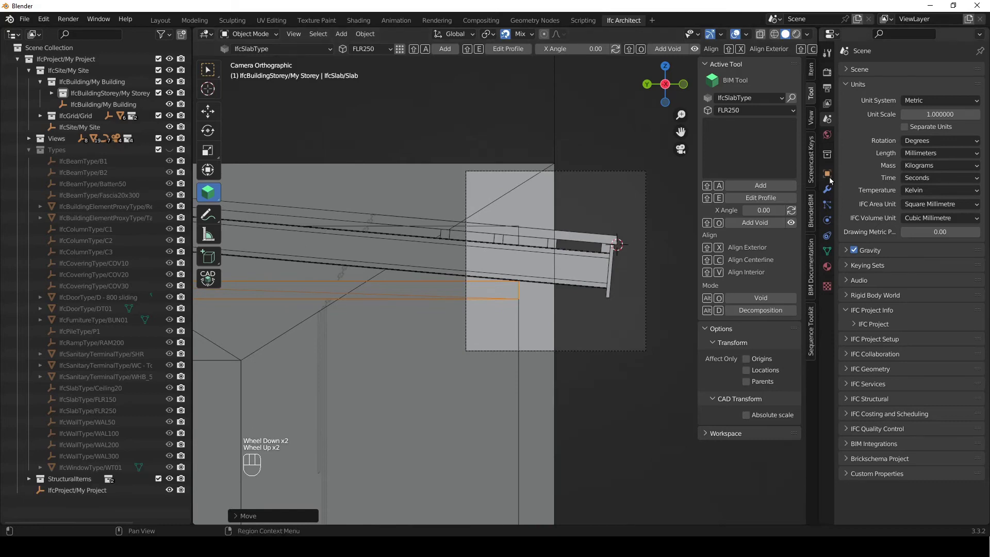
- Bring up the Ceiling20 slab's object properties showing its 100 mm layered material
{"action": "left_click", "coordinate": [832, 180]}
{"action": "left_click_drag", "start_coordinate": [849, 92], "coordinate": [859, 289]}
{"action": "left_click", "coordinate": [845, 178]}
{"action": "left_click_drag", "start_coordinate": [856, 194], "coordinate": [859, 316]}
{"action": "left_click", "coordinate": [858, 266]}
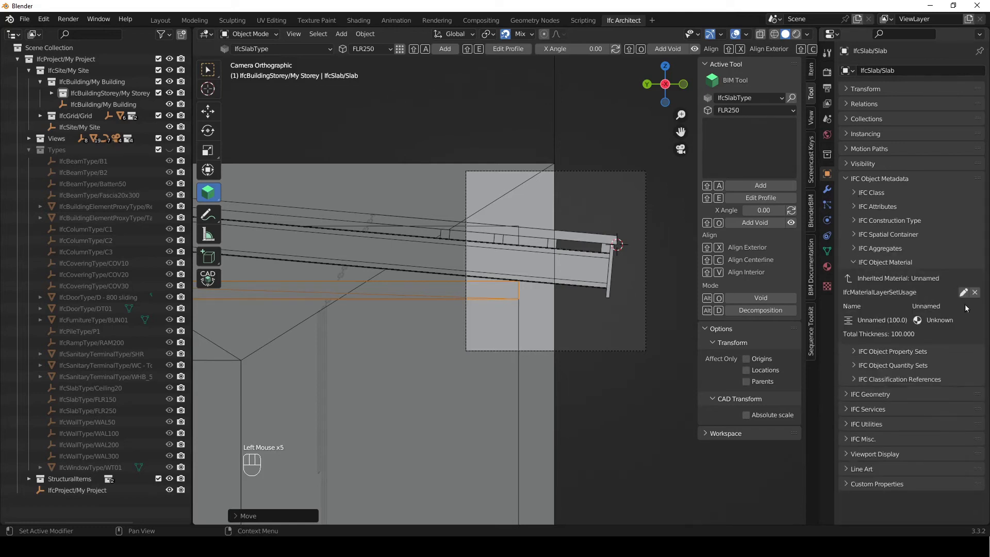
- Begin editing the Ceiling20 slab's single 100 mm material layer to make it 20 mm
{"action": "left_click", "coordinate": [966, 296]}
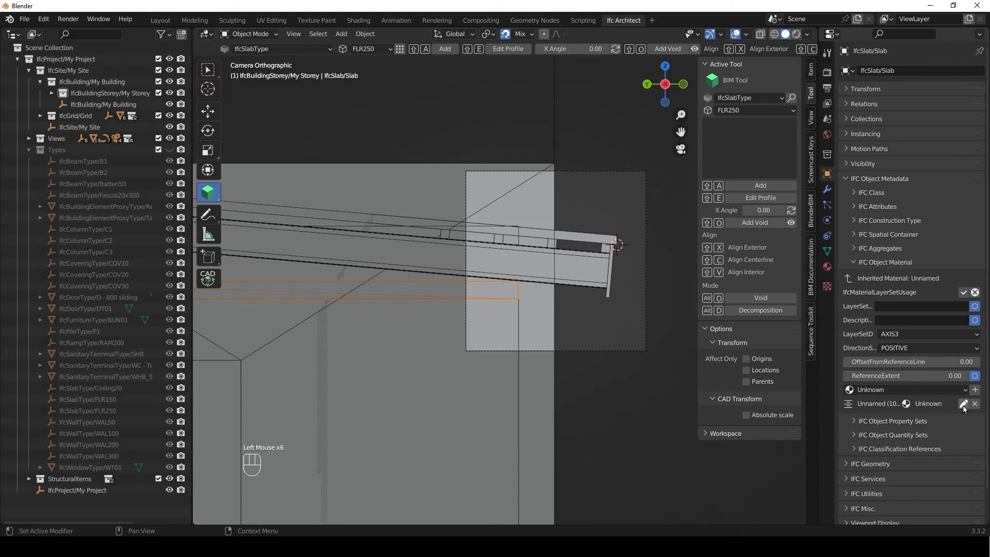
{"action": "left_click", "coordinate": [969, 408]}
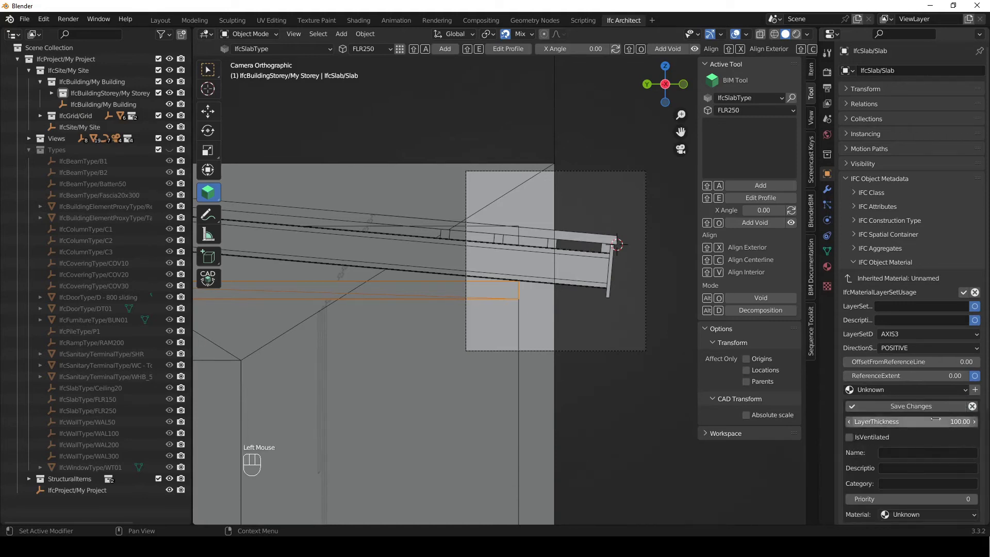
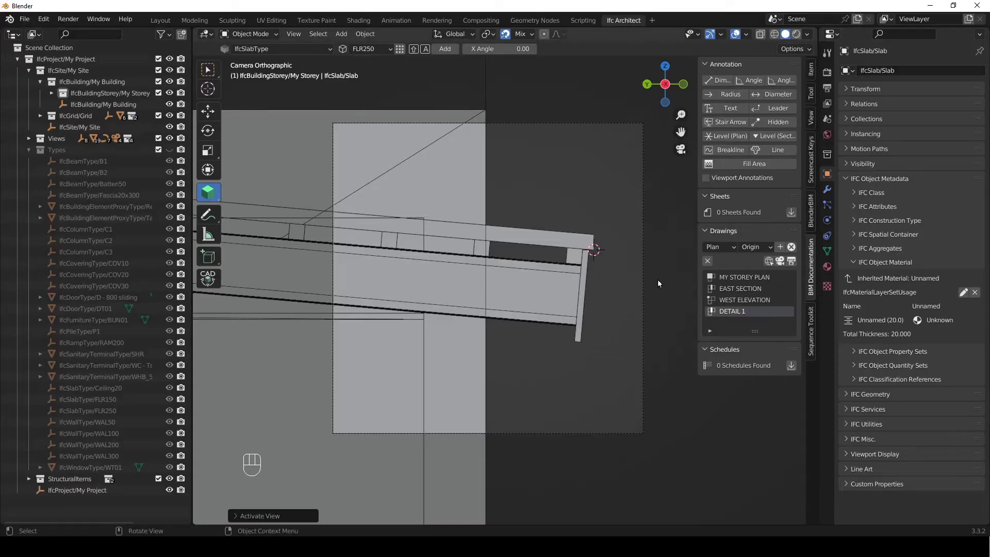
- Orbit out of the camera to a perspective view of the fascia end
{"action": "left_click_drag", "start_coordinate": [648, 302], "coordinate": [565, 338]}
{"action": "scroll", "scroll_direction": "down", "scroll_amount": 3}
{"action": "left_click_drag", "start_coordinate": [542, 335], "coordinate": [557, 335]}
{"action": "scroll", "scroll_direction": "down", "scroll_amount": 3}
{"action": "key", "text": "q"}
{"action": "key", "text": "q"}
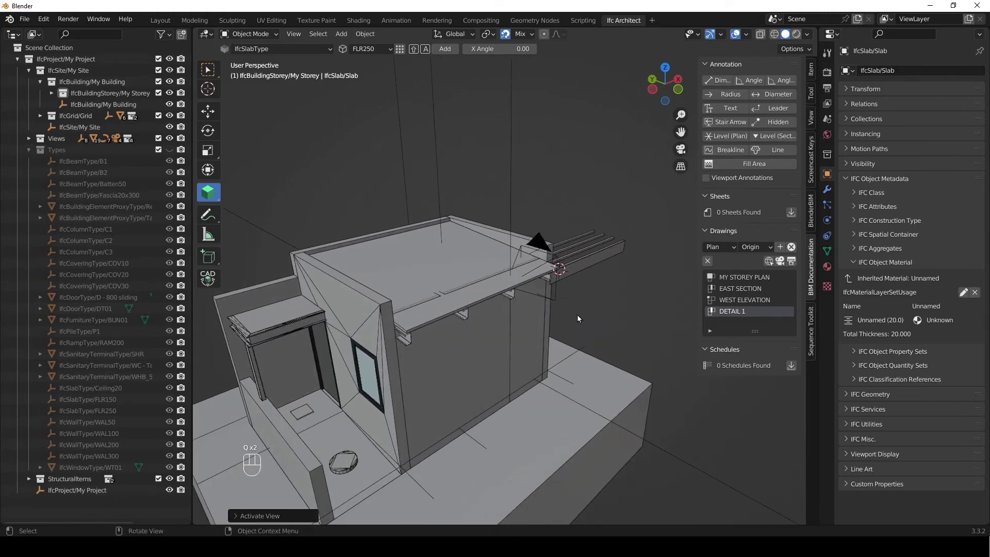
- Select fascia Beam.010 and shift it along the roof edge to line up with the slab
{"action": "left_click", "coordinate": [587, 272]}
{"action": "left_click_drag", "start_coordinate": [619, 322], "coordinate": [597, 333]}
{"action": "middle_click", "coordinate": [532, 374]}
{"action": "right_click", "coordinate": [382, 396]}
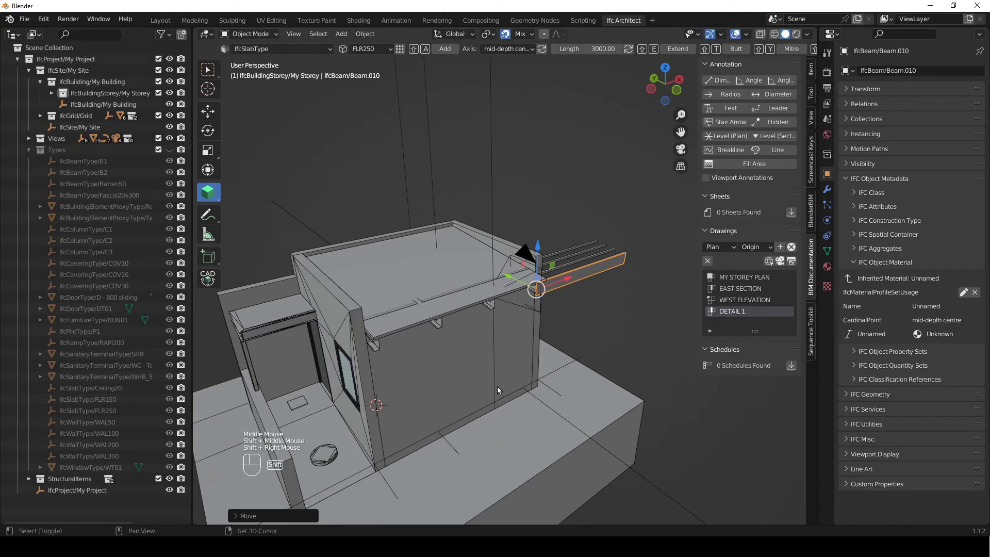
{"action": "key", "text": "shift+e"}
{"action": "right_click", "coordinate": [534, 367]}
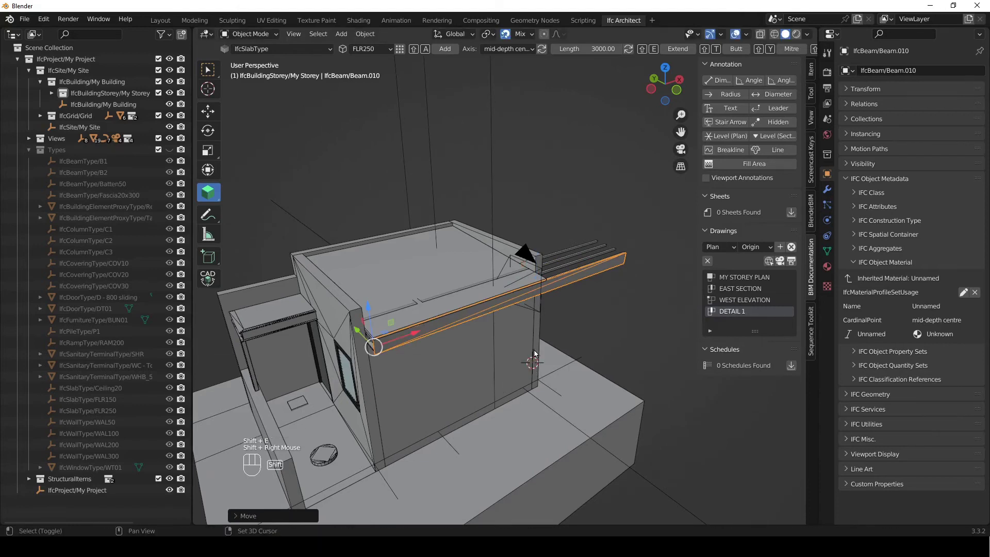
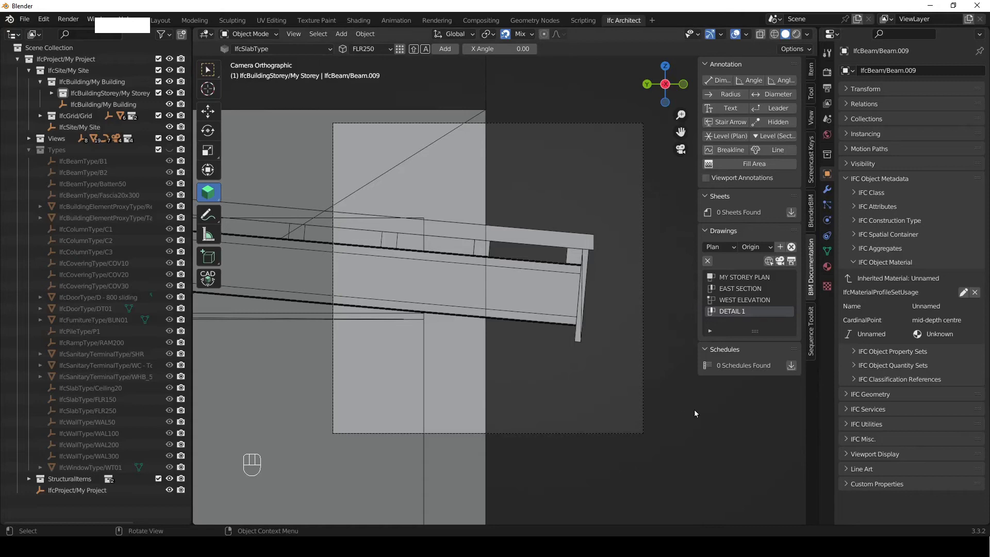
- Inspect the slab's material, then select Beam.004 to rename its unnamed profile material
{"action": "left_click", "coordinate": [708, 426]}
{"action": "left_click_drag", "start_coordinate": [415, 301], "coordinate": [448, 349]}
{"action": "left_click", "coordinate": [435, 379]}
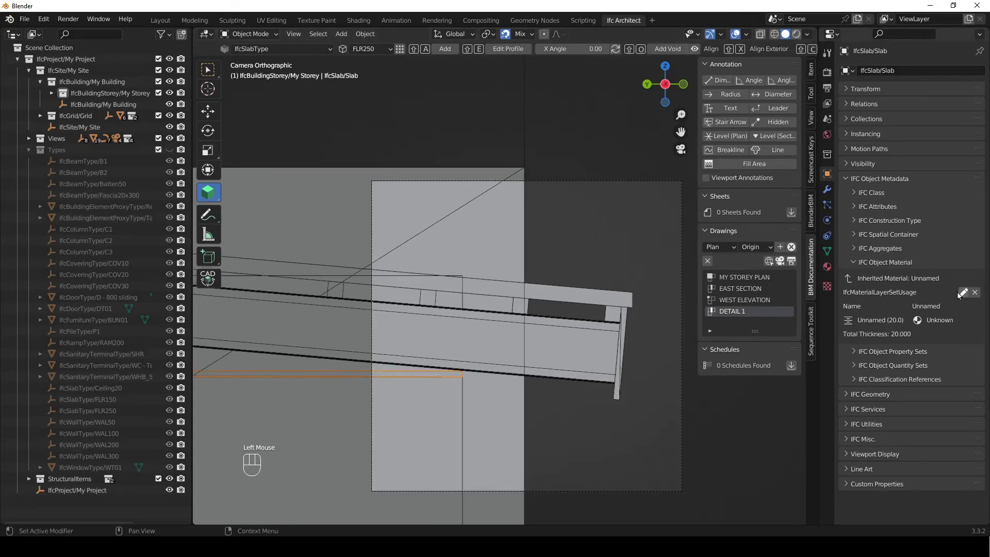
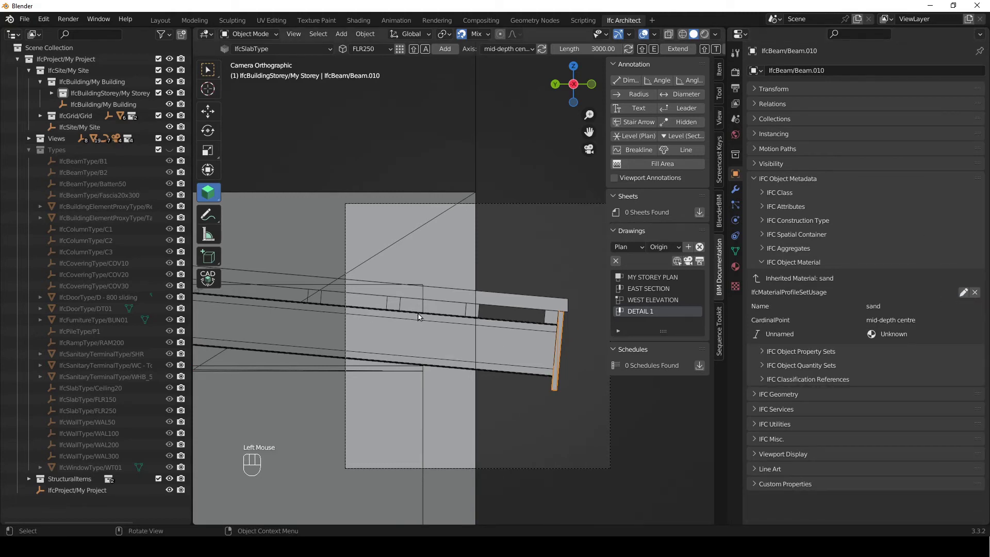
{"action": "left_click", "coordinate": [554, 317]}
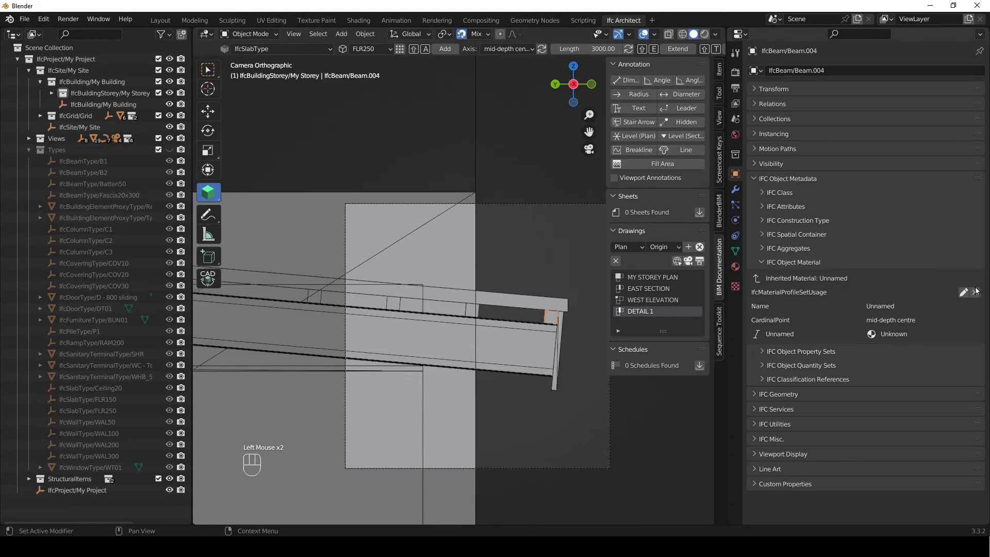
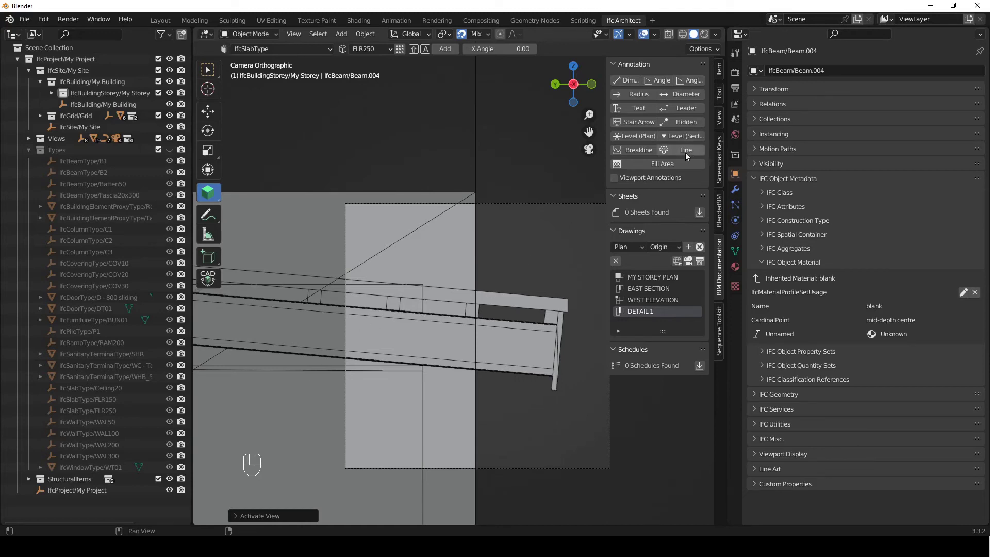
- Add a LINEWORK annotation to DETAIL 1, extend it with a locked segment, for ObjectType BATTING
{"action": "left_click", "coordinate": [687, 154]}
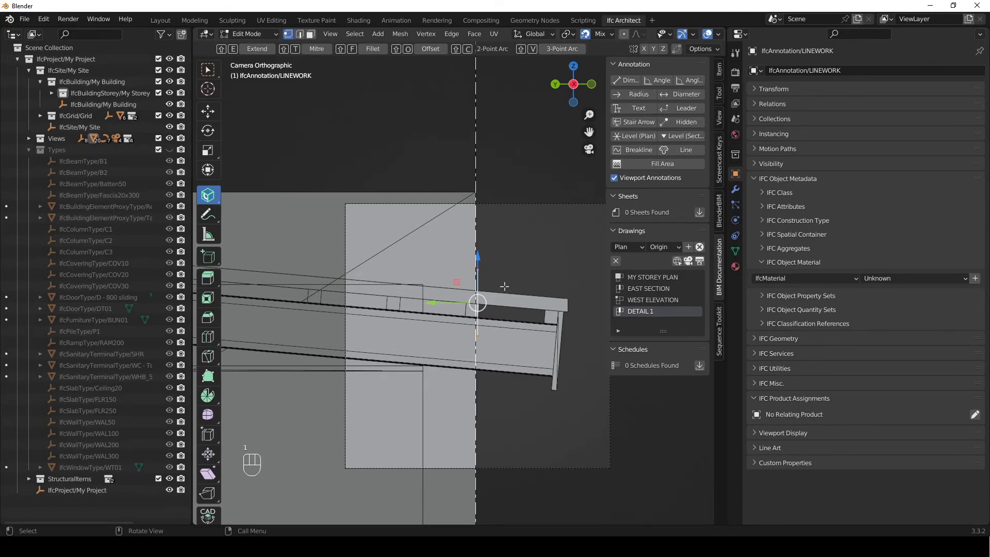
{"action": "key", "text": "1"}
{"action": "key", "text": "g"}
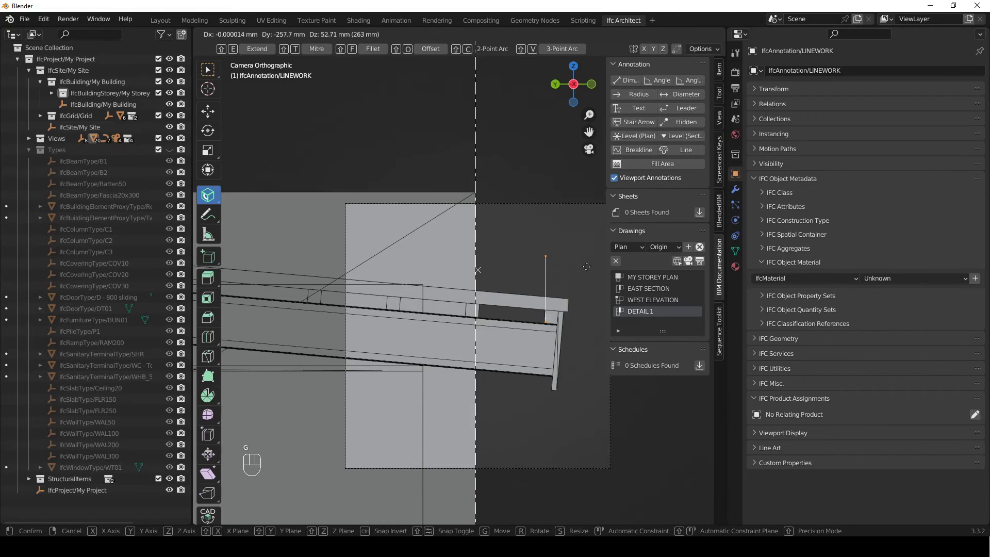
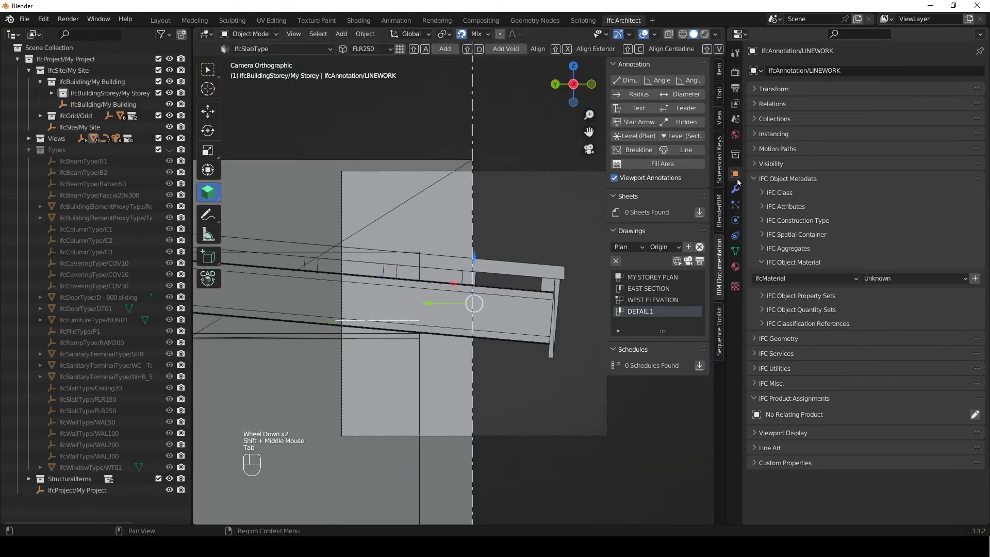
{"action": "left_click", "coordinate": [765, 264]}
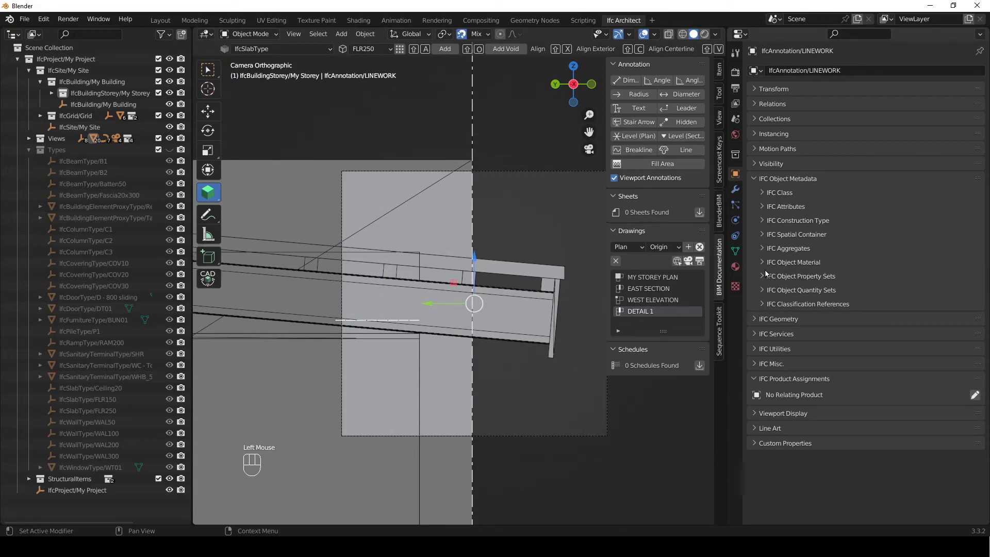
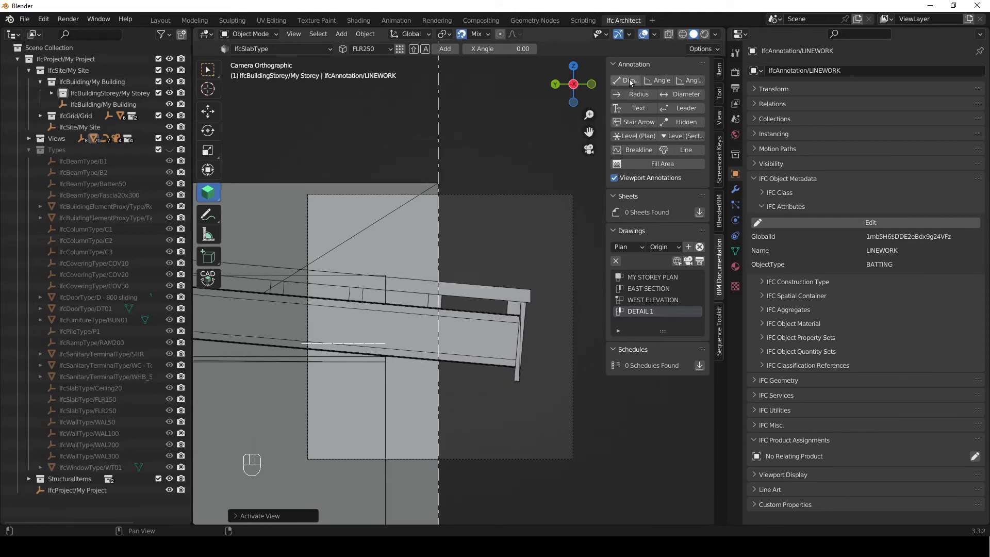
- Add a dimension annotation and turn it -90° about Z
{"action": "left_click", "coordinate": [633, 81]}
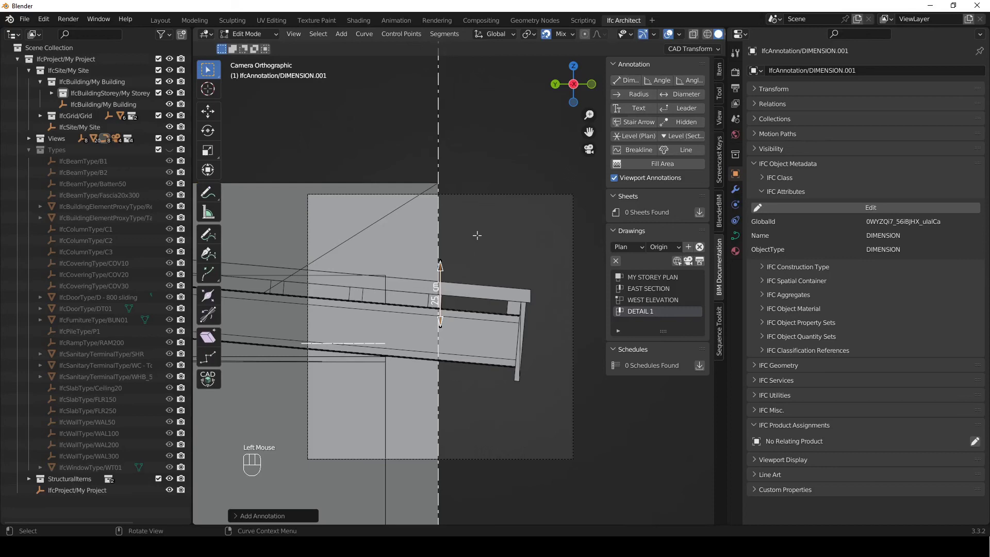
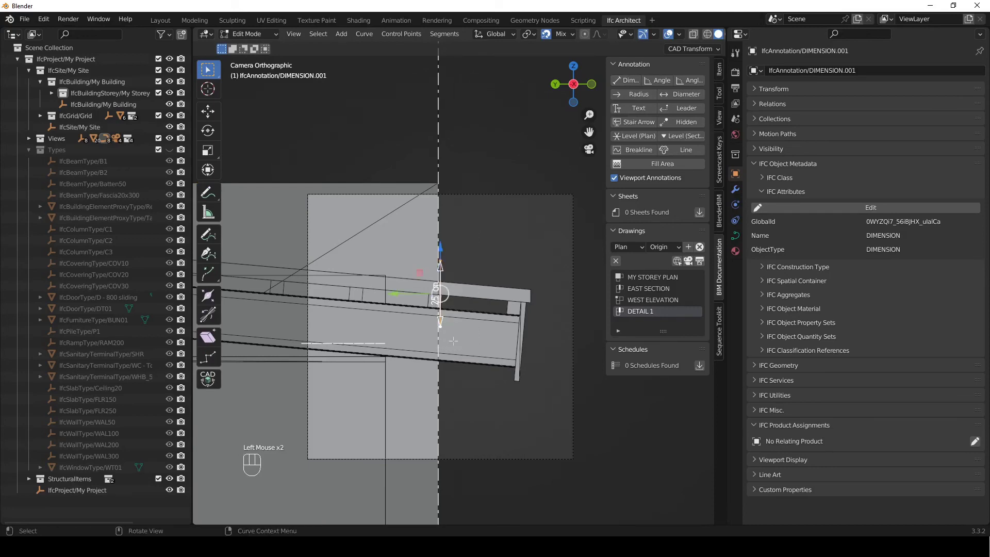
{"action": "key", "text": "r"}
{"action": "key", "text": "z"}
{"action": "key", "text": "KP_Subtract"}
{"action": "key", "text": "KP_9"}
{"action": "key", "text": "KP_0"}
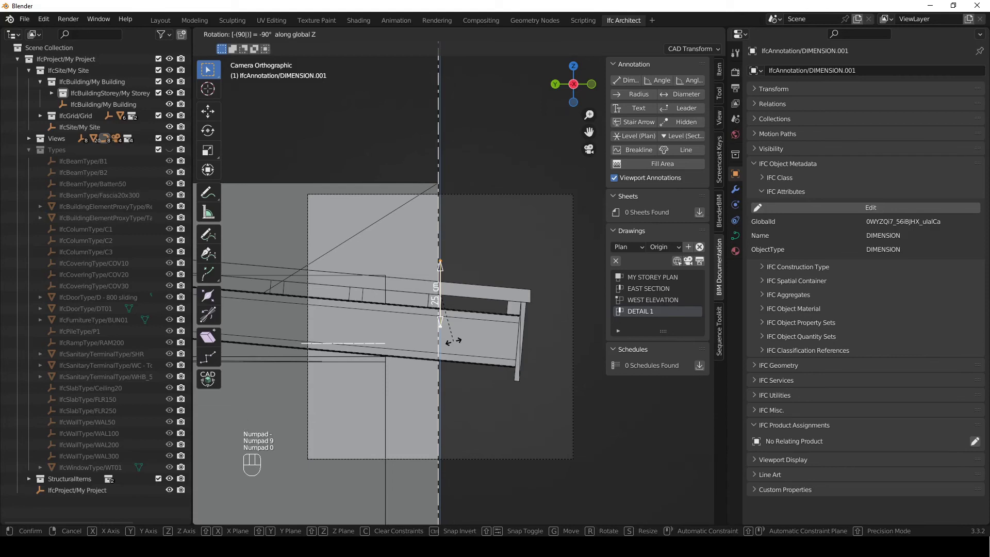
{"action": "key", "text": "Escape"}
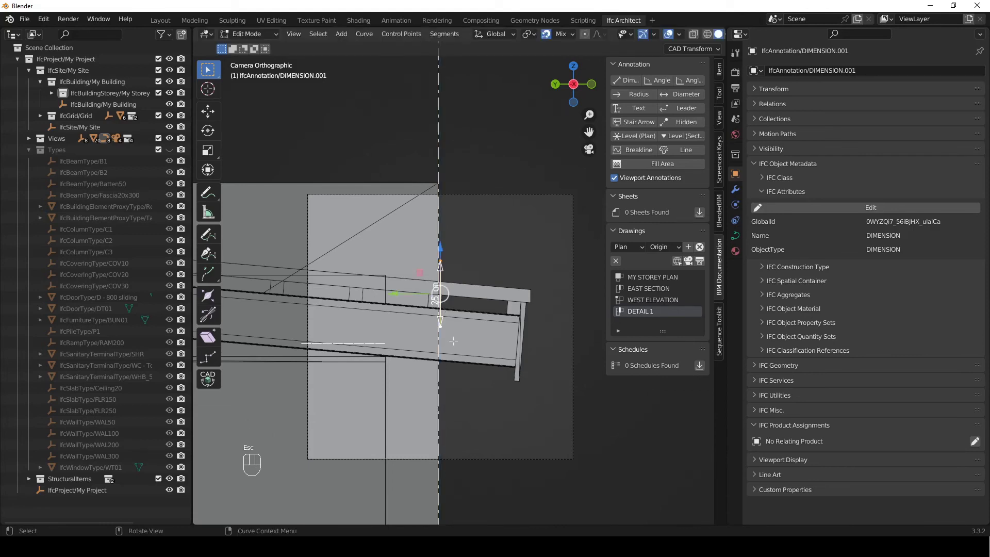
- Turn the dimension -90° about X so its text reads correctly in the section
{"action": "key", "text": "r"}
{"action": "key", "text": "x"}
{"action": "key", "text": "KP_Subtract"}
{"action": "key", "text": "KP_9"}
{"action": "key", "text": "KP_0"}
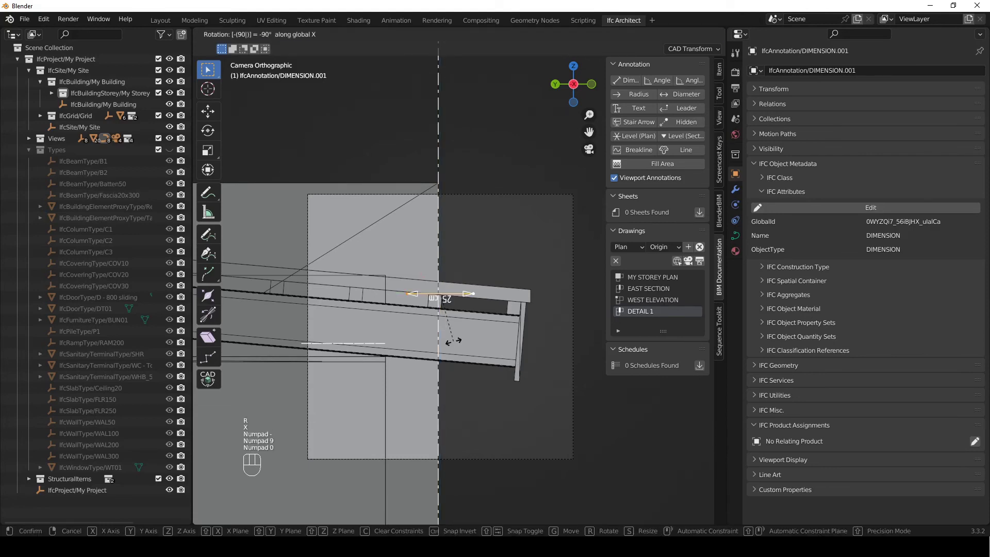
{"action": "key", "text": "Left"}
{"action": "key", "text": "Left"}
{"action": "key", "text": "Left"}
{"action": "key", "text": "KP_Subtract"}
{"action": "key", "text": "Return"}
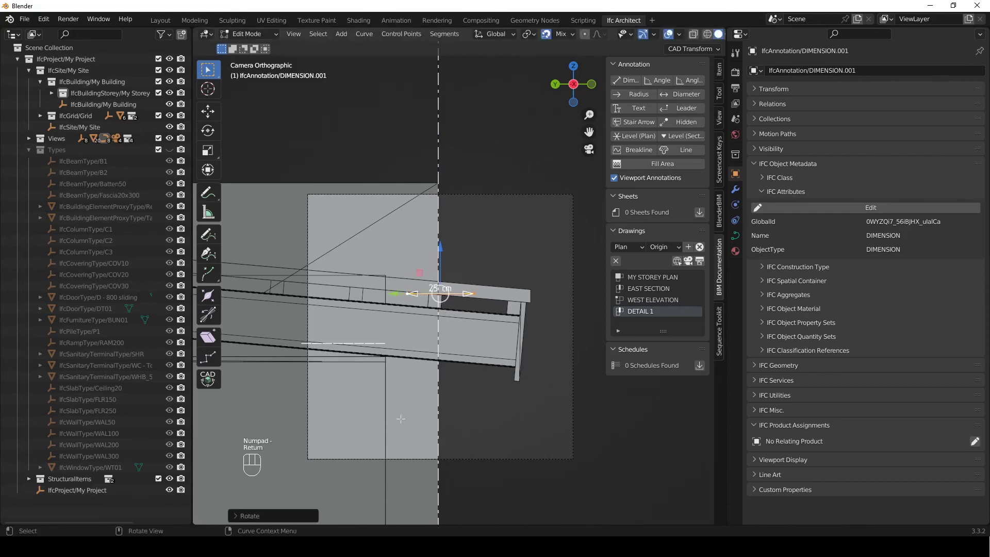
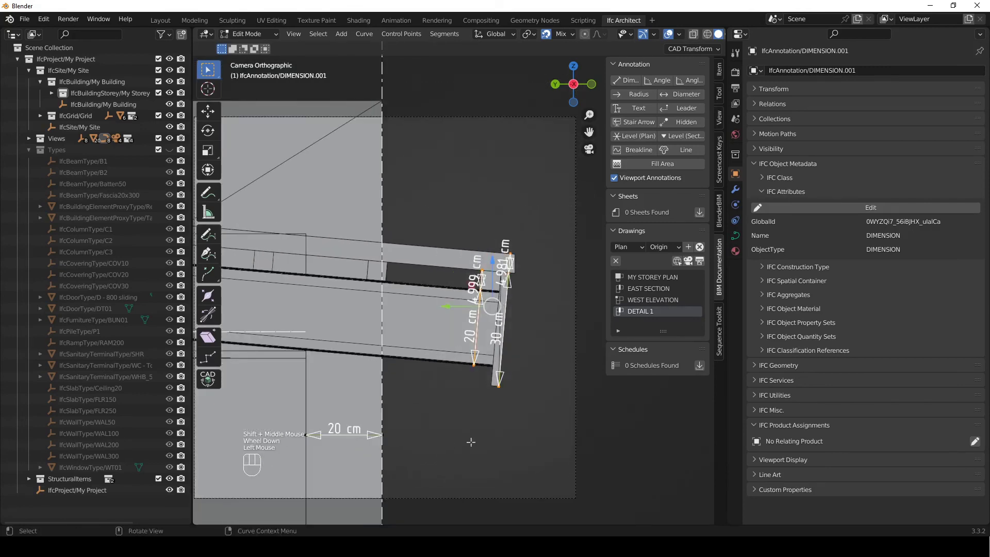
- Move the dimension points -150 along Y beside the fascia
{"action": "key", "text": "g"}
{"action": "key", "text": "x"}
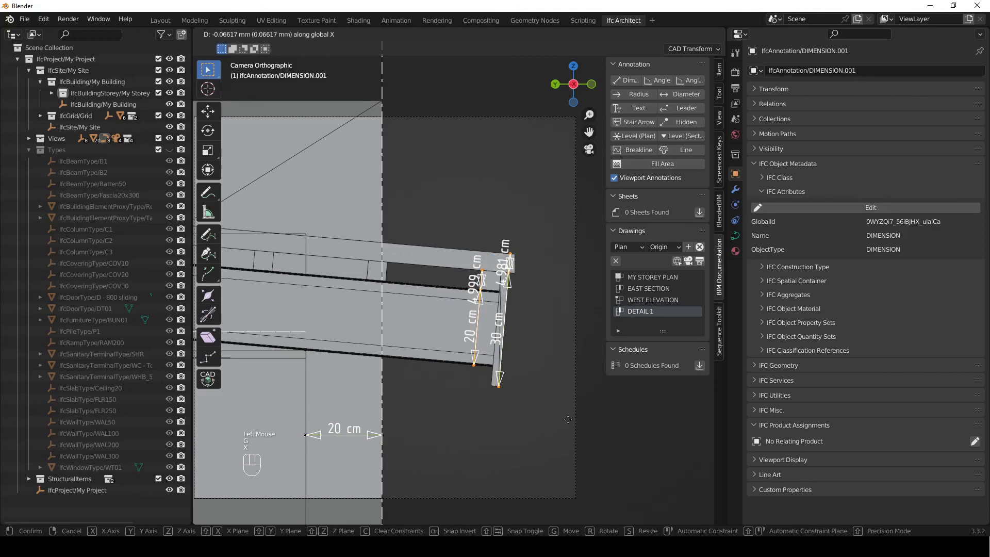
{"action": "key", "text": "y"}
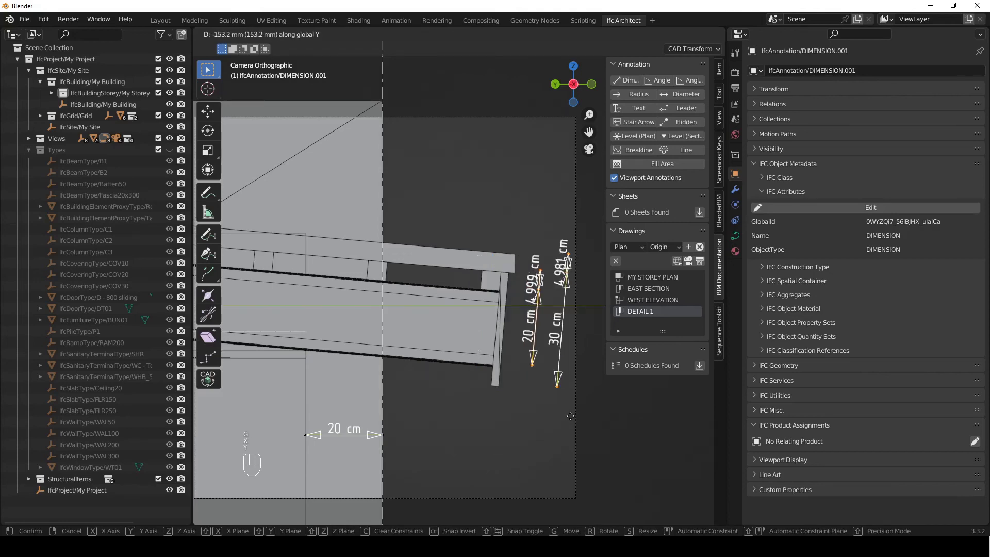
{"action": "key", "text": "KP_Subtract"}
{"action": "key", "text": "KP_1"}
{"action": "key", "text": "KP_5"}
{"action": "key", "text": "KP_0"}
{"action": "key", "text": "Return"}
- Drop the dimension points -20 along Z and finish, leaving 20 cm, 30 cm and ~5 cm readings
{"action": "key", "text": "g"}
{"action": "key", "text": "z"}
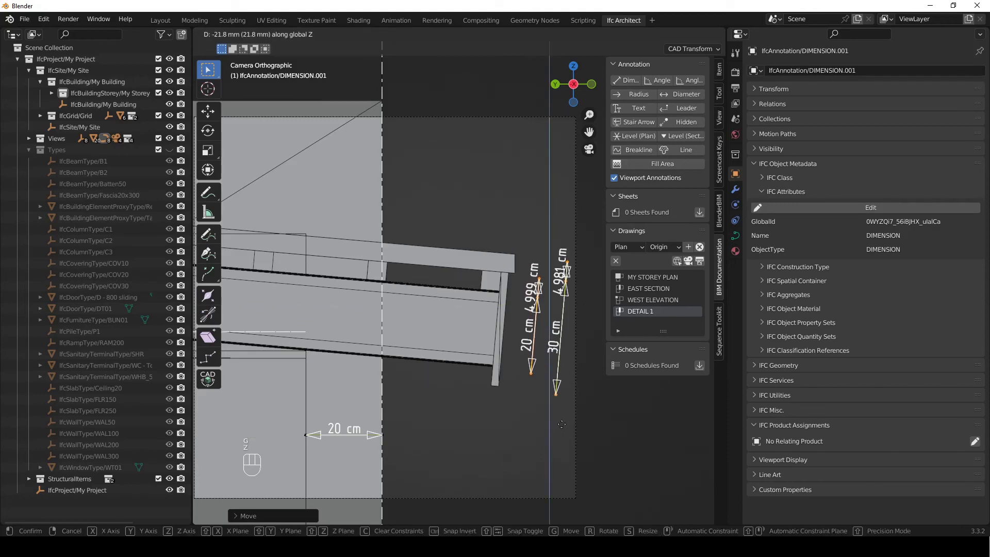
{"action": "key", "text": "KP_Subtract"}
{"action": "key", "text": "KP_2"}
{"action": "key", "text": "KP_0"}
{"action": "key", "text": "Return"}
{"action": "key", "text": "Tab"}
{"action": "left_click", "coordinate": [535, 429]}
{"action": "scroll", "scroll_direction": "down", "scroll_amount": 3}
{"action": "scroll", "scroll_direction": "up", "scroll_amount": 3}
{"action": "left_click_drag", "start_coordinate": [439, 377], "coordinate": [449, 401]}
{"action": "left_click", "coordinate": [492, 267]}
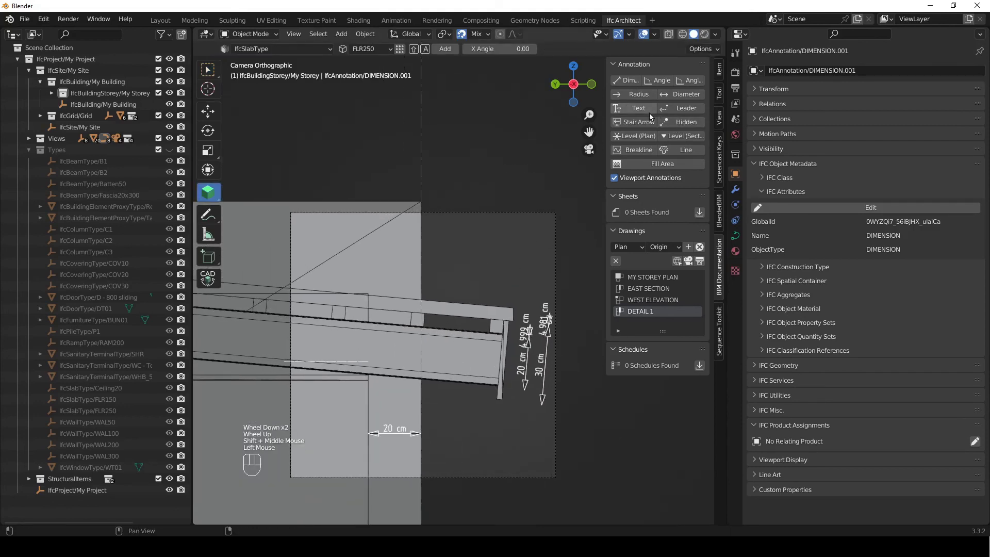
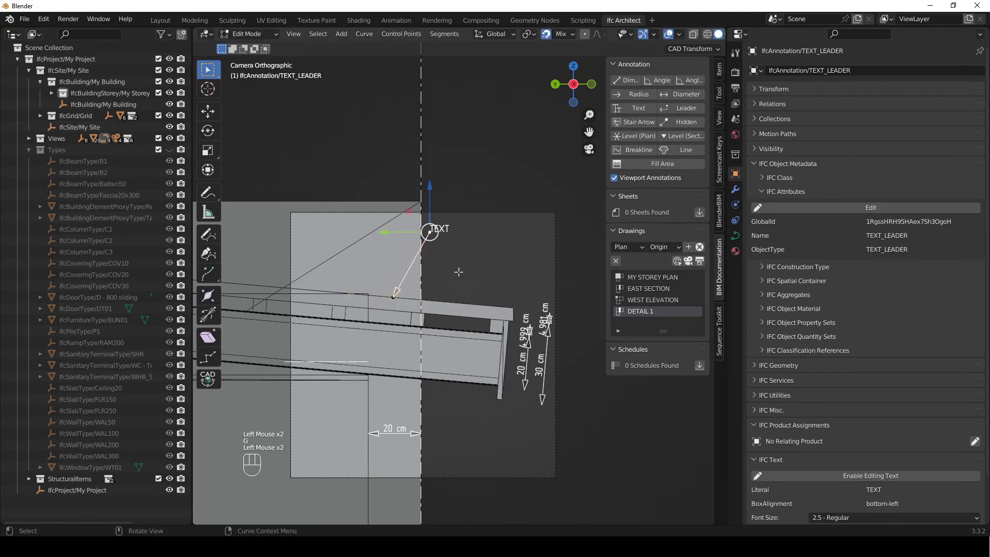
- Extend the text leader's end -50 along Y toward the roof and leave edit mode
{"action": "key", "text": "e"}
{"action": "key", "text": "x"}
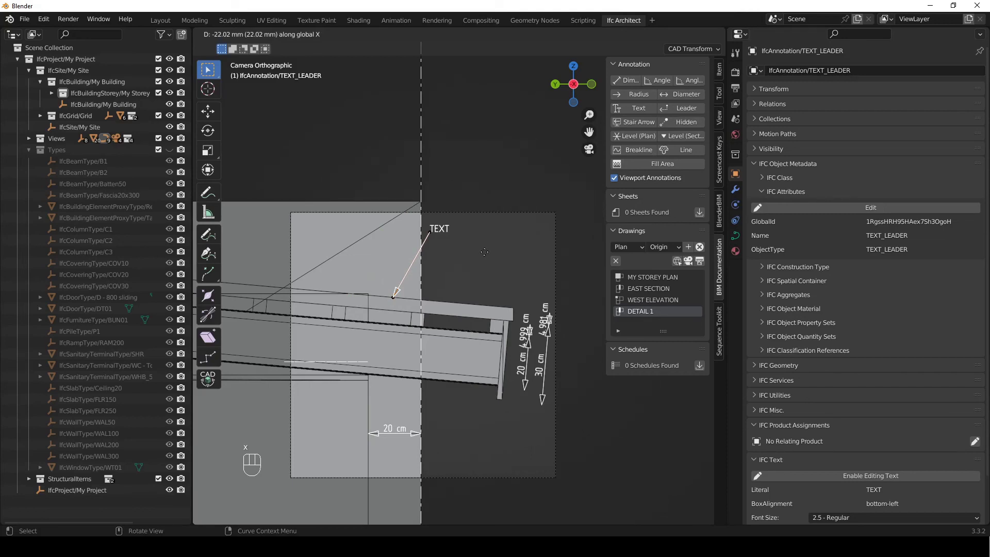
{"action": "key", "text": "y"}
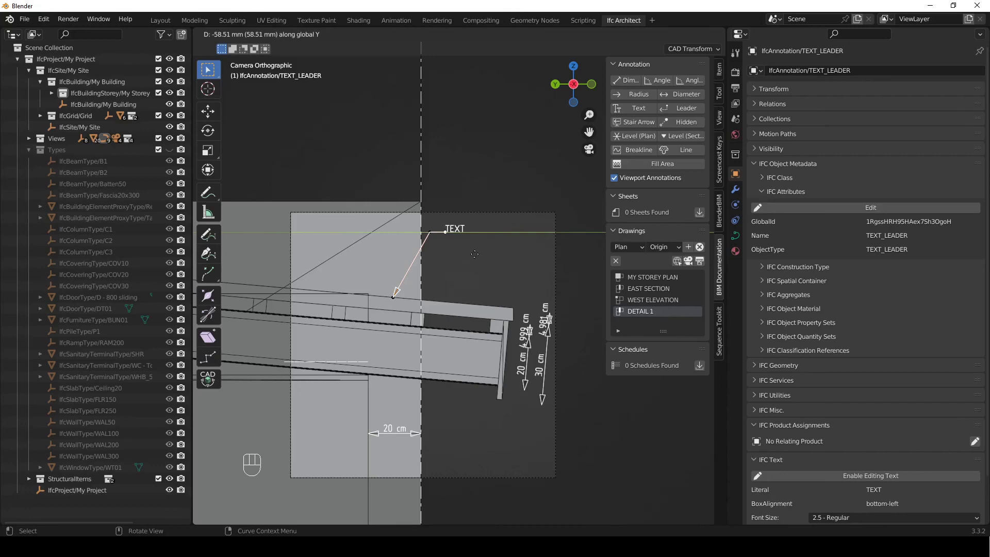
{"action": "key", "text": "KP_Subtract"}
{"action": "key", "text": "KP_5"}
{"action": "key", "text": "KP_0"}
{"action": "key", "text": "Return"}
{"action": "key", "text": "Tab"}
- Enable editing of the leader's Literal and select its TEXT label for replacement
{"action": "left_click", "coordinate": [477, 258]}
{"action": "left_click", "coordinate": [763, 194]}
{"action": "left_click", "coordinate": [754, 167]}
{"action": "left_click", "coordinate": [884, 292]}
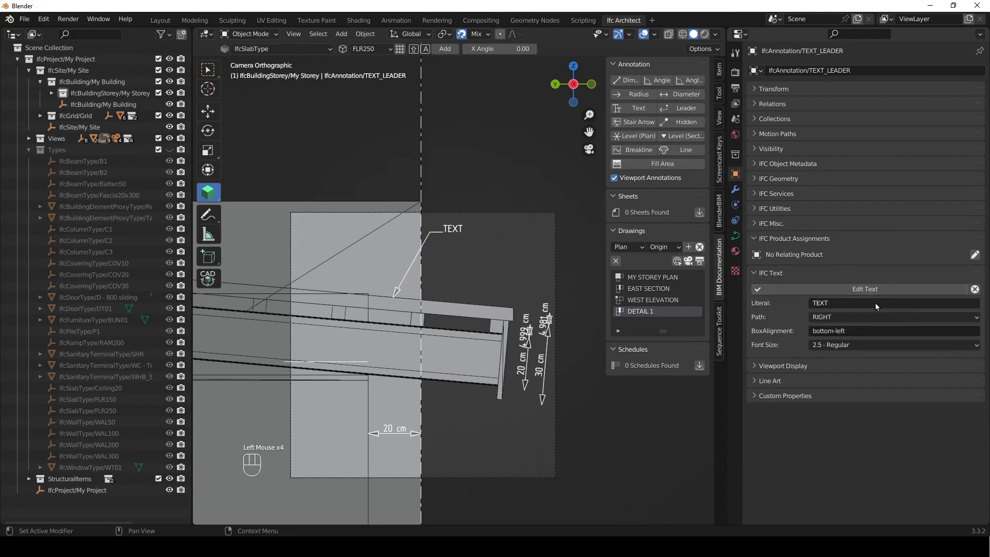
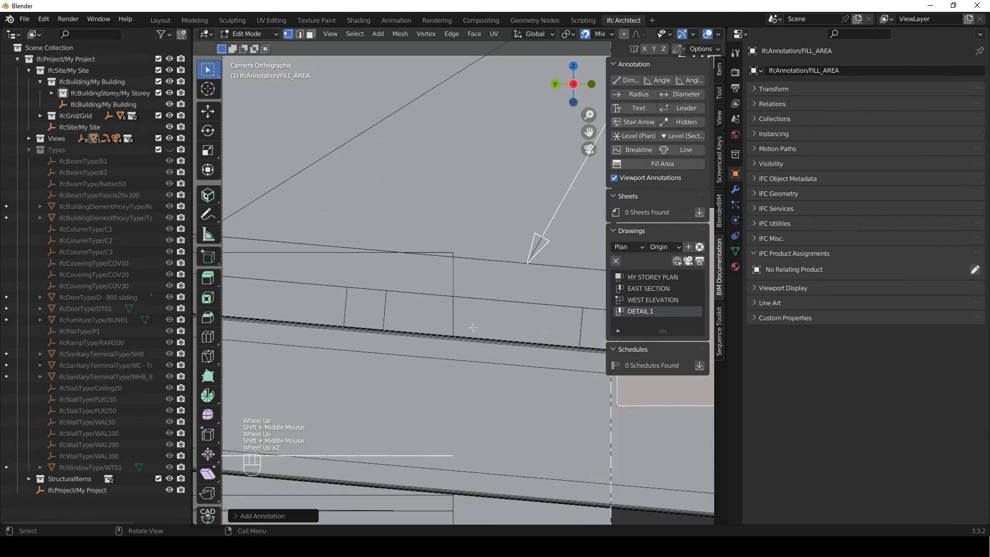
- Zoom into the DETAIL 1 view where the new fill-area annotation is being edited
{"action": "scroll", "scroll_direction": "down", "scroll_amount": 3}
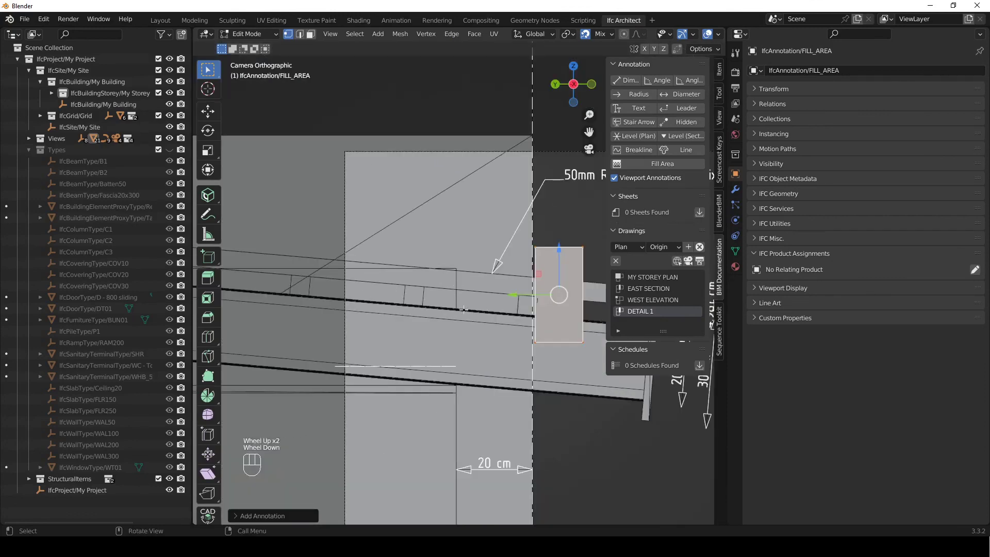
- Move the fill-area rectangle onto the batten beneath the roof sheeting
{"action": "key", "text": "g"}
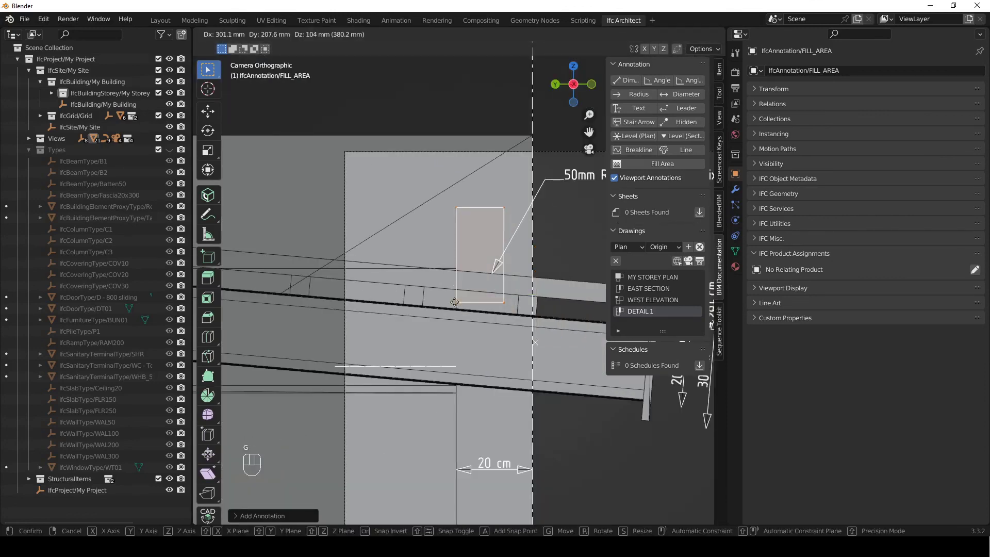
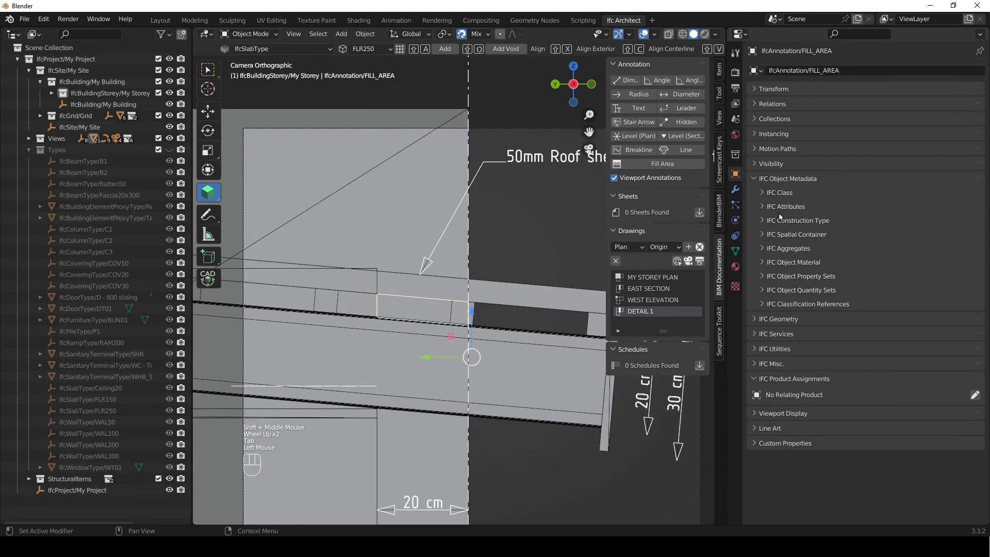
- Expand the fill area's IFC Attributes and switch them into edit mode
{"action": "left_click", "coordinate": [762, 206]}
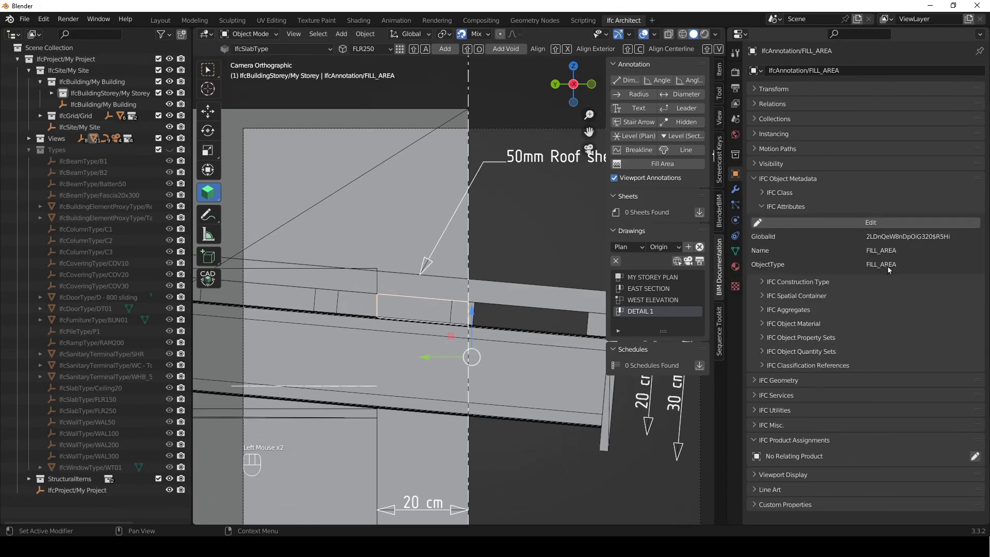
{"action": "left_click", "coordinate": [882, 224]}
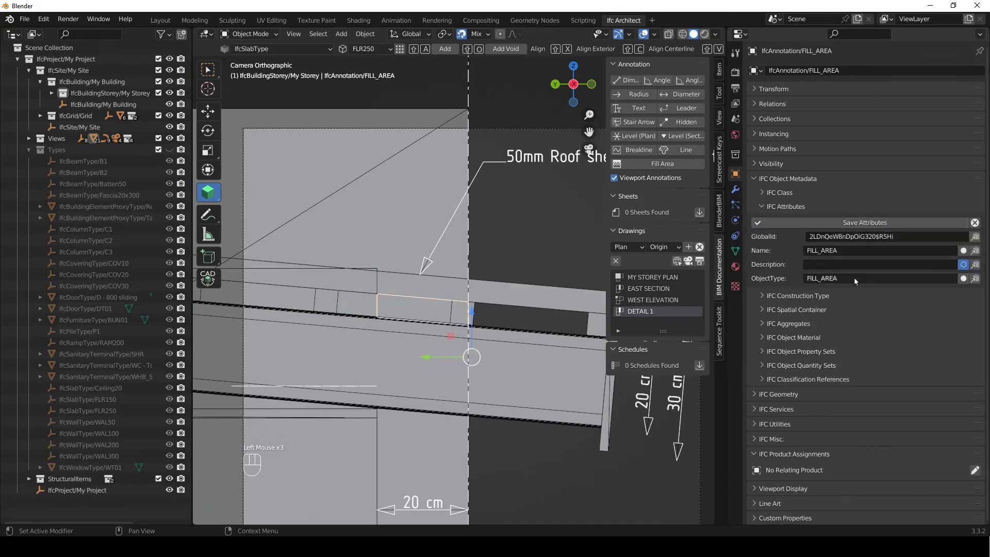